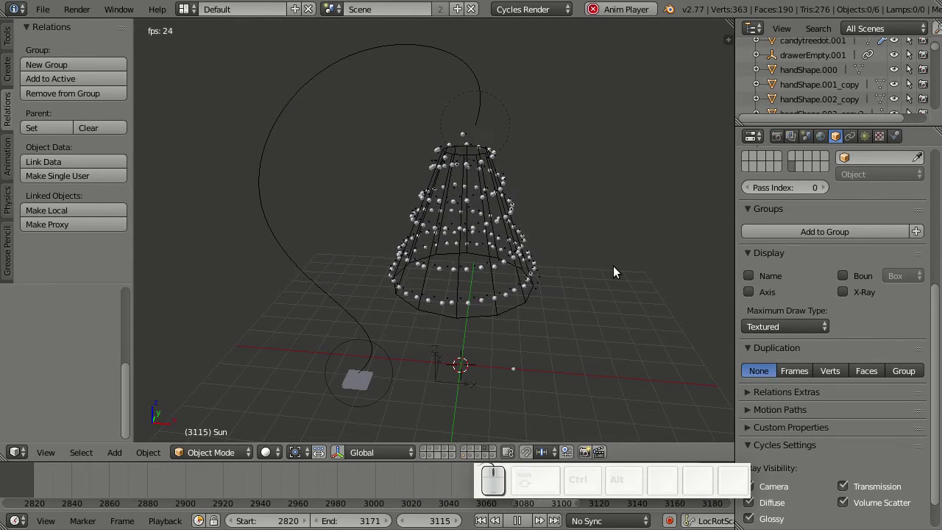
Step: Add a plane to the empty scene
{"action": "left_click_drag", "start_coordinate": [617, 270], "coordinate": [561, 258]}
{"action": "key", "text": "shift+a"}
{"action": "left_click_drag", "start_coordinate": [596, 259], "coordinate": [565, 273]}
Step: Rotate the plane 90 degrees about the X axis so it stands upright
{"action": "key", "text": "r"}
{"action": "key", "text": "x"}
{"action": "key", "text": "KP_9"}
{"action": "key", "text": "KP_0"}
{"action": "key", "text": "Return"}
{"action": "key", "text": "ctrl+space"}
{"action": "left_click", "coordinate": [665, 305]}
{"action": "middle_click", "coordinate": [461, 326]}
Step: Add a new particle system to the plane and preview its emission in playback
{"action": "scroll", "scroll_direction": "up", "scroll_amount": 3}
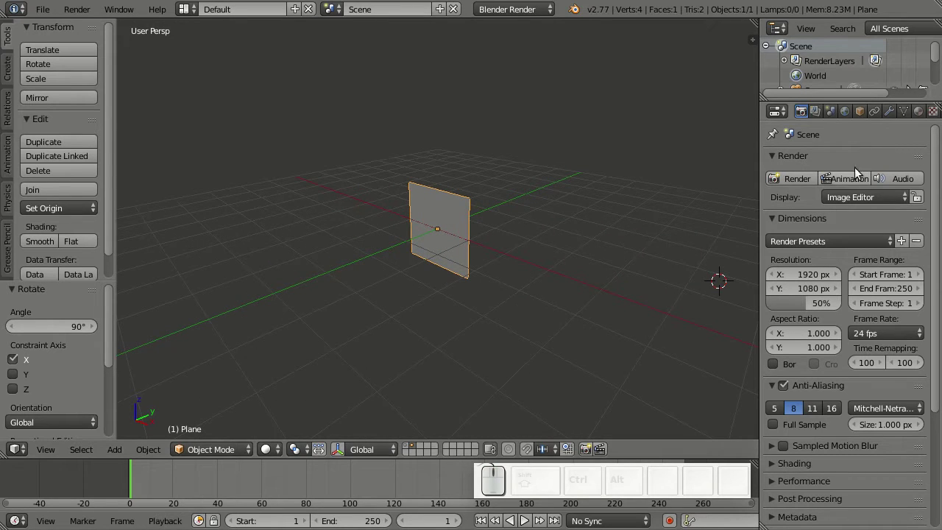
{"action": "scroll", "scroll_direction": "down", "scroll_amount": 3}
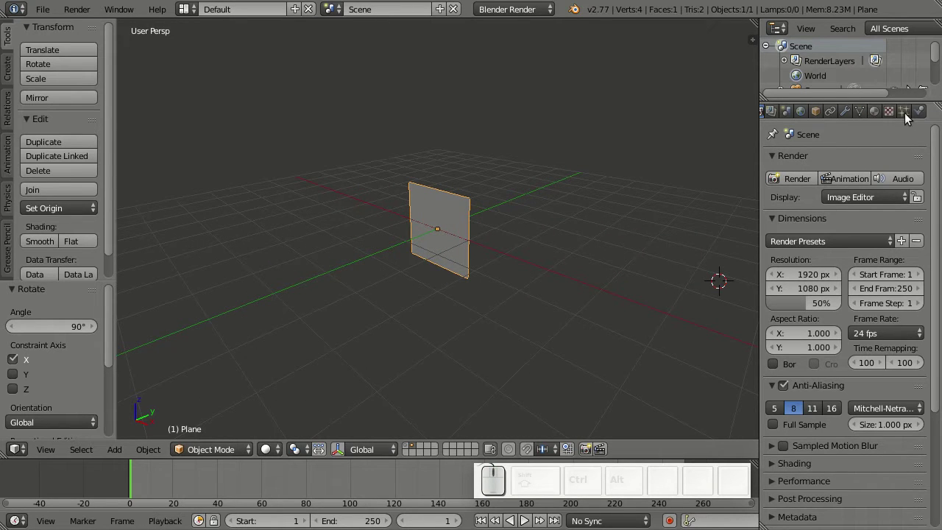
{"action": "left_click", "coordinate": [908, 119]}
{"action": "left_click", "coordinate": [900, 212]}
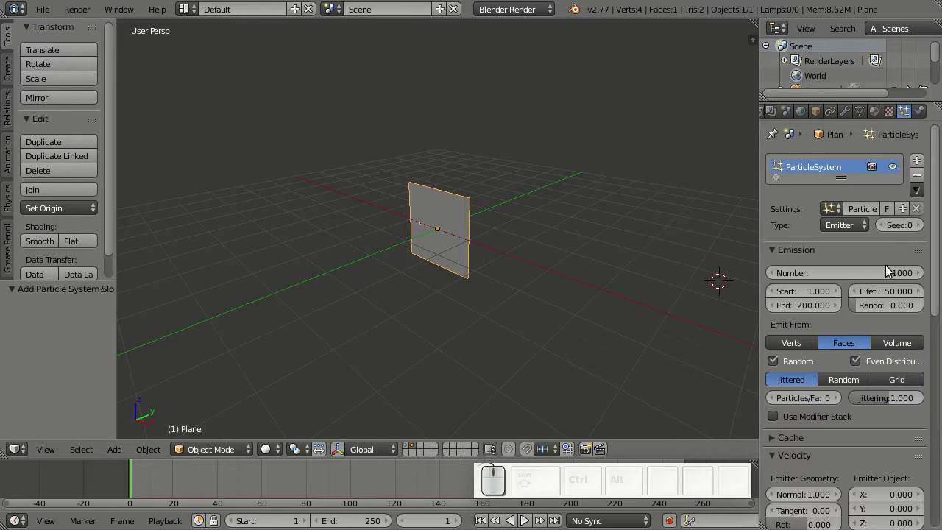
{"action": "key", "text": "alt+a"}
{"action": "left_click", "coordinate": [547, 303]}
{"action": "left_click", "coordinate": [547, 272]}
{"action": "scroll", "scroll_direction": "down", "scroll_amount": 3}
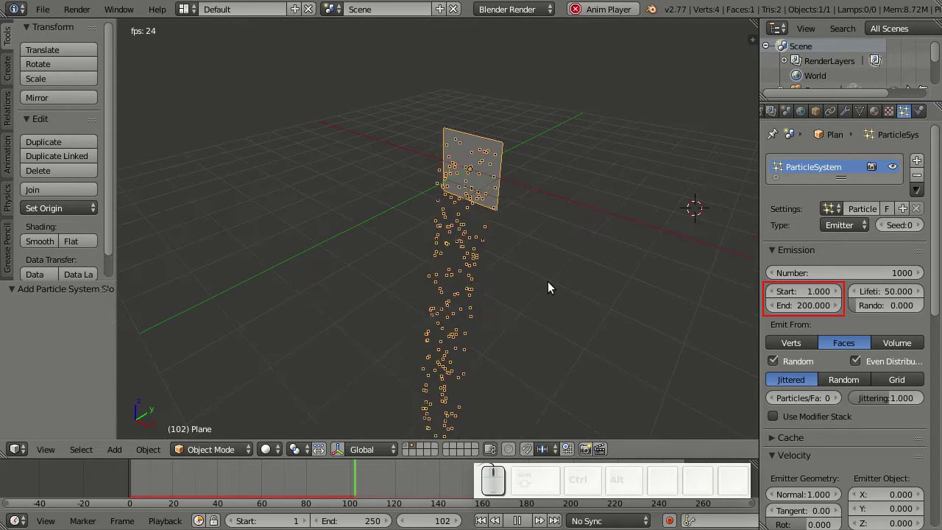
{"action": "key", "text": "Escape"}
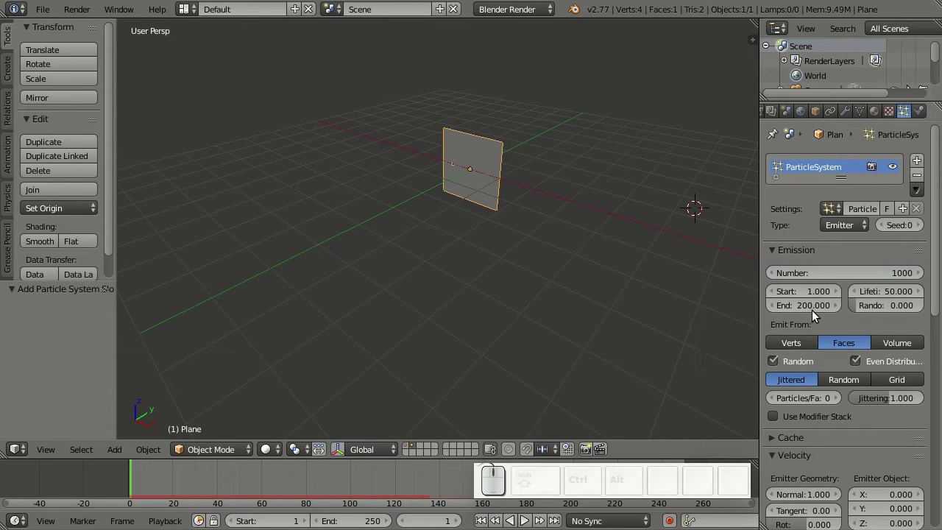
Step: Set emission End to frame 1 and particle Lifetime to 20
{"action": "left_click", "coordinate": [819, 319]}
{"action": "key", "text": "KP_1"}
{"action": "key", "text": "Return"}
{"action": "key", "text": "alt+a"}
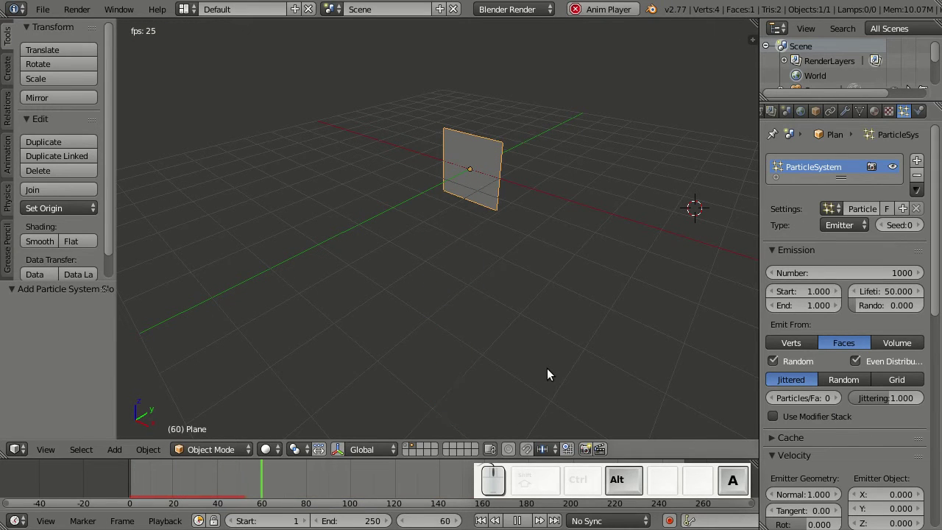
{"action": "left_click", "coordinate": [890, 301]}
{"action": "key", "text": "KP_2"}
{"action": "key", "text": "KP_0"}
Step: Set lifetime Random to 1.0 and preview particles dying at varied times
{"action": "key", "text": "Return"}
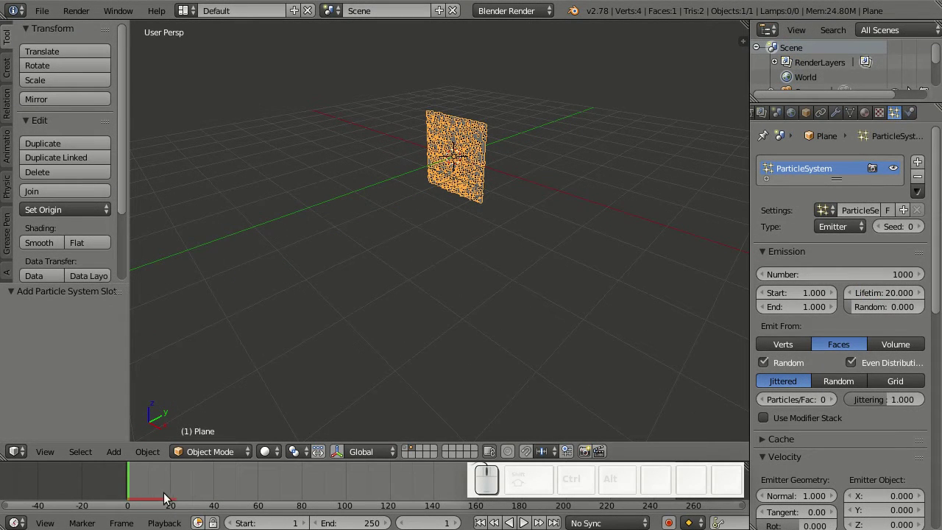
{"action": "key", "text": "alt+a"}
{"action": "key", "text": "alt+a"}
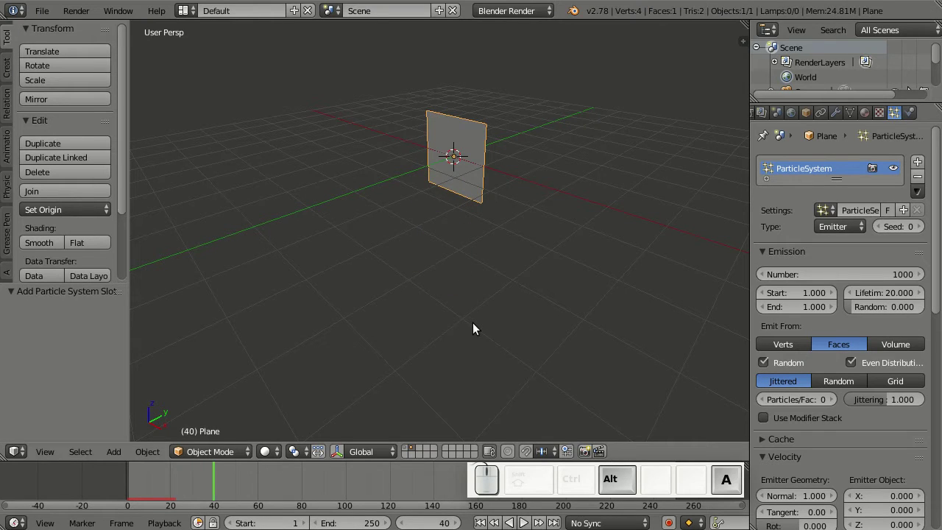
{"action": "key", "text": "shift+Left"}
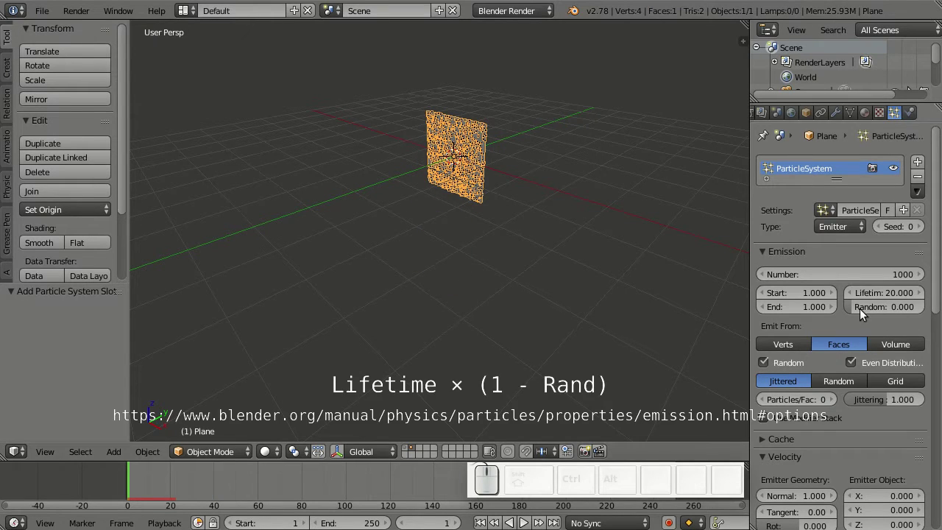
{"action": "left_click", "coordinate": [863, 312]}
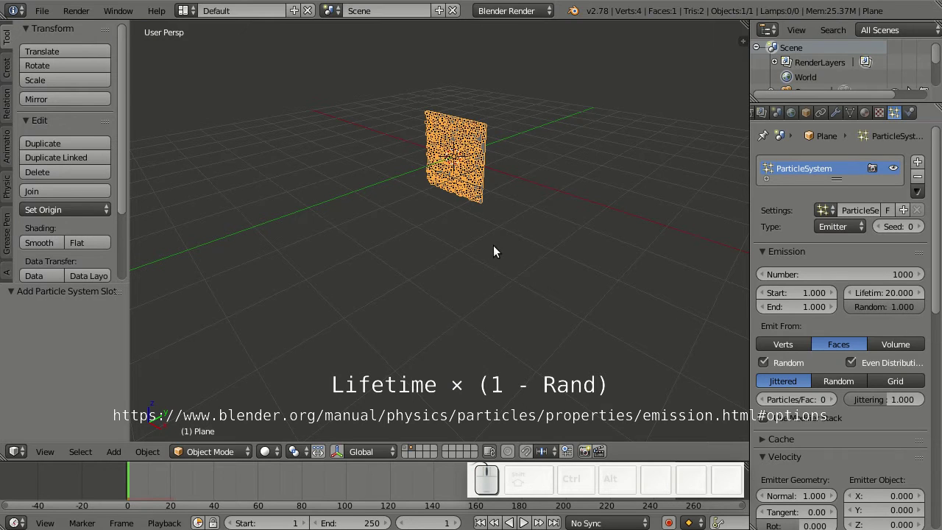
{"action": "key", "text": "alt+a"}
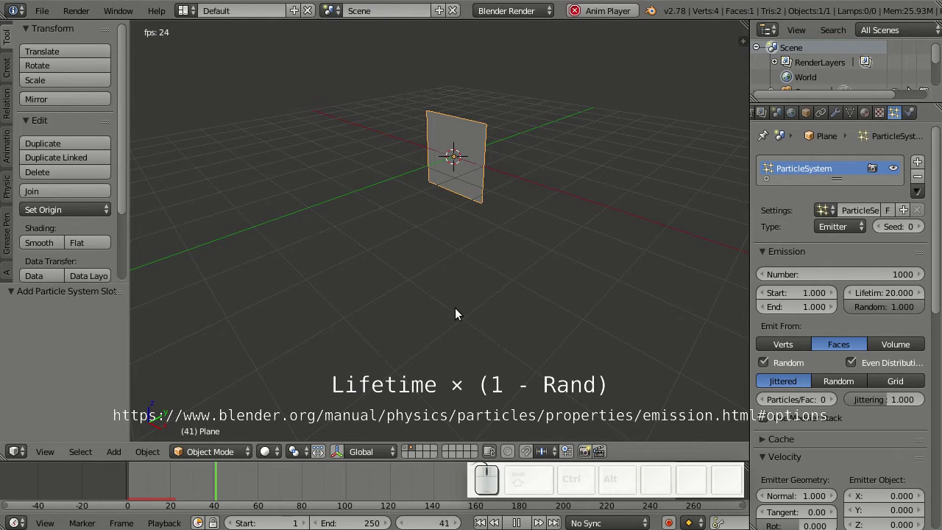
{"action": "key", "text": "Escape"}
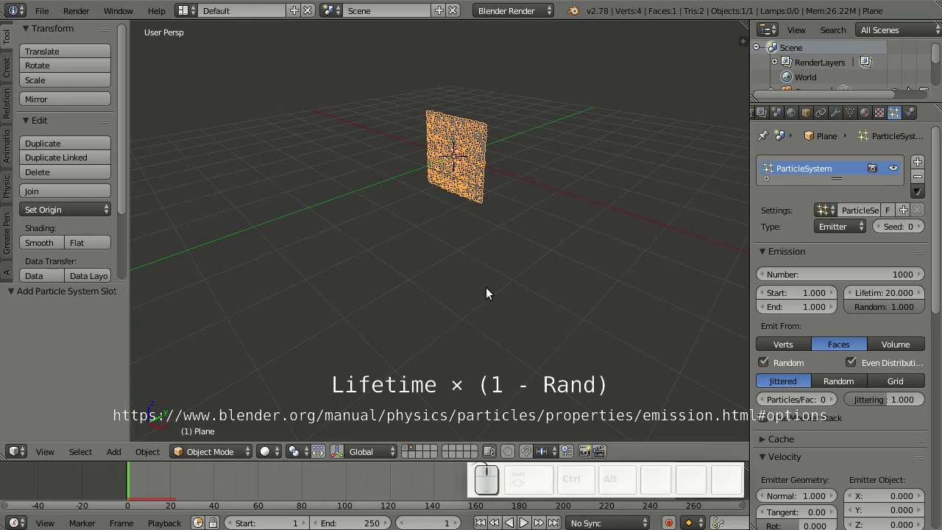
{"action": "key", "text": "Right"}
{"action": "key", "text": "Right"}
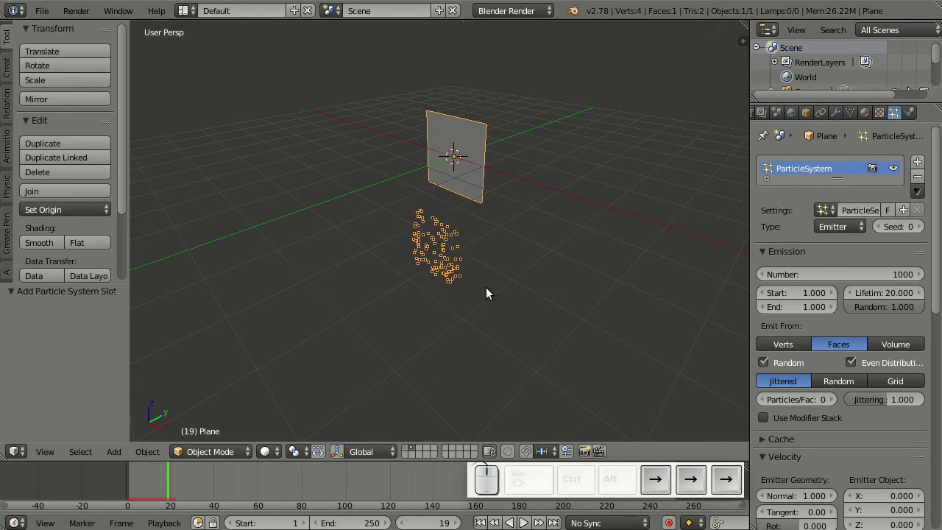
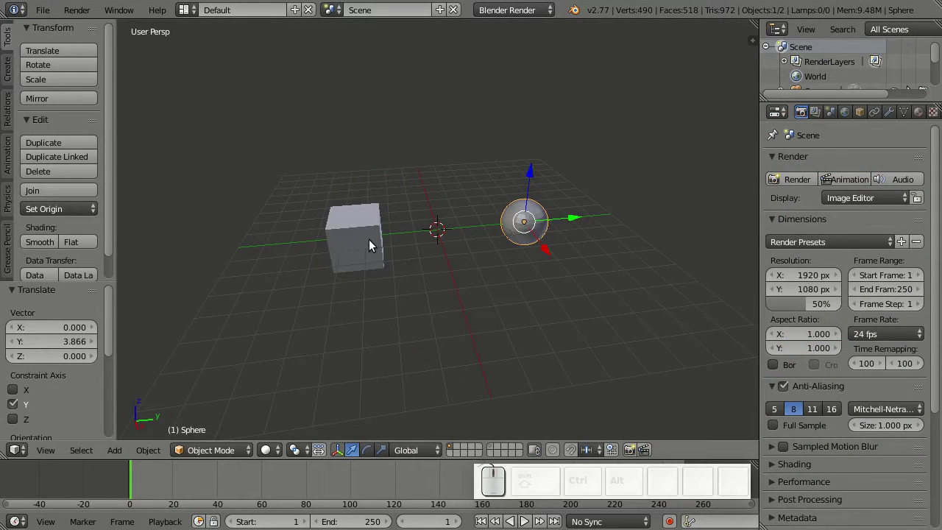
Step: Select the cube, give it a new particle system and preview it
{"action": "right_click", "coordinate": [377, 248]}
{"action": "scroll", "scroll_direction": "down", "scroll_amount": 3}
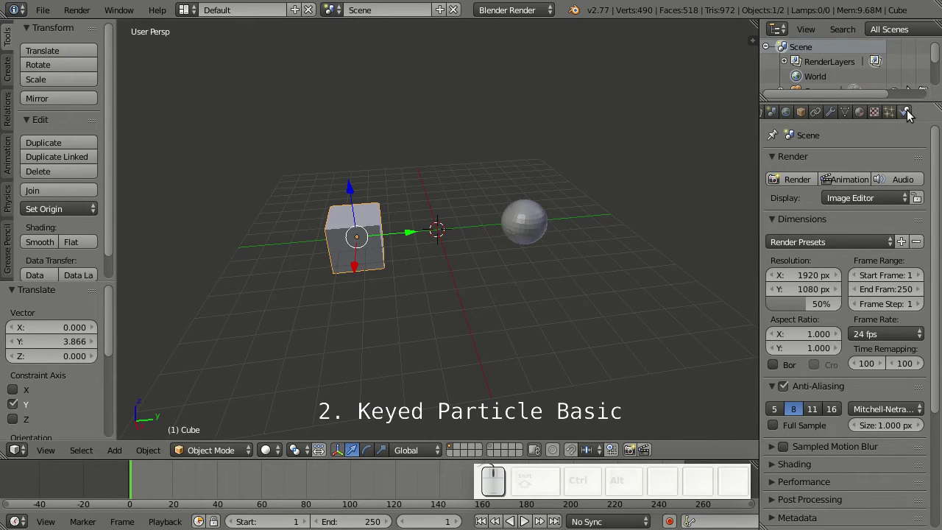
{"action": "left_click", "coordinate": [892, 117]}
{"action": "left_click_drag", "start_coordinate": [872, 211], "coordinate": [803, 232]}
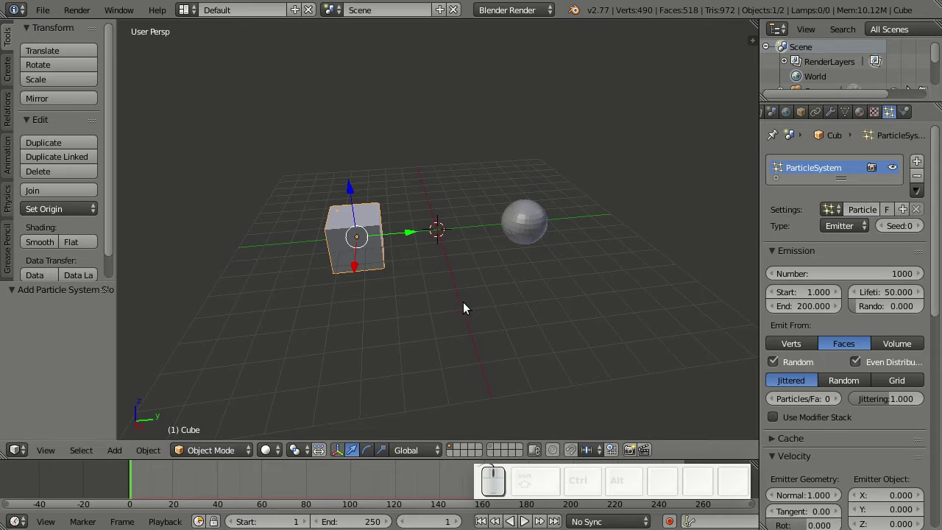
{"action": "key", "text": "z"}
{"action": "key", "text": "alt+a"}
{"action": "key", "text": "Escape"}
Step: Emit all the cube's particles at frame 1 from its volume
{"action": "left_click", "coordinate": [813, 304]}
{"action": "key", "text": "KP_1"}
{"action": "key", "text": "Return"}
{"action": "key", "text": "alt+a"}
{"action": "key", "text": "Escape"}
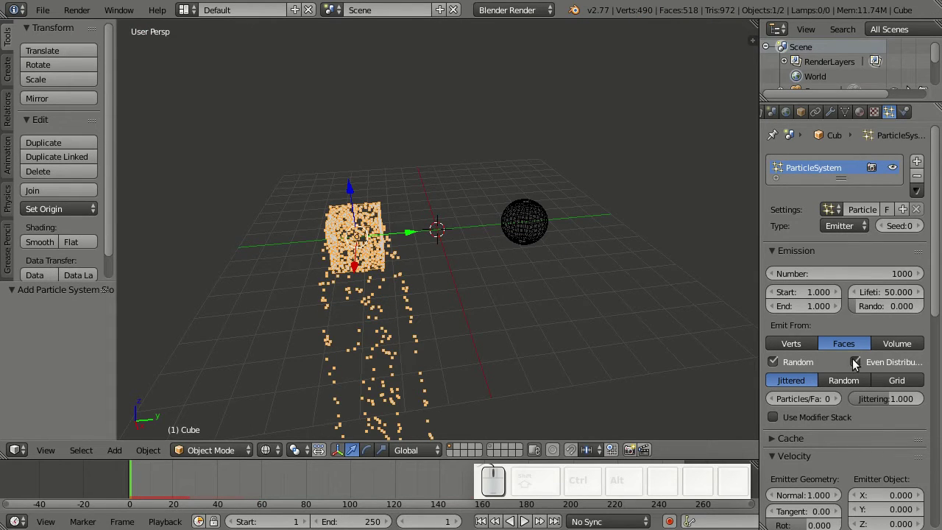
{"action": "left_click", "coordinate": [901, 349]}
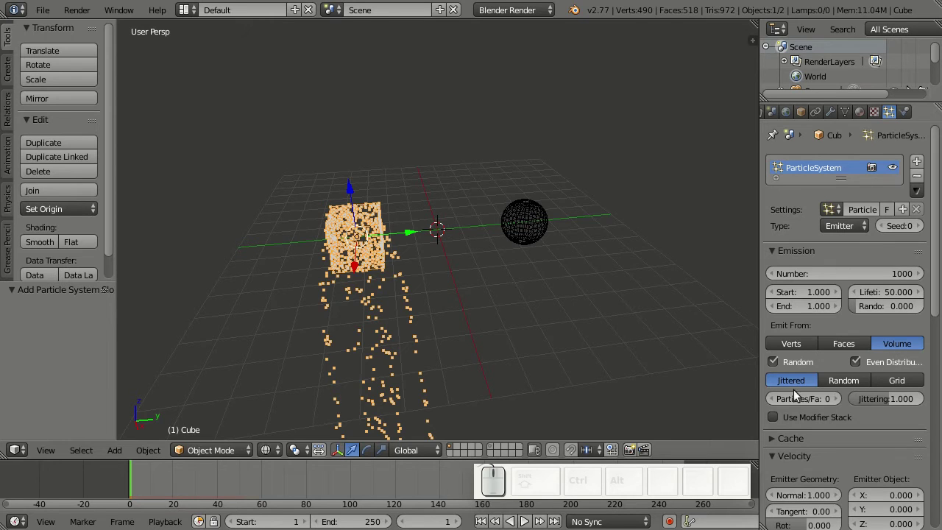
{"action": "key", "text": "alt+a"}
{"action": "scroll", "scroll_direction": "down", "scroll_amount": 3}
{"action": "left_click", "coordinate": [806, 409]}
{"action": "key", "text": "KP_0"}
{"action": "key", "text": "Return"}
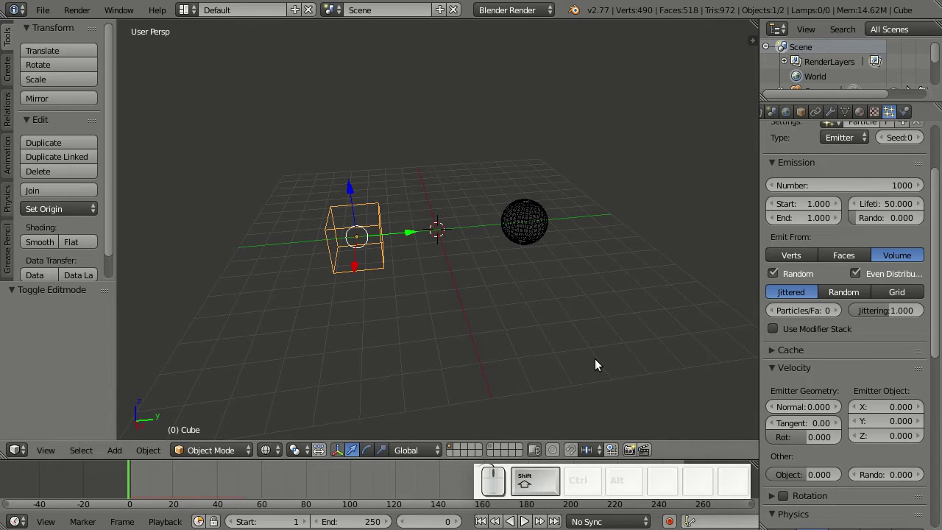
Step: Set the Gravity field weight to 0 so particles stay inside the cube
{"action": "key", "text": "shift+Left"}
{"action": "key", "text": "a"}
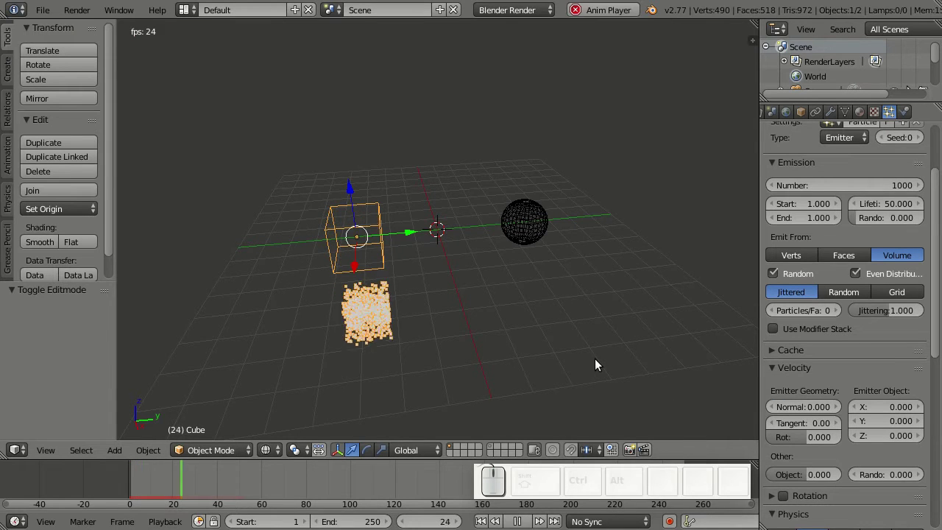
{"action": "key", "text": "Escape"}
{"action": "left_click", "coordinate": [470, 340]}
{"action": "scroll", "scroll_direction": "down", "scroll_amount": 3}
{"action": "scroll", "scroll_direction": "down", "scroll_amount": 3}
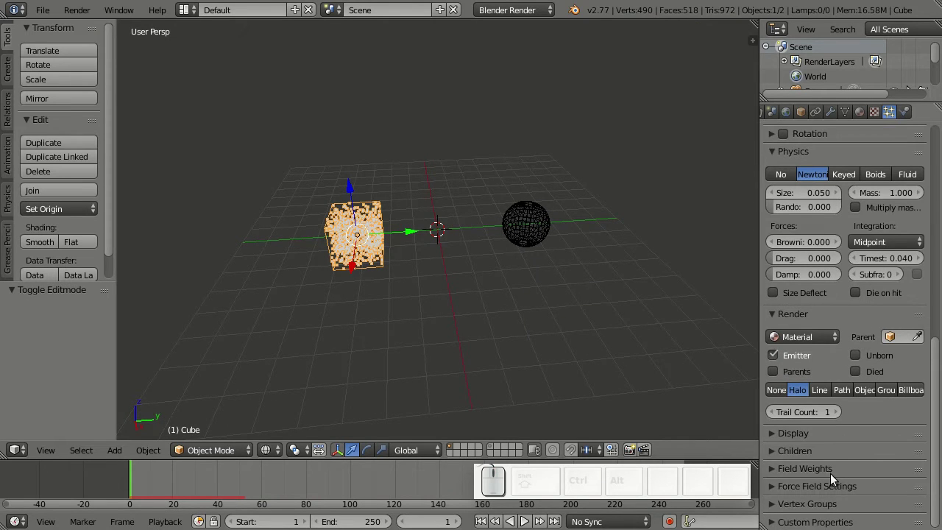
{"action": "left_click", "coordinate": [819, 471]}
{"action": "left_click", "coordinate": [841, 392]}
{"action": "key", "text": "alt+a"}
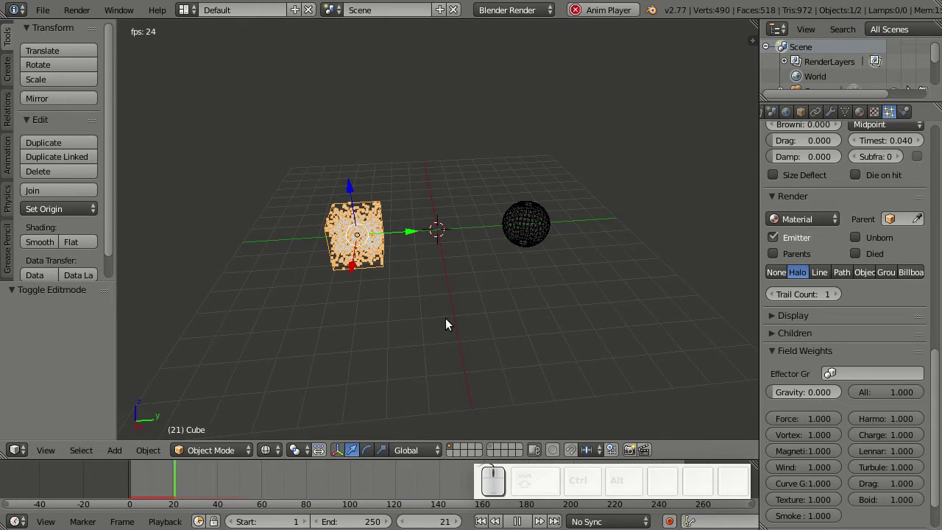
{"action": "key", "text": "Escape"}
Step: Give the sphere a particle system reusing the cube's particle settings and preview it
{"action": "right_click", "coordinate": [532, 245]}
{"action": "left_click_drag", "start_coordinate": [941, 409], "coordinate": [925, 167]}
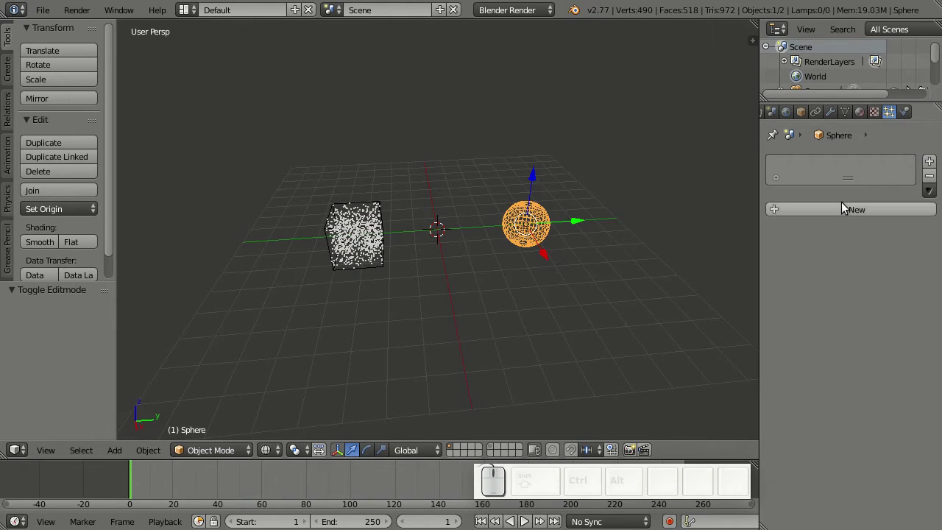
{"action": "left_click", "coordinate": [848, 212]}
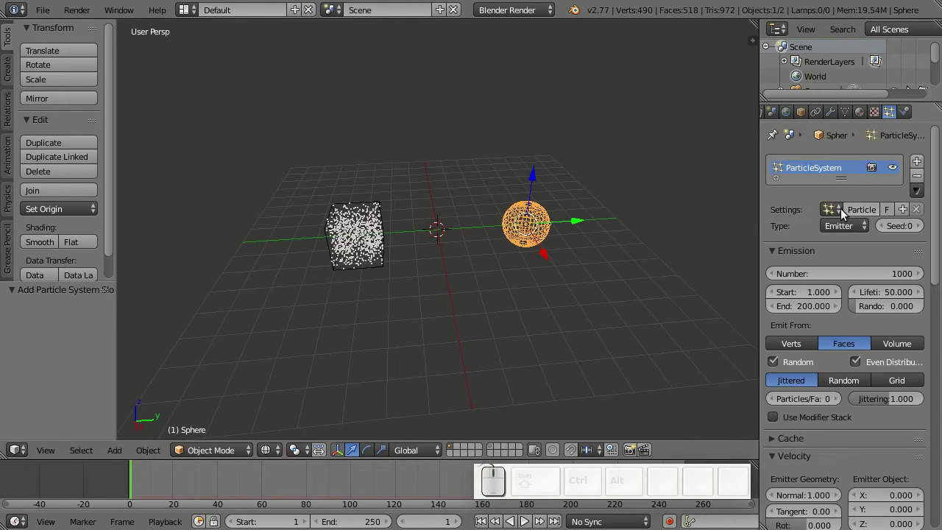
{"action": "left_click", "coordinate": [842, 216]}
{"action": "left_click", "coordinate": [736, 241]}
{"action": "key", "text": "alt+a"}
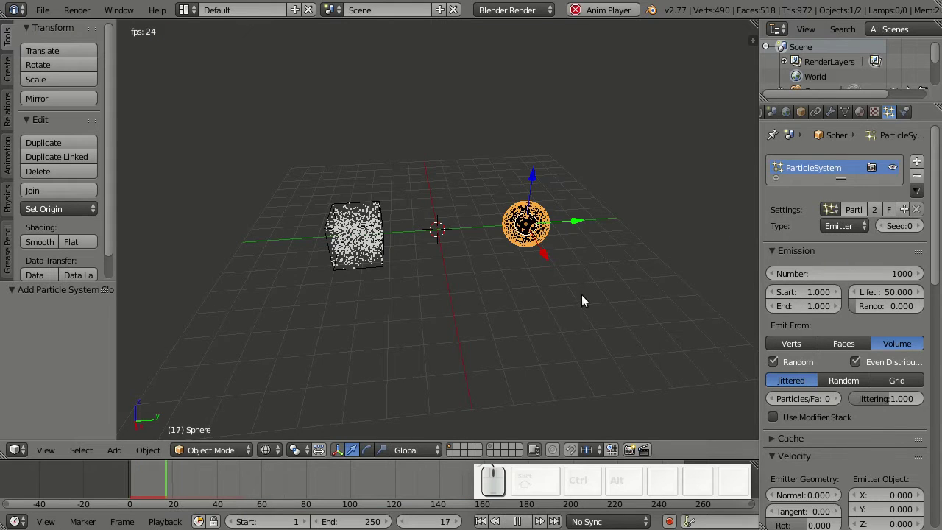
{"action": "key", "text": "Escape"}
Step: Make the cube's settings single-user, switch physics to Keyed and add two key targets
{"action": "right_click", "coordinate": [367, 264]}
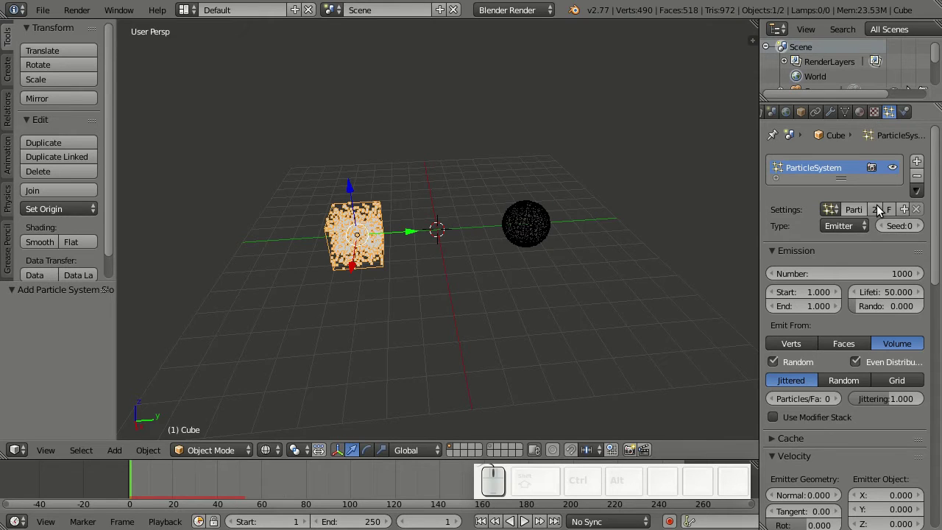
{"action": "left_click", "coordinate": [884, 214]}
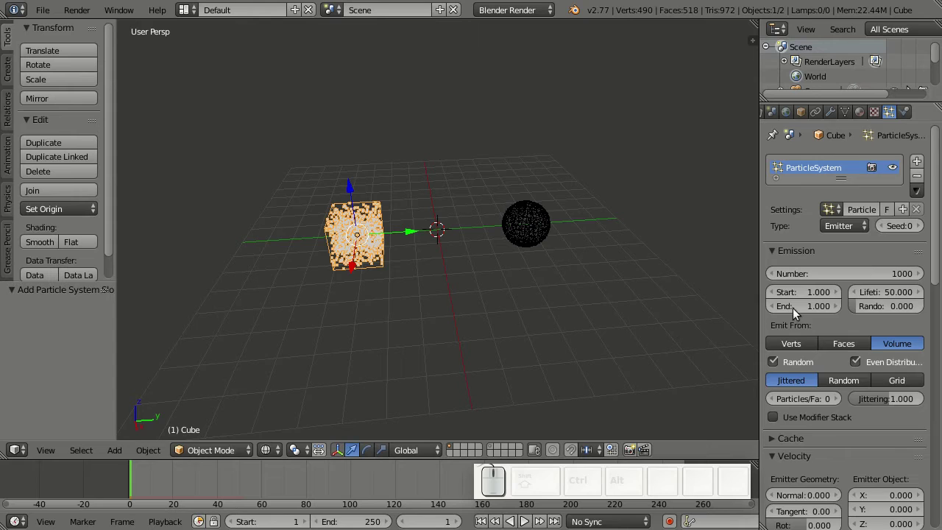
{"action": "scroll", "scroll_direction": "down", "scroll_amount": 3}
{"action": "scroll", "scroll_direction": "down", "scroll_amount": 3}
{"action": "scroll", "scroll_direction": "down", "scroll_amount": 3}
{"action": "left_click", "coordinate": [844, 335]}
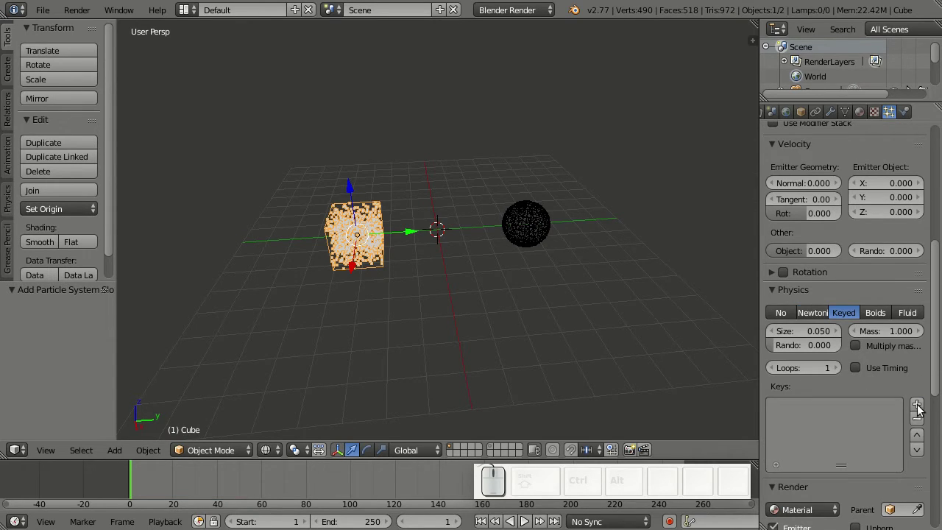
{"action": "left_click", "coordinate": [923, 408]}
{"action": "scroll", "scroll_direction": "down", "scroll_amount": 3}
{"action": "left_click", "coordinate": [922, 295]}
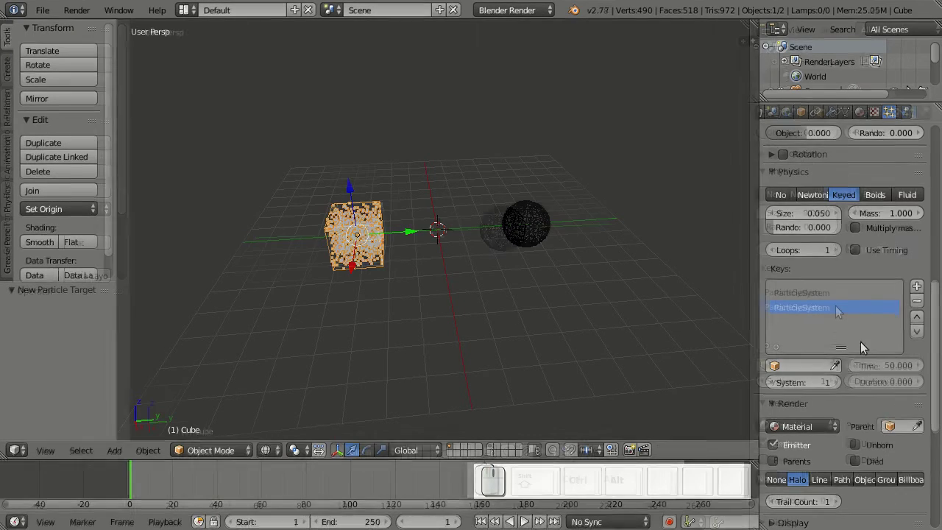
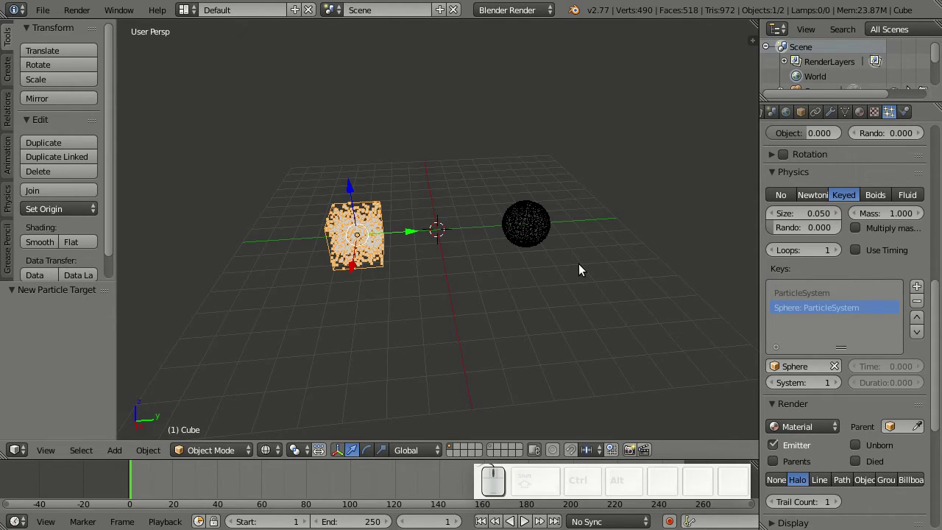
{"action": "key", "text": "alt+a"}
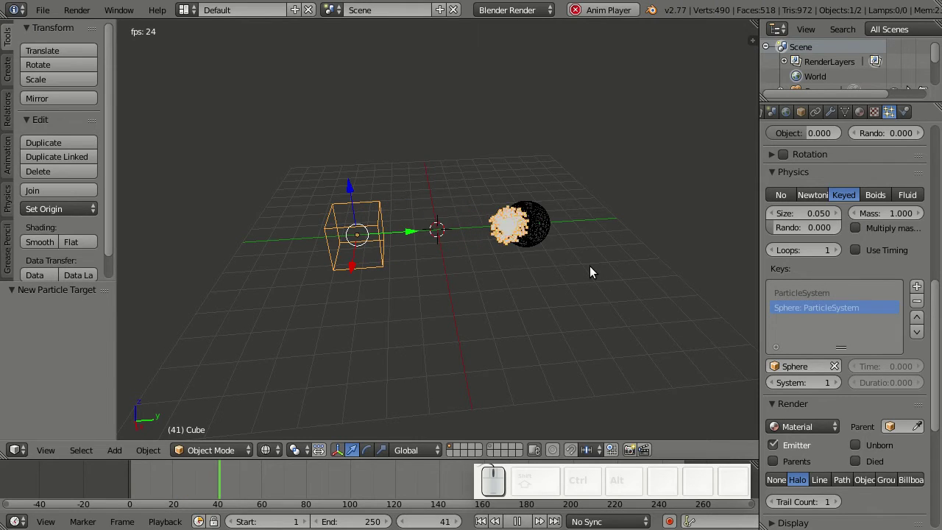
{"action": "key", "text": "alt+a"}
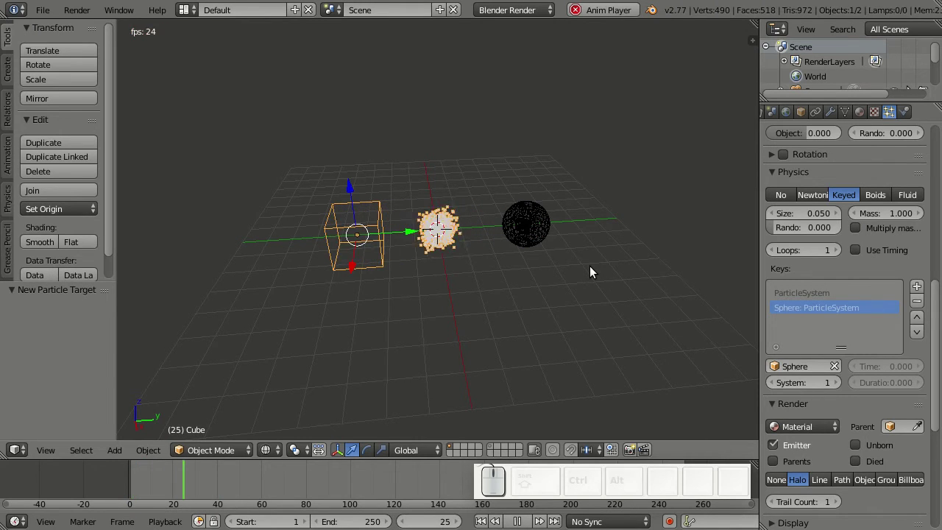
{"action": "key", "text": "Escape"}
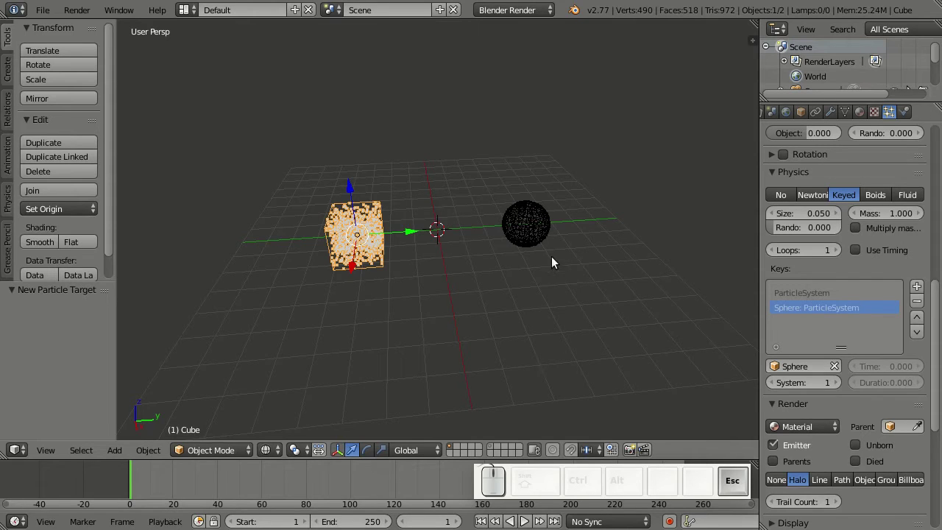
{"action": "right_click", "coordinate": [540, 232]}
{"action": "left_click_drag", "start_coordinate": [940, 317], "coordinate": [836, 395]}
{"action": "left_click", "coordinate": [780, 351]}
{"action": "key", "text": "alt+a"}
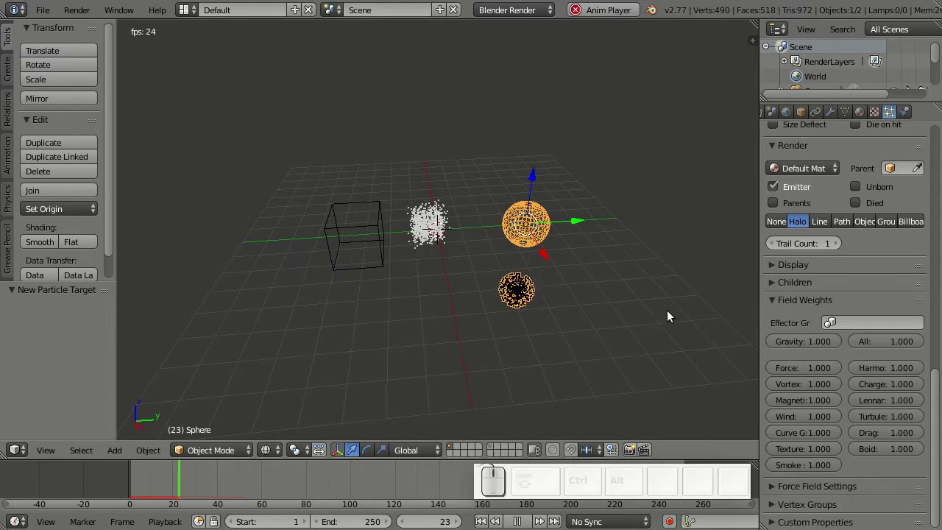
{"action": "key", "text": "Escape"}
{"action": "key", "text": "alt+a"}
{"action": "key", "text": "shift+alt+a"}
{"action": "middle_click", "coordinate": [660, 313]}
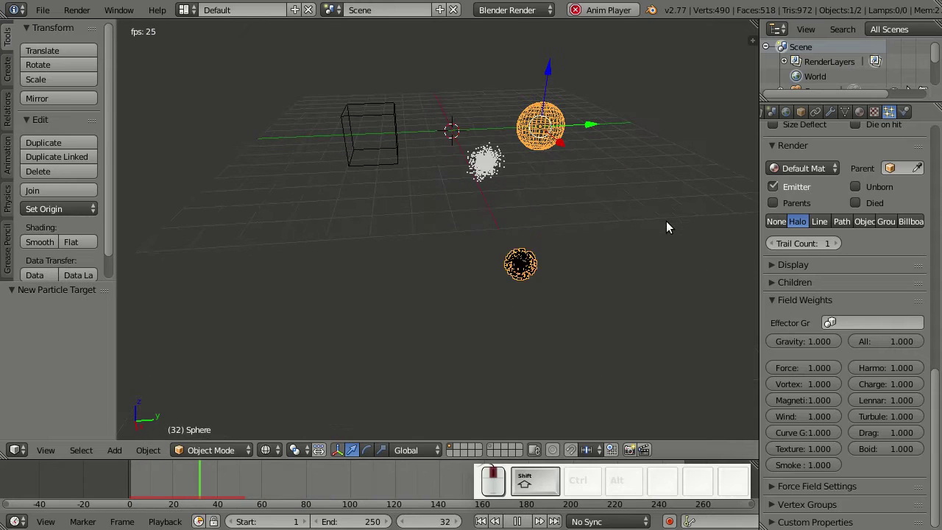
{"action": "key", "text": "Escape"}
{"action": "left_click", "coordinate": [828, 350]}
{"action": "middle_click", "coordinate": [637, 230]}
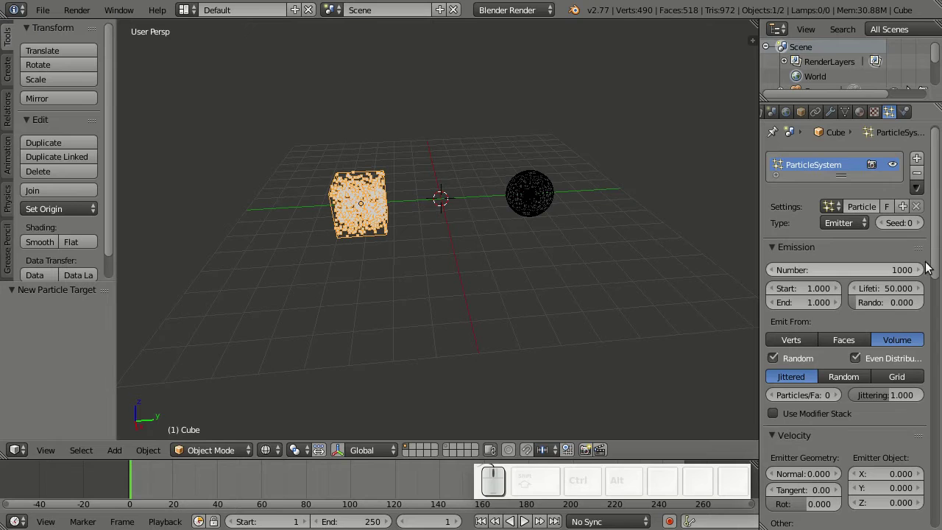
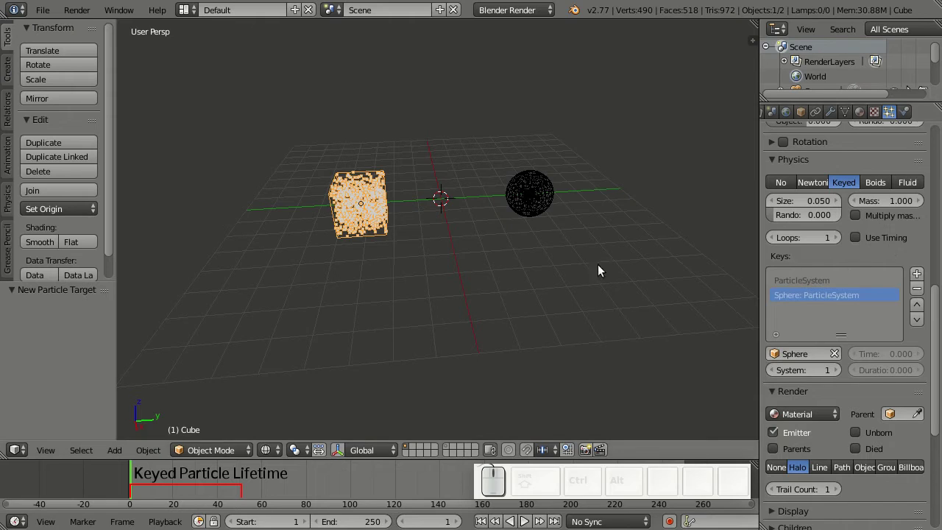
Step: Raise the keyed Loops count to 4 and check the repeated journey in playback
{"action": "key", "text": "alt+a"}
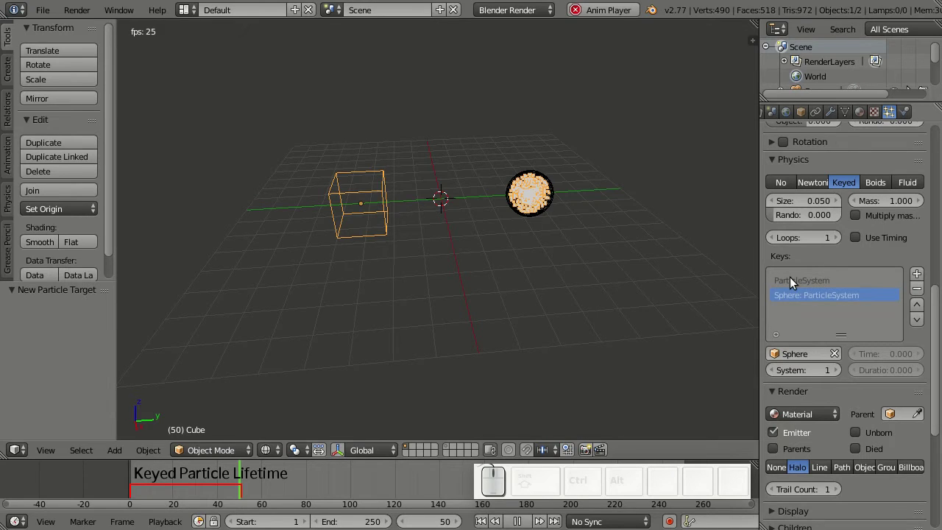
{"action": "left_click", "coordinate": [847, 242]}
{"action": "key", "text": "alt+a"}
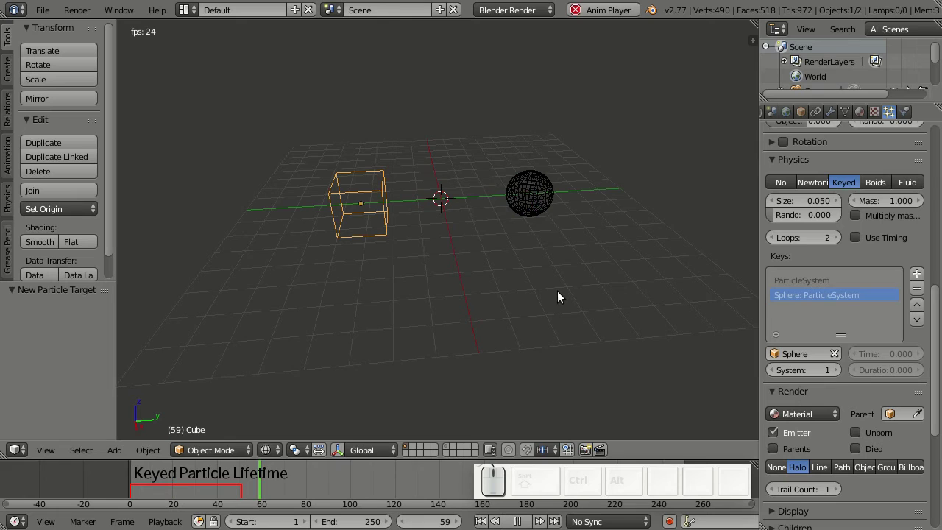
{"action": "key", "text": "Escape"}
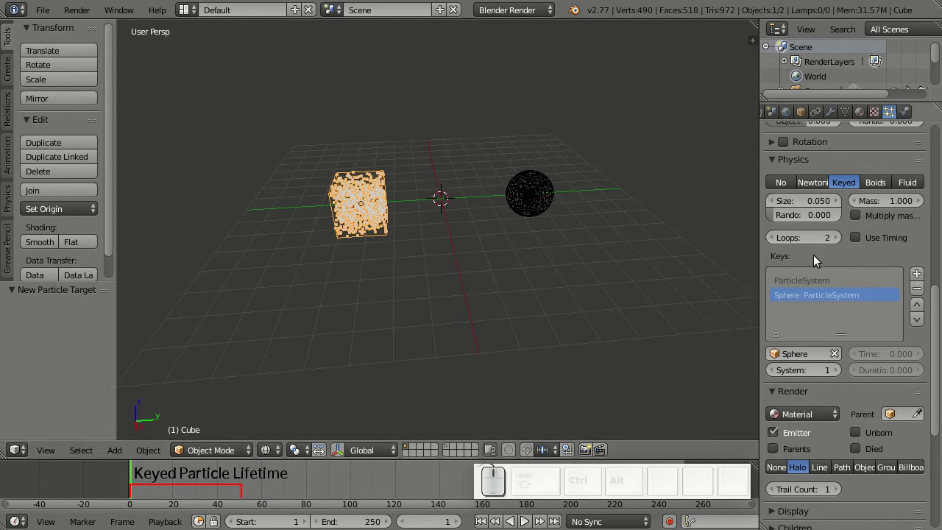
{"action": "left_click", "coordinate": [842, 243]}
{"action": "left_click", "coordinate": [842, 243]}
{"action": "key", "text": "alt+a"}
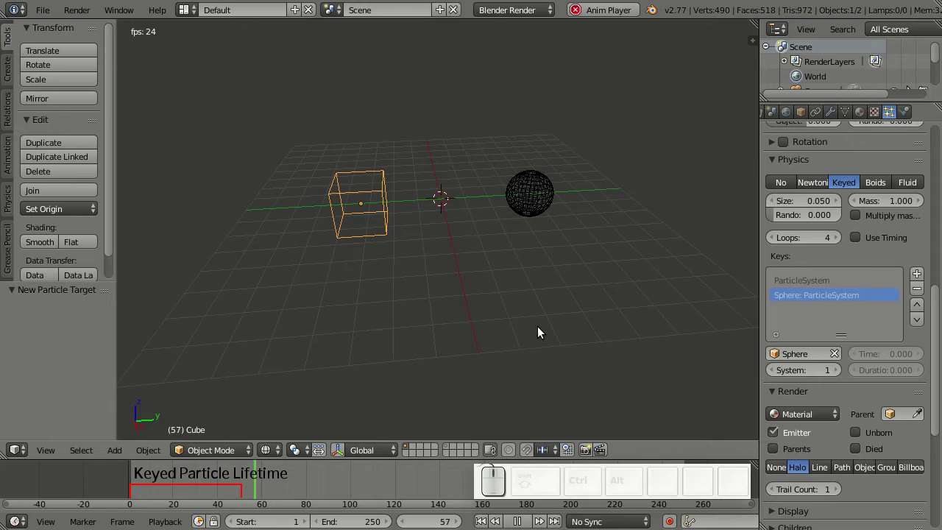
{"action": "key", "text": "Escape"}
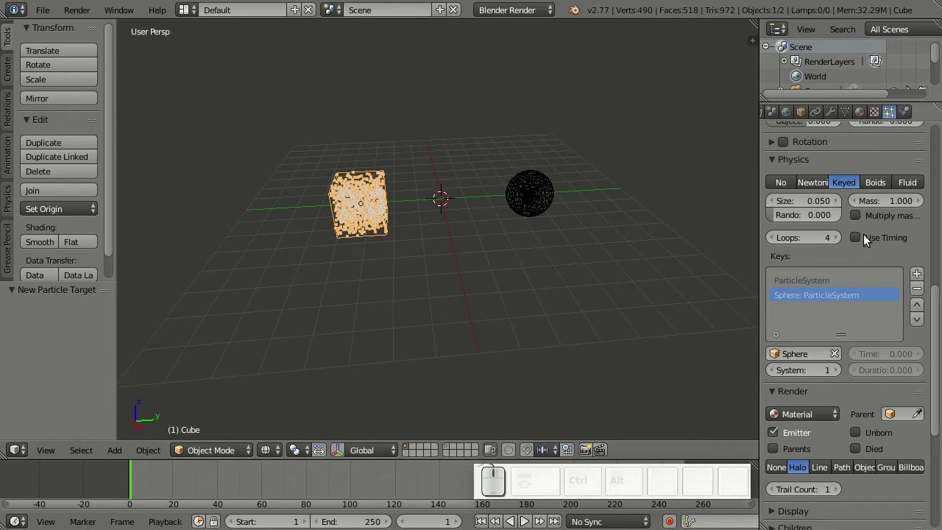
Step: Enable Use Timing for the keyed particles and preview the keys
{"action": "left_click", "coordinate": [863, 244]}
{"action": "key", "text": "alt+a"}
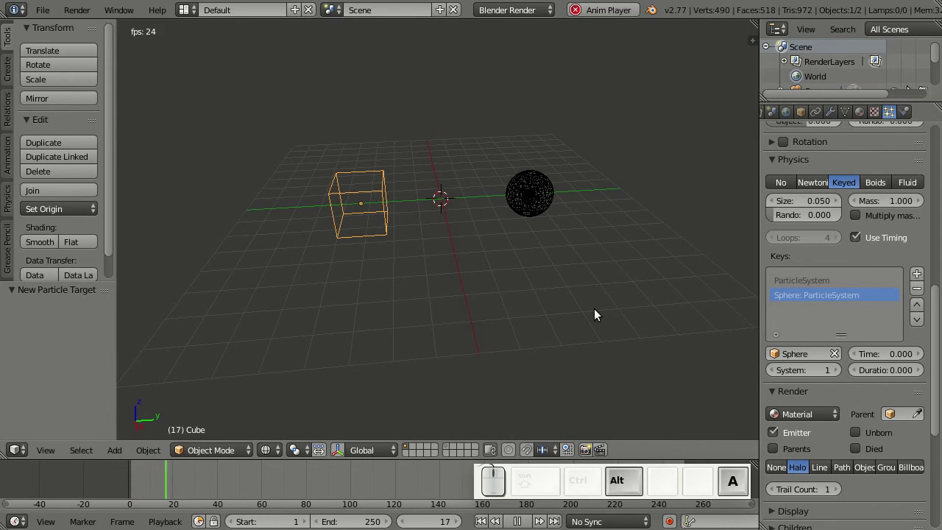
{"action": "key", "text": "Escape"}
{"action": "left_click", "coordinate": [822, 288]}
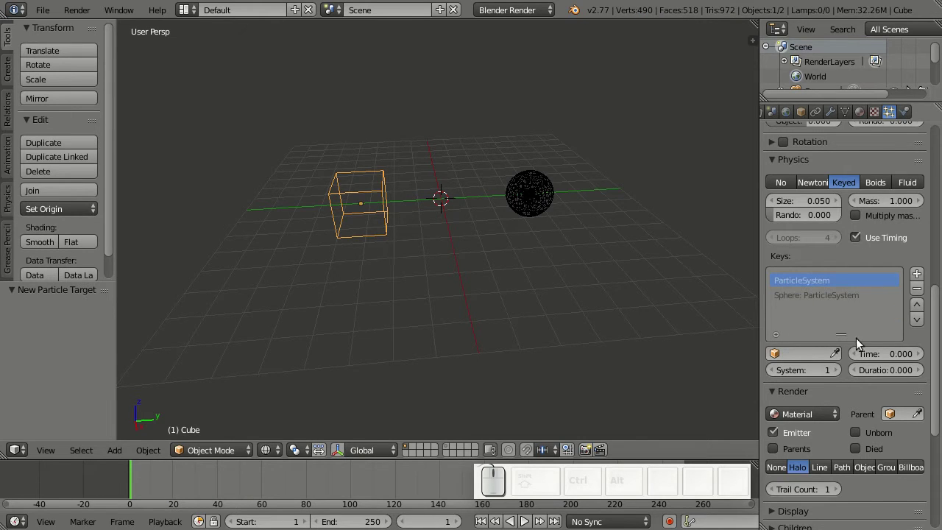
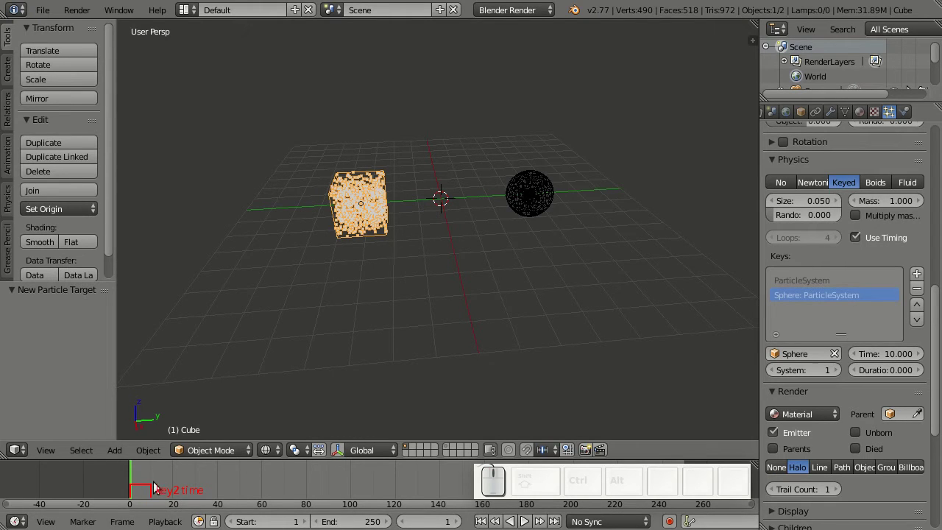
{"action": "key", "text": "alt+a"}
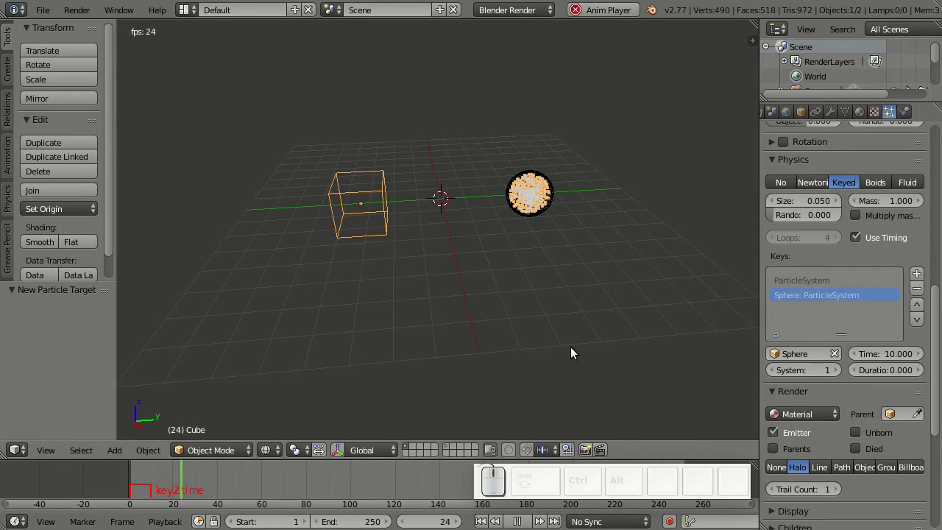
{"action": "key", "text": "Escape"}
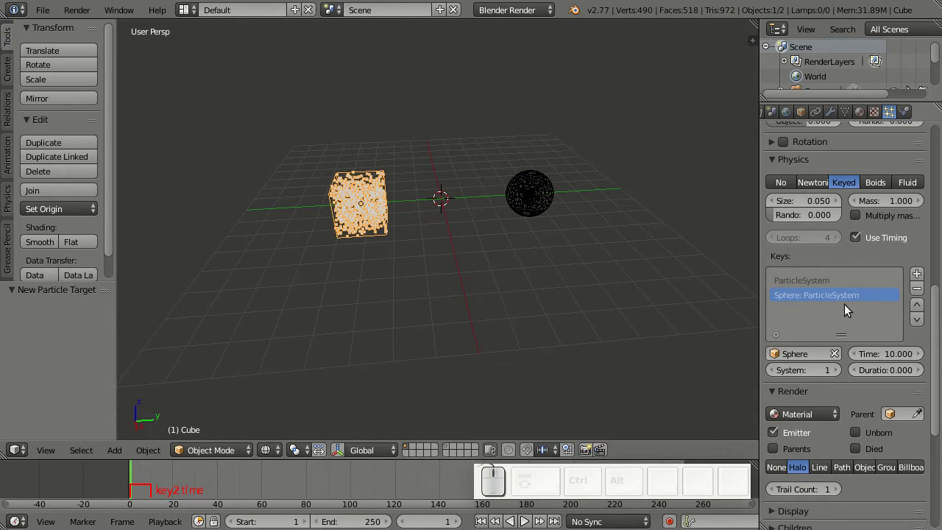
Step: Set the first ParticleSystem key's Duration to 20 and preview
{"action": "left_click", "coordinate": [829, 280]}
{"action": "left_click", "coordinate": [888, 371]}
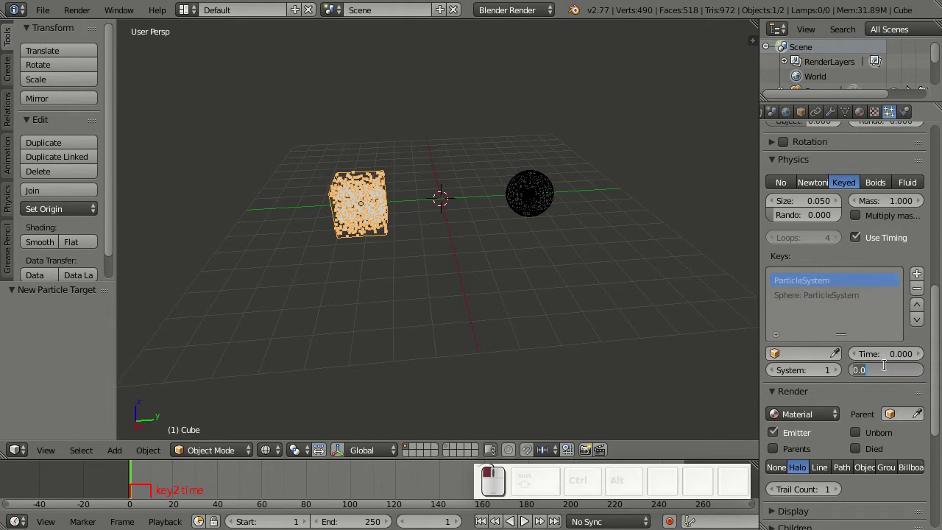
{"action": "key", "text": "KP_2"}
{"action": "key", "text": "KP_0"}
{"action": "key", "text": "Return"}
{"action": "key", "text": "alt+a"}
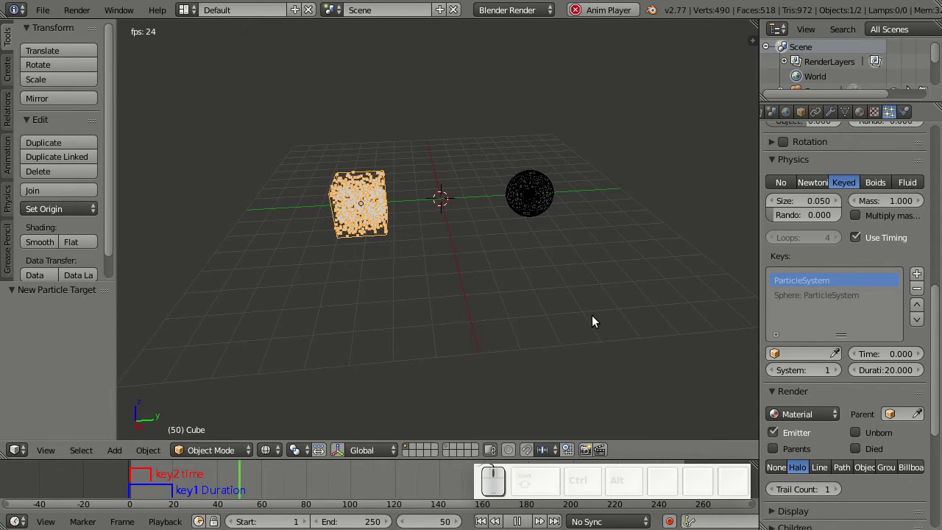
{"action": "key", "text": "Escape"}
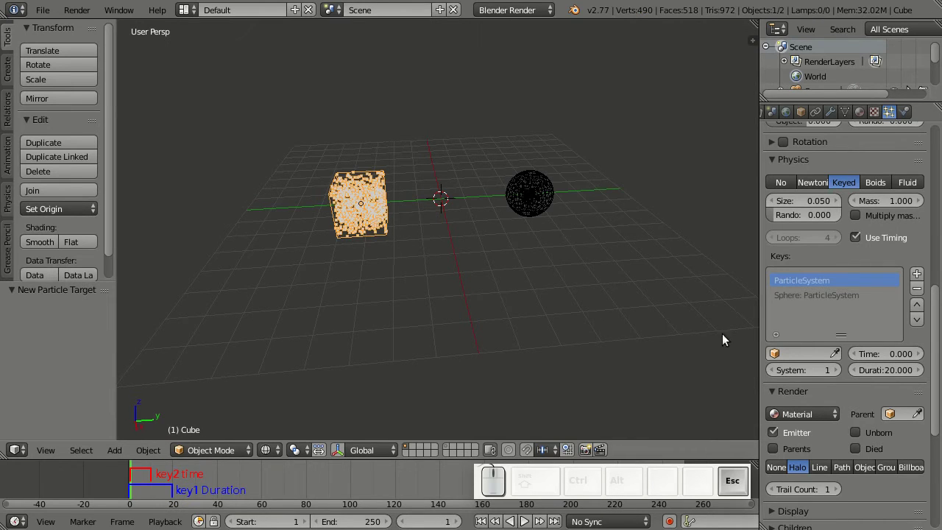
Step: Set the Sphere key's Time to 30 and preview
{"action": "left_click", "coordinate": [803, 295]}
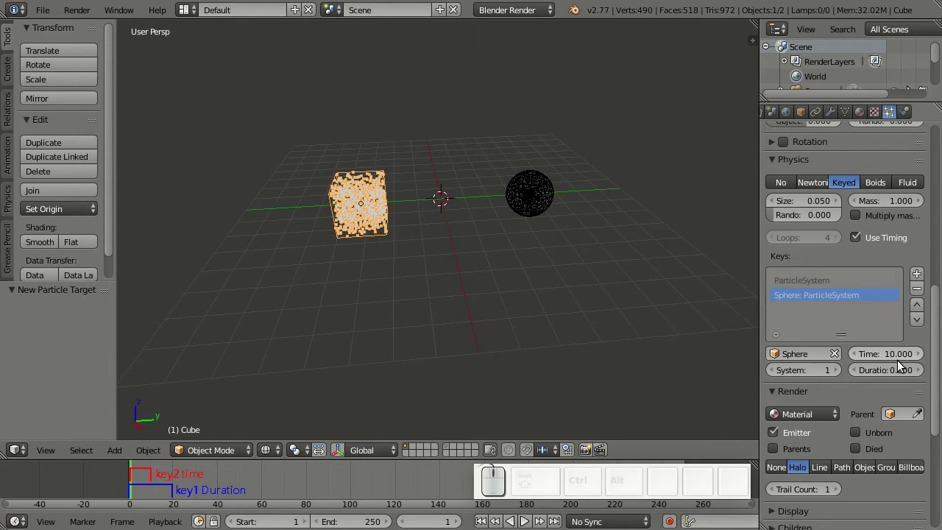
{"action": "left_click", "coordinate": [890, 356]}
{"action": "key", "text": "KP_3"}
{"action": "key", "text": "KP_0"}
{"action": "key", "text": "Return"}
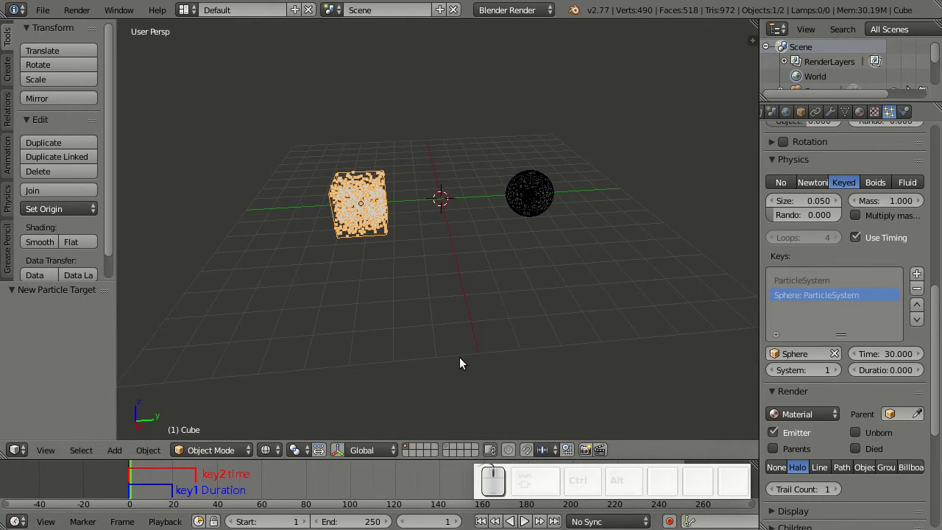
{"action": "key", "text": "alt+a"}
{"action": "key", "text": "alt+a"}
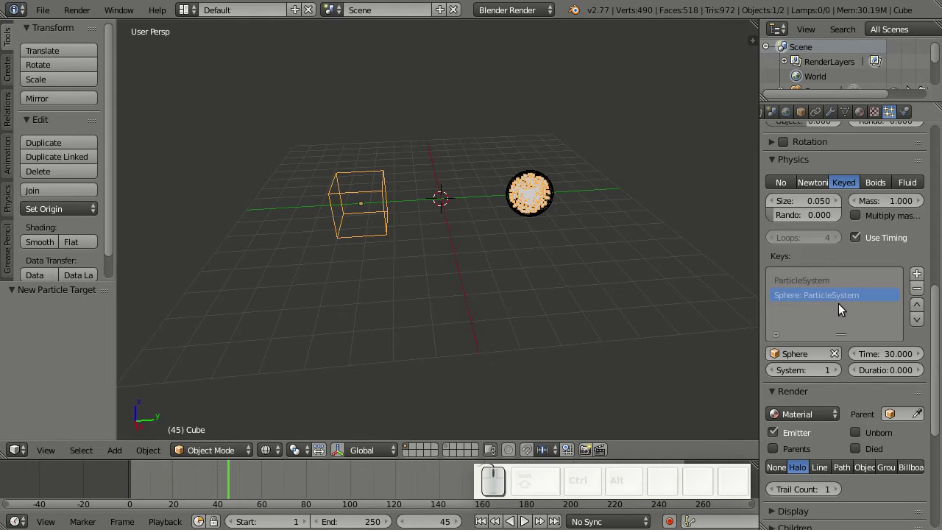
Step: Change the Sphere key's Time to 100 and preview the slower travel
{"action": "left_click", "coordinate": [894, 364]}
{"action": "key", "text": "KP_1"}
{"action": "key", "text": "KP_0"}
{"action": "key", "text": "KP_0"}
{"action": "key", "text": "Return"}
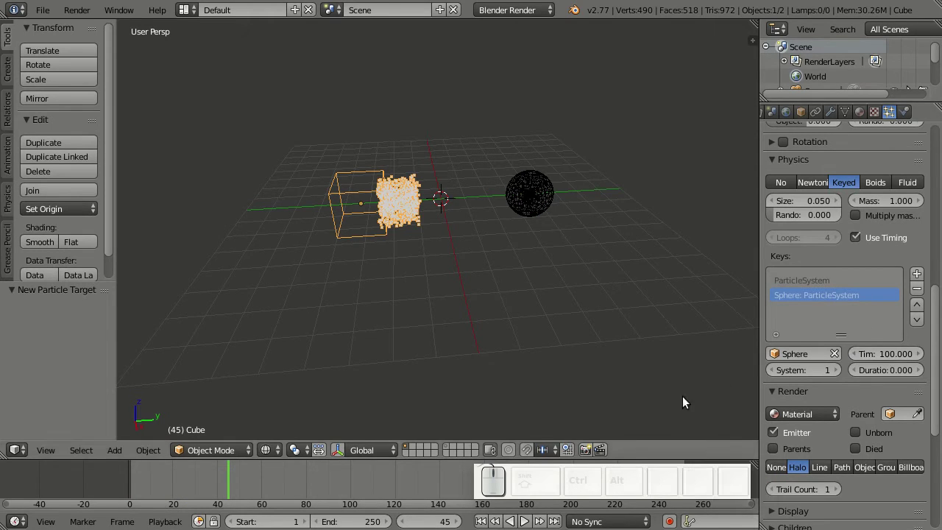
{"action": "key", "text": "shift+Left"}
{"action": "key", "text": "shift+alt+a"}
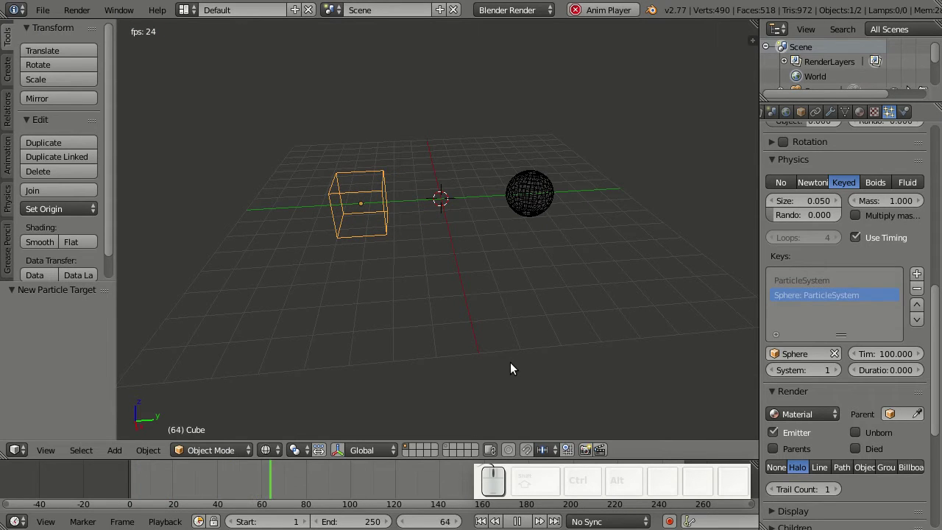
{"action": "key", "text": "Escape"}
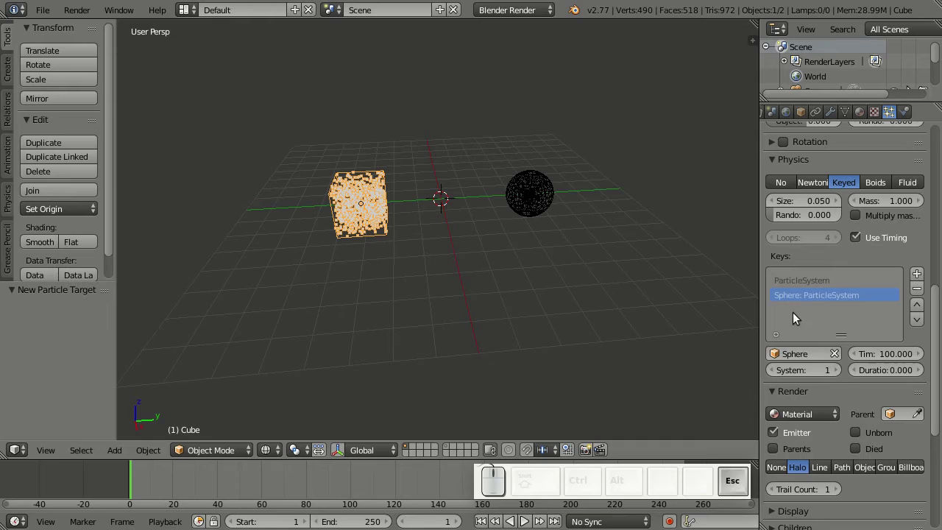
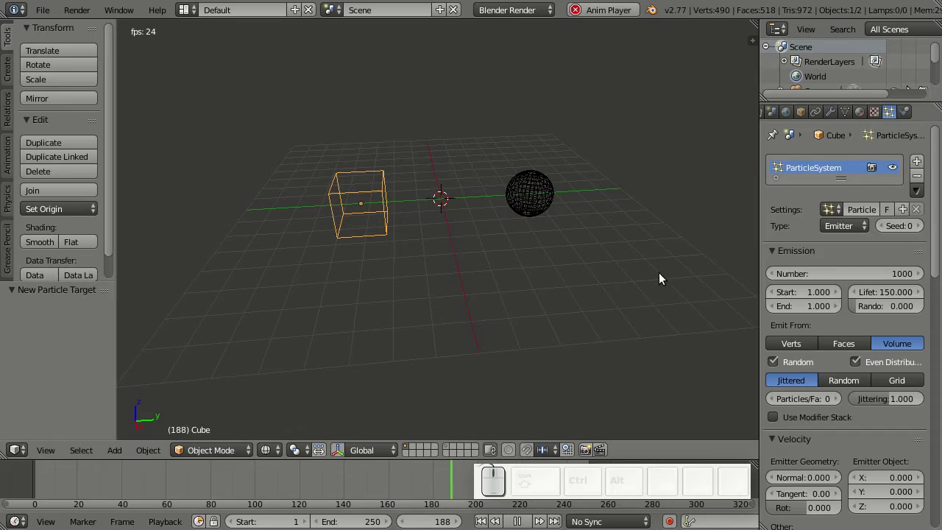
Step: Target the Sphere's ParticleSystem key with Time 50 and preview the travel
{"action": "key", "text": "Escape"}
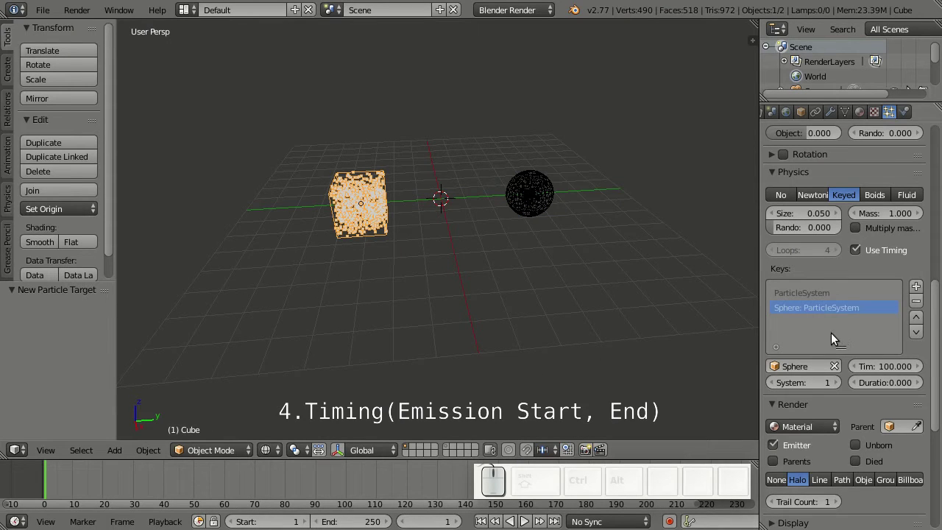
{"action": "left_click", "coordinate": [836, 302]}
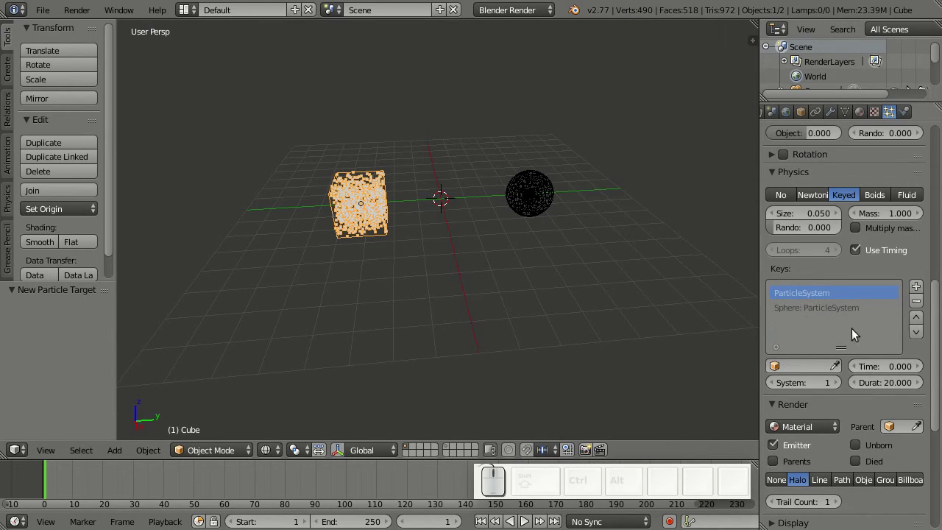
{"action": "left_click", "coordinate": [856, 310]}
{"action": "left_click", "coordinate": [891, 373]}
{"action": "key", "text": "KP_5"}
{"action": "key", "text": "KP_0"}
{"action": "key", "text": "Return"}
{"action": "key", "text": "alt+a"}
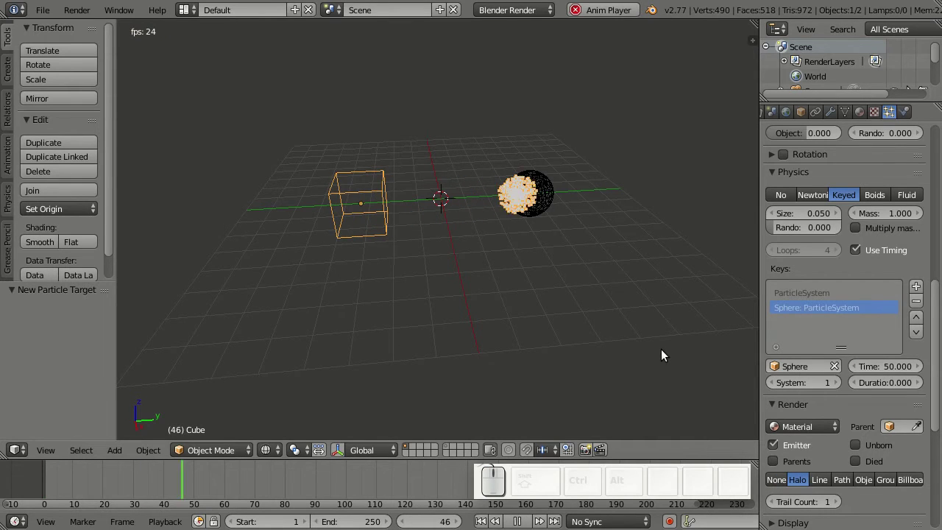
{"action": "key", "text": "Escape"}
Step: Set the cube's Emission Start and End both to frame 30 and preview the burst from frame 1
{"action": "left_click_drag", "start_coordinate": [941, 382], "coordinate": [823, 302]}
{"action": "left_click", "coordinate": [816, 309]}
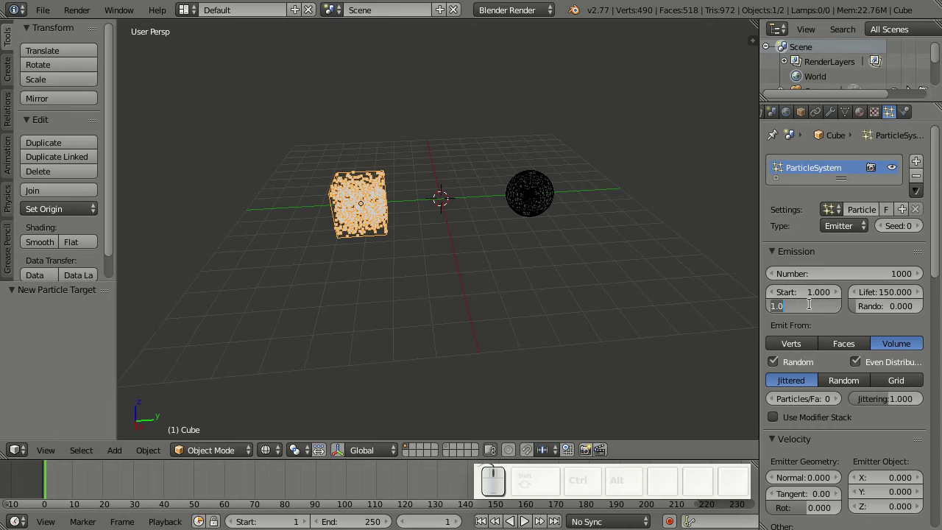
{"action": "key", "text": "KP_3"}
{"action": "key", "text": "KP_0"}
{"action": "key", "text": "Return"}
{"action": "left_click", "coordinate": [815, 293]}
{"action": "key", "text": "KP_3"}
{"action": "key", "text": "KP_0"}
{"action": "key", "text": "Return"}
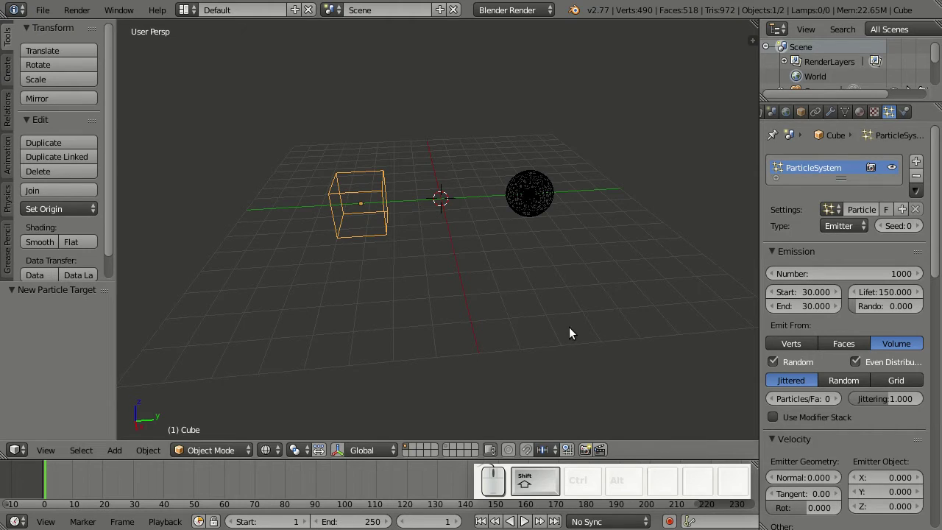
{"action": "key", "text": "shift+Left"}
{"action": "key", "text": "shift+alt+a"}
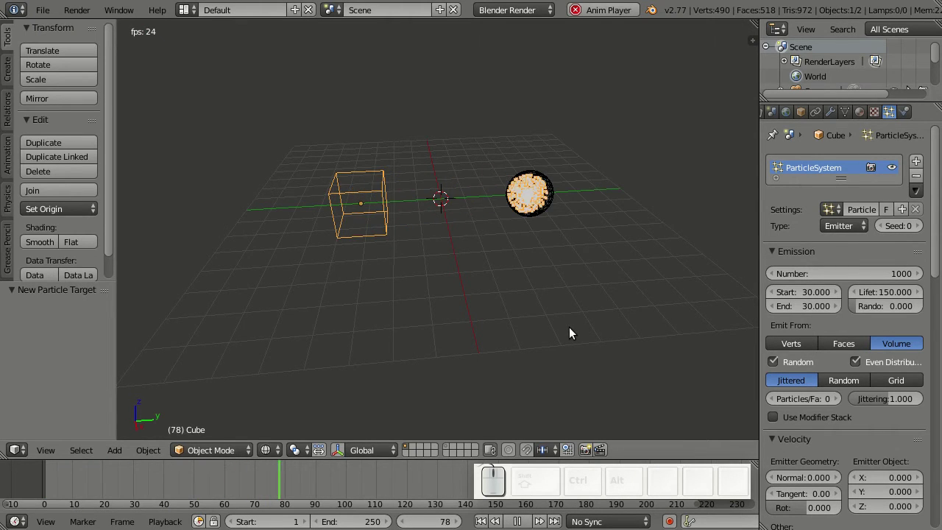
{"action": "key", "text": "alt+a"}
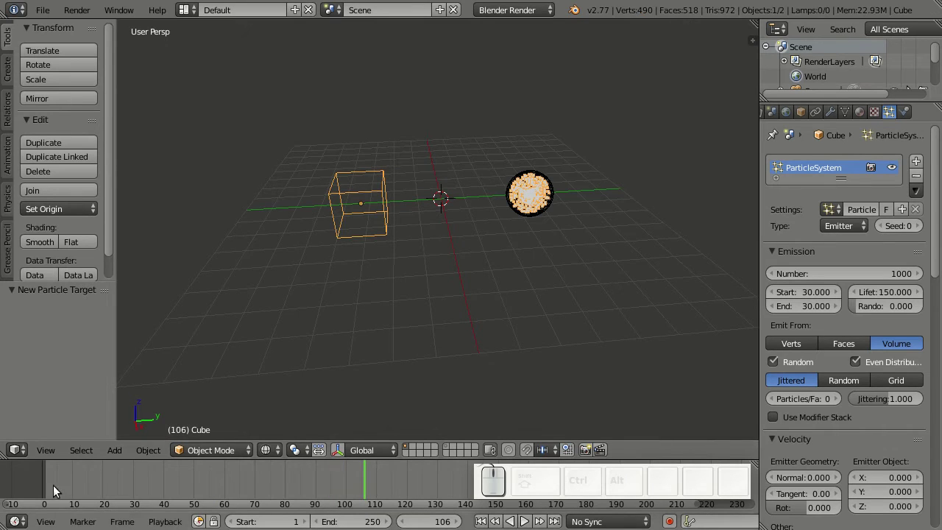
Step: Select the first key under Physics > Keys and set its Duration to 20
{"action": "left_click_drag", "start_coordinate": [48, 488], "coordinate": [765, 424]}
{"action": "scroll", "scroll_direction": "down", "scroll_amount": 3}
{"action": "left_click", "coordinate": [828, 297]}
{"action": "left_click_drag", "start_coordinate": [138, 495], "coordinate": [436, 470]}
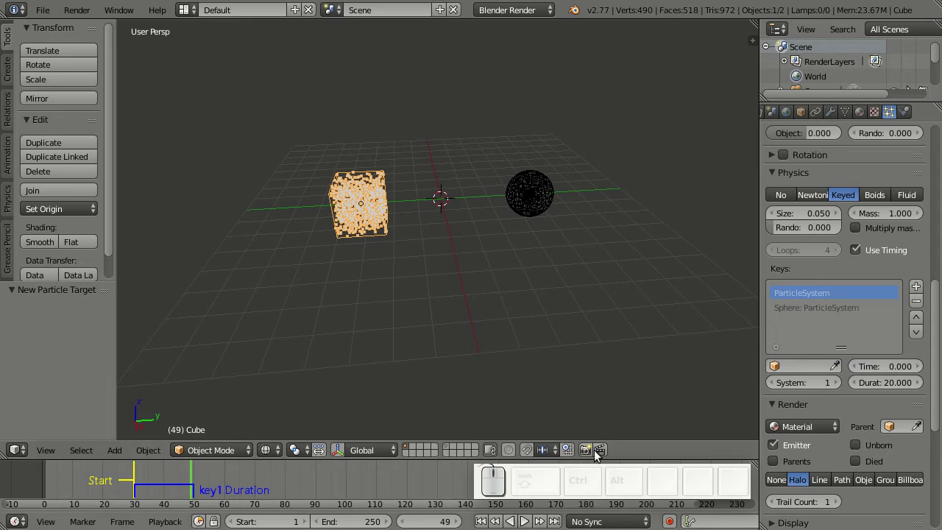
Step: Select the Sphere key, scrub to about frame 78 to check timing, and replay the stream from frame 1
{"action": "left_click", "coordinate": [849, 314]}
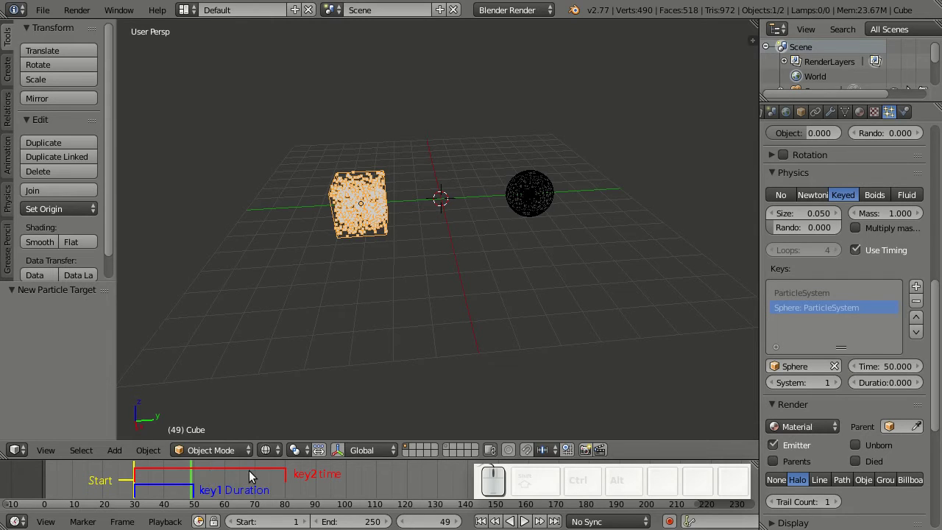
{"action": "left_click_drag", "start_coordinate": [200, 490], "coordinate": [336, 502]}
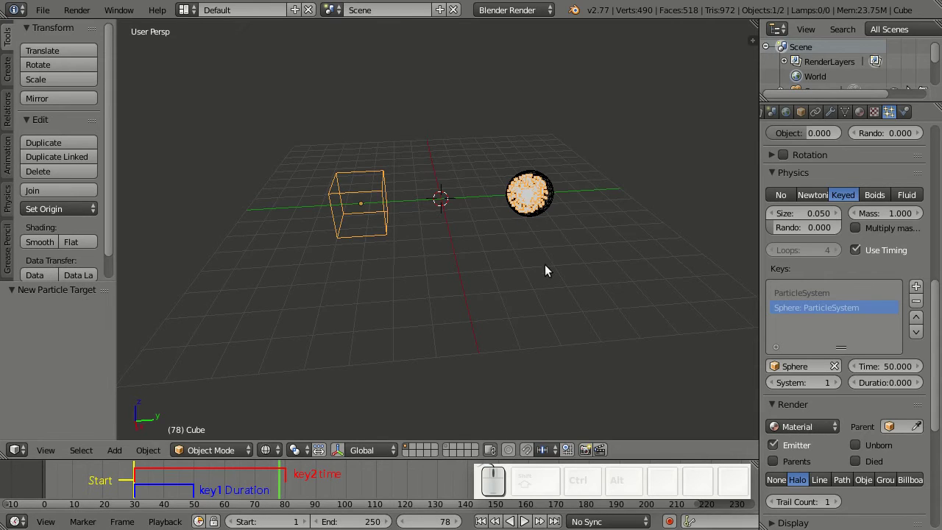
{"action": "key", "text": "shift+Left"}
{"action": "key", "text": "shift+alt+a"}
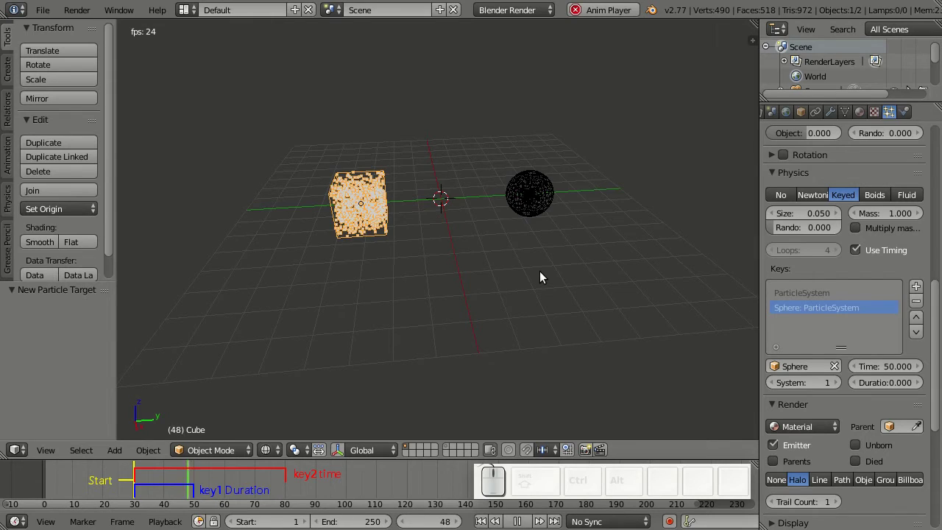
{"action": "key", "text": "alt+a"}
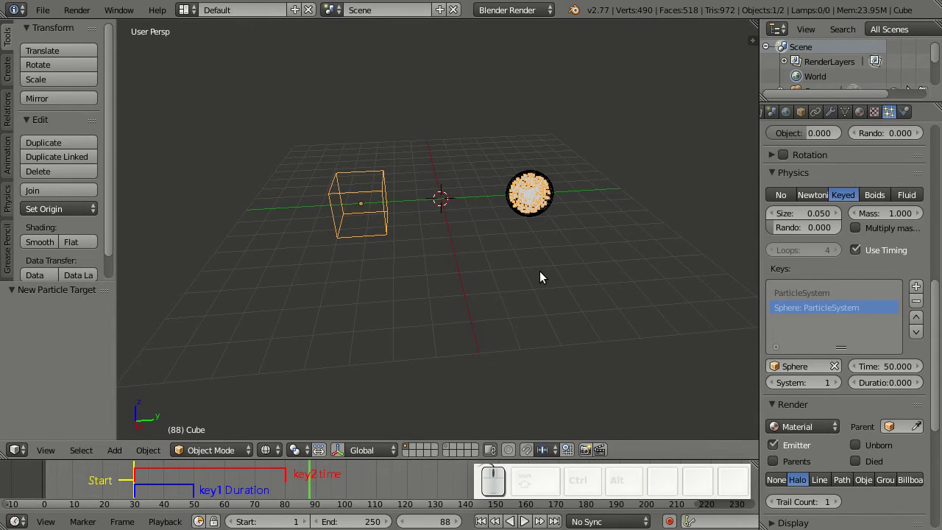
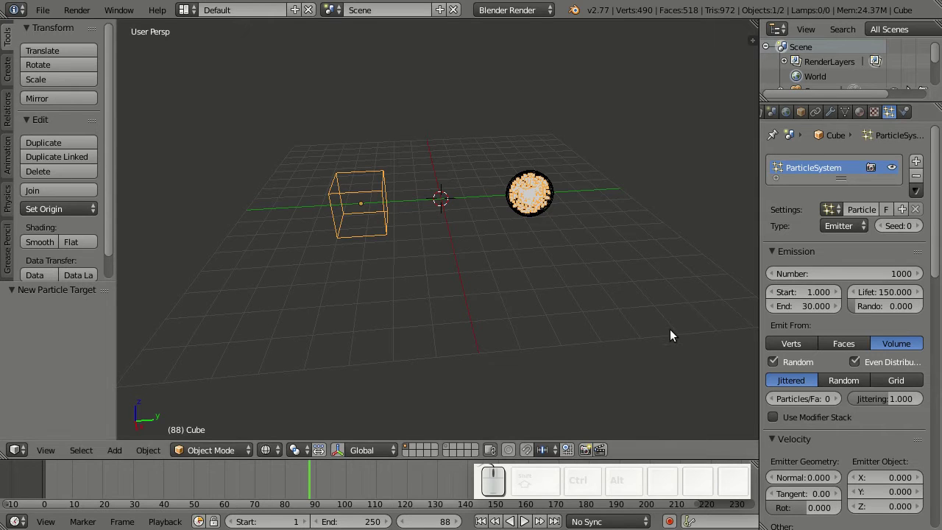
{"action": "key", "text": "shift+Left"}
{"action": "key", "text": "alt+a"}
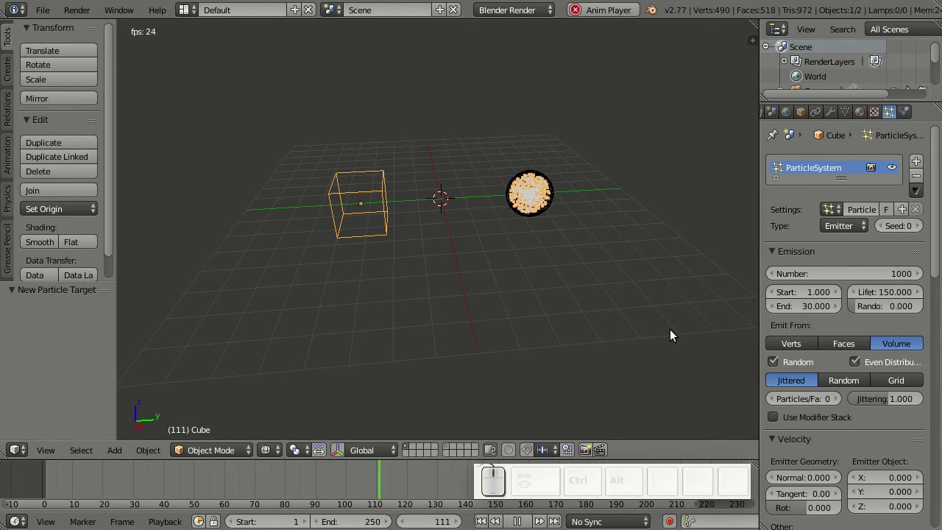
{"action": "key", "text": "Escape"}
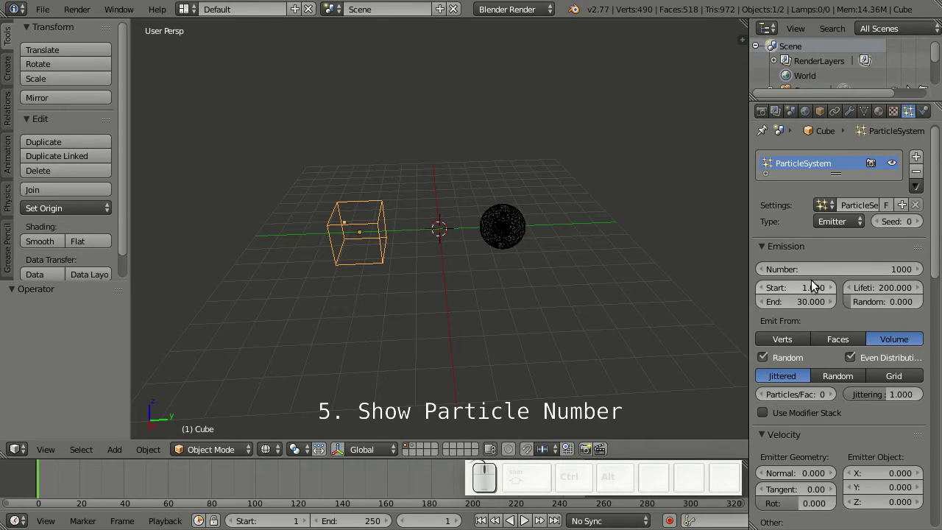
Step: Set the cube's Emission Number to 10 and preview the playback
{"action": "left_click", "coordinate": [824, 277]}
{"action": "key", "text": "KP_1"}
{"action": "key", "text": "KP_0"}
{"action": "key", "text": "Return"}
{"action": "key", "text": "KP_1"}
{"action": "key", "text": "alt+a"}
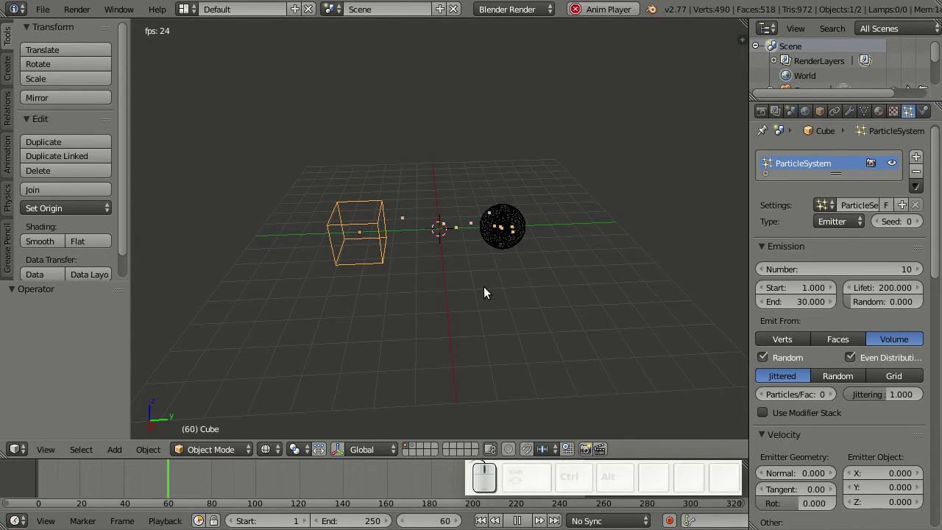
{"action": "key", "text": "alt+a"}
Step: Delete the sphere from the scene
{"action": "left_click_drag", "start_coordinate": [508, 247], "coordinate": [508, 247]}
{"action": "key", "text": "x"}
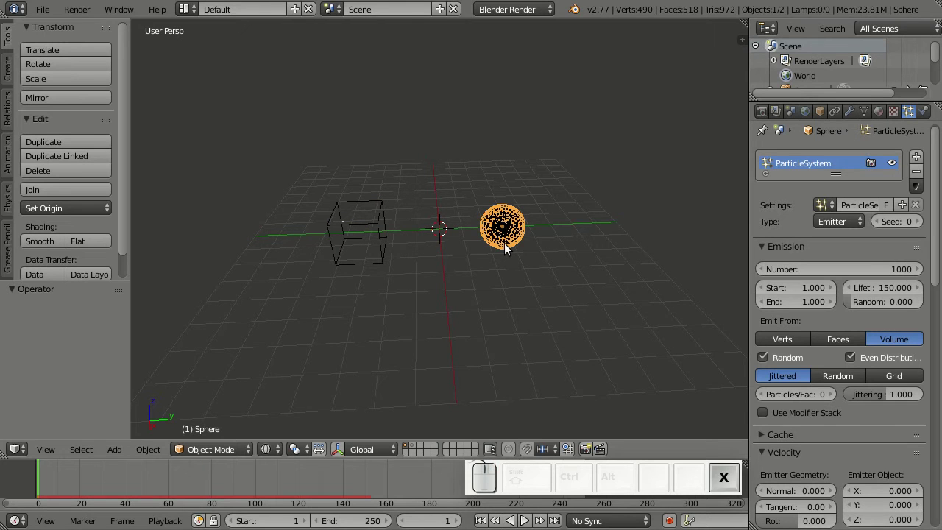
{"action": "left_click", "coordinate": [508, 247]}
Step: Add a mesh plane and move it along Y away from the centre
{"action": "key", "text": "shift+a"}
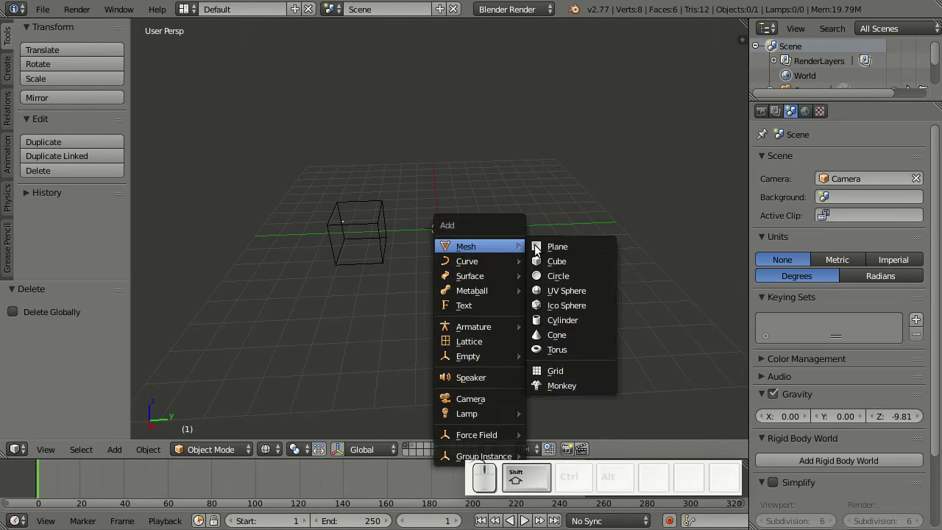
{"action": "left_click_drag", "start_coordinate": [557, 250], "coordinate": [482, 249]}
{"action": "key", "text": "g"}
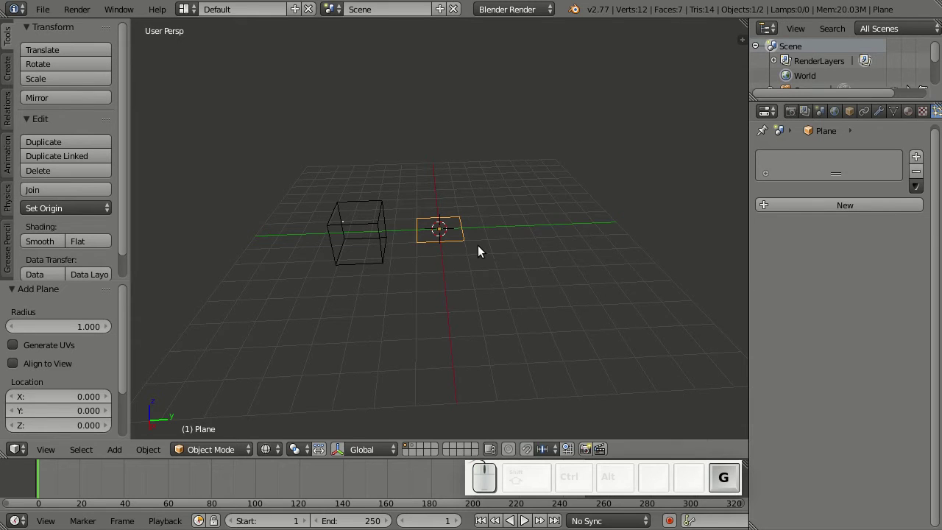
{"action": "key", "text": "y"}
{"action": "left_click", "coordinate": [546, 261]}
Step: Give the plane a particle system reusing the existing ParticleSettings with Number 10
{"action": "left_click", "coordinate": [806, 205]}
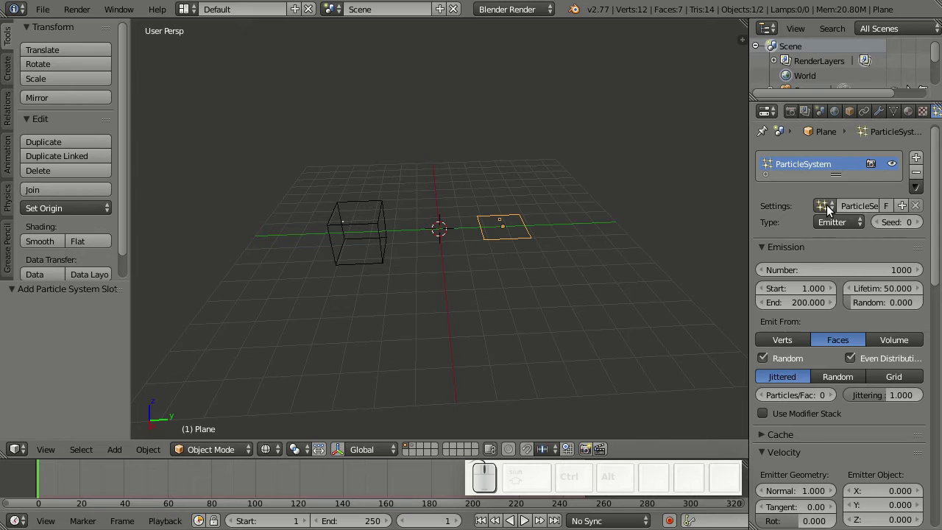
{"action": "left_click", "coordinate": [830, 208]}
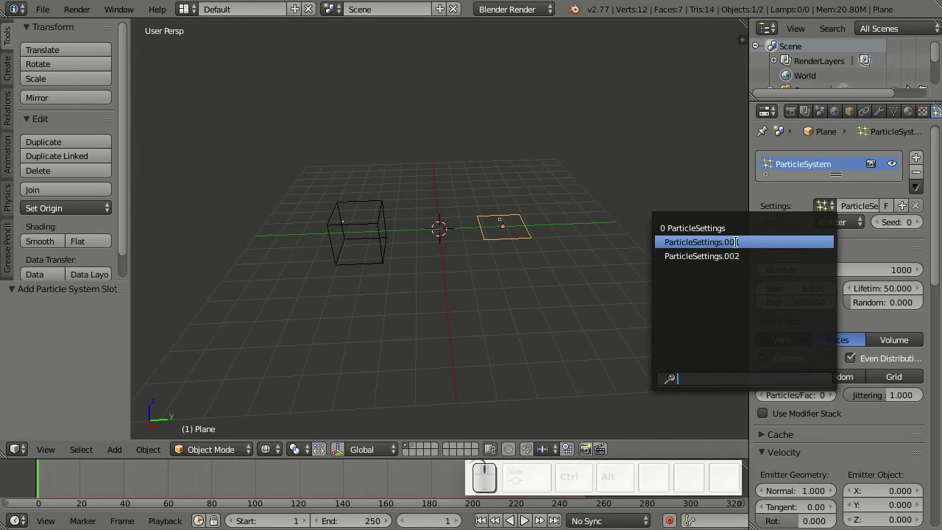
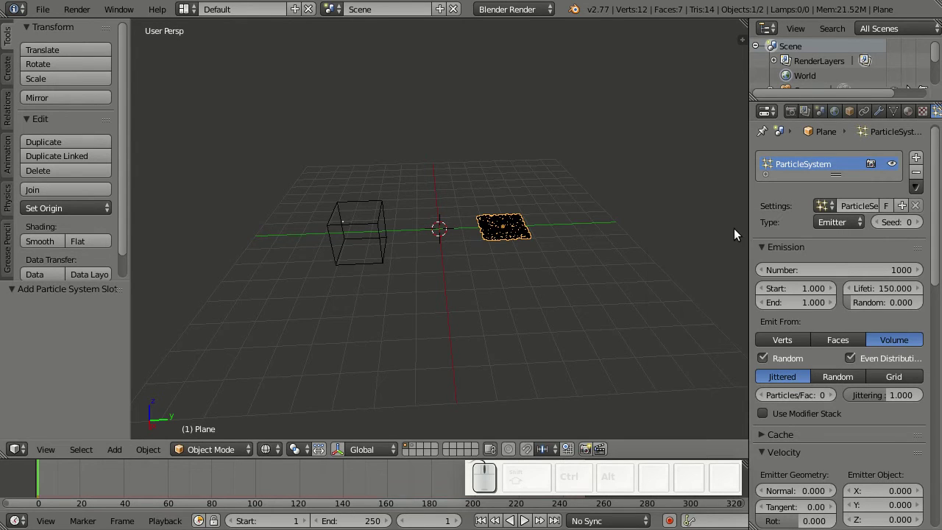
{"action": "left_click", "coordinate": [888, 283]}
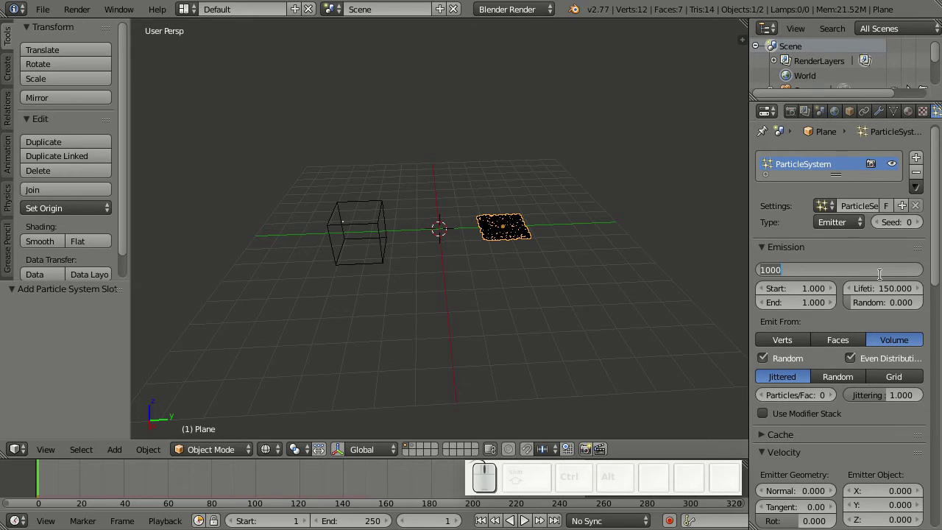
{"action": "key", "text": "KP_1"}
{"action": "key", "text": "KP_0"}
{"action": "key", "text": "Return"}
Step: Replay from frame 1 to watch the particles travel to the plane, then select the cube
{"action": "key", "text": "KP_1"}
{"action": "scroll", "scroll_direction": "up", "scroll_amount": 3}
{"action": "key", "text": "shift+Left"}
{"action": "key", "text": "shift+alt+a"}
{"action": "right_click", "coordinate": [367, 268]}
{"action": "key", "text": "Escape"}
{"action": "scroll", "scroll_direction": "up", "scroll_amount": 3}
{"action": "scroll", "scroll_direction": "down", "scroll_amount": 3}
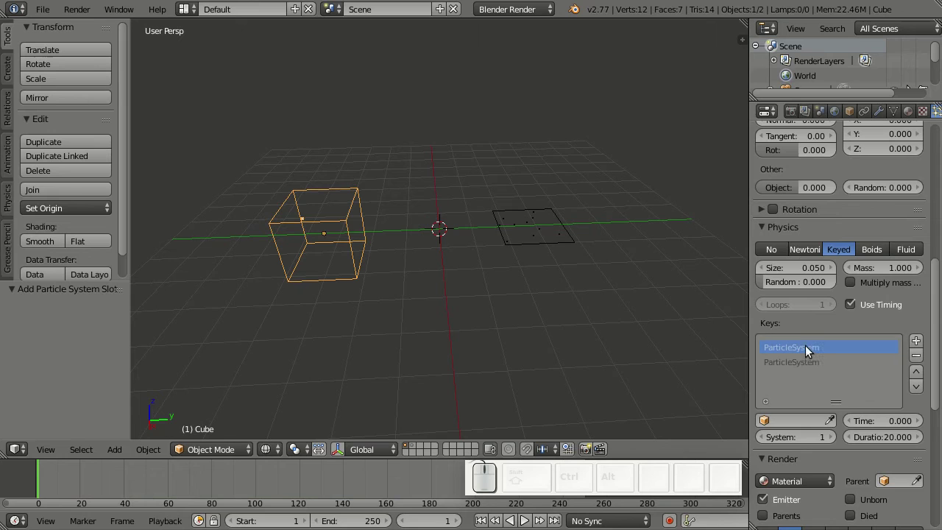
Step: Set the cube's second key target to the Plane and play the result
{"action": "left_click", "coordinate": [798, 370]}
{"action": "left_click", "coordinate": [837, 426]}
{"action": "left_click", "coordinate": [561, 242]}
{"action": "key", "text": "alt+a"}
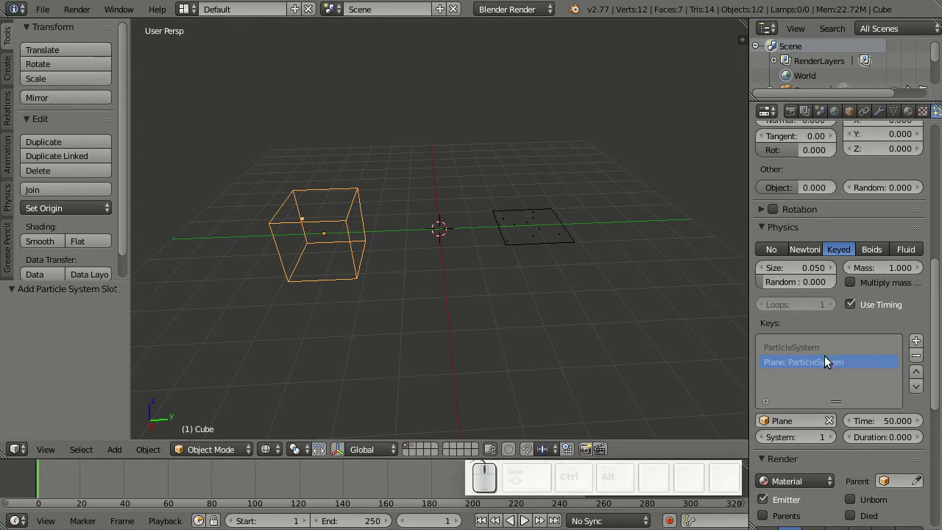
Step: Enable Number in the Display panel to show particle indices and replay
{"action": "scroll", "scroll_direction": "down", "scroll_amount": 3}
{"action": "left_click", "coordinate": [805, 375]}
{"action": "scroll", "scroll_direction": "down", "scroll_amount": 3}
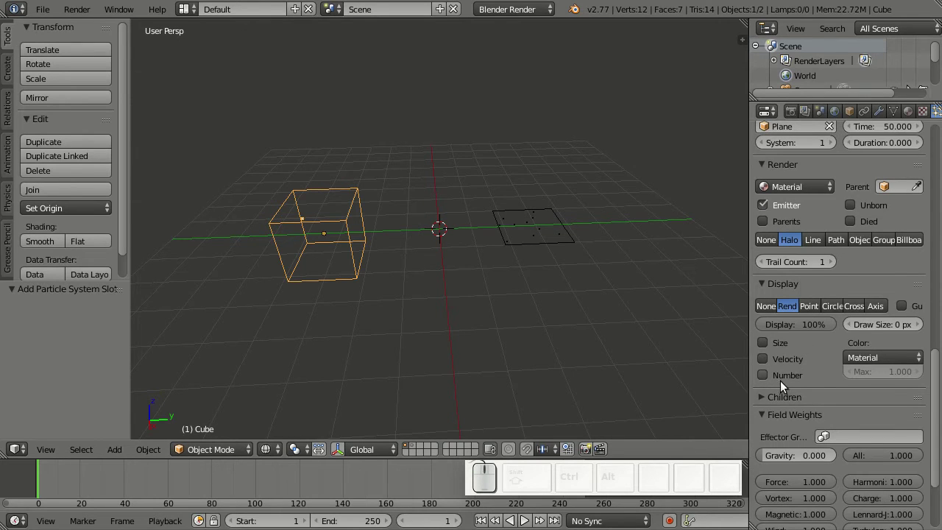
{"action": "left_click", "coordinate": [764, 381]}
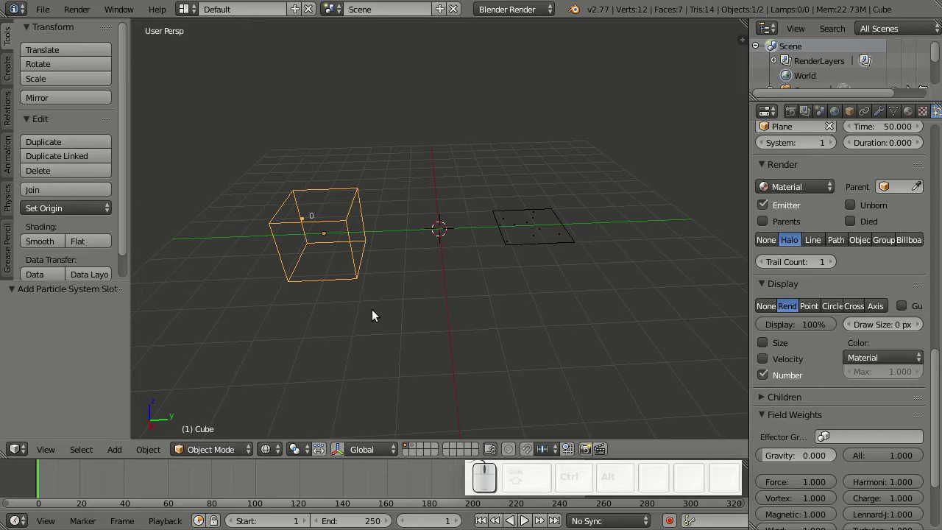
{"action": "key", "text": "alt+a"}
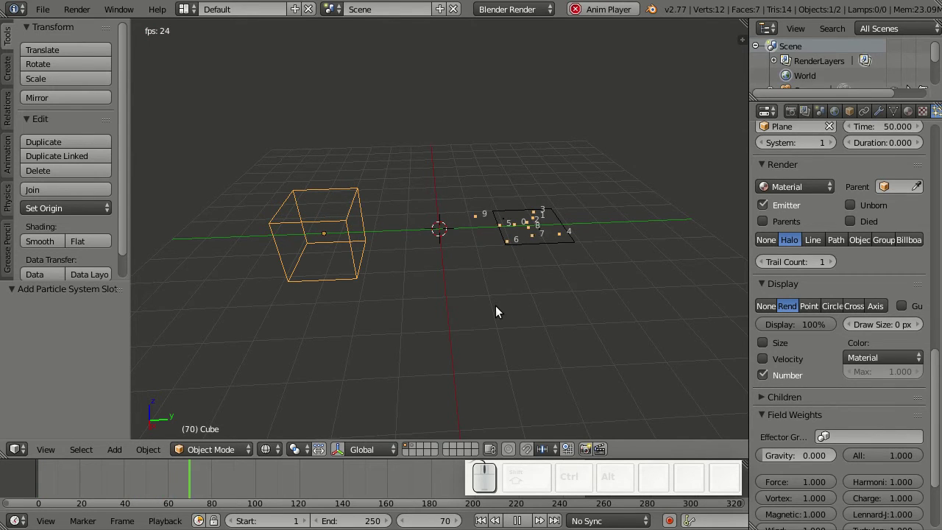
Step: Select the plane and enable index numbers on its particles too
{"action": "key", "text": "alt+a"}
{"action": "right_click", "coordinate": [561, 283]}
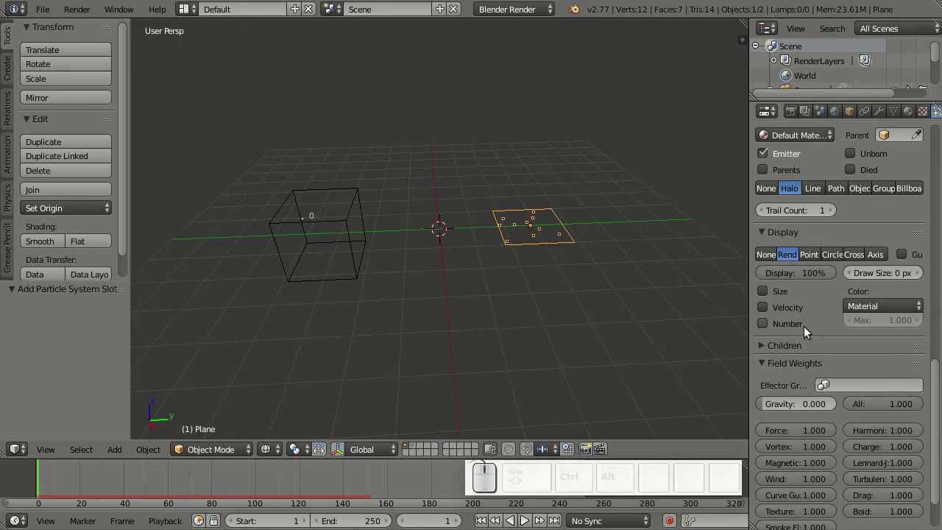
{"action": "left_click", "coordinate": [800, 326]}
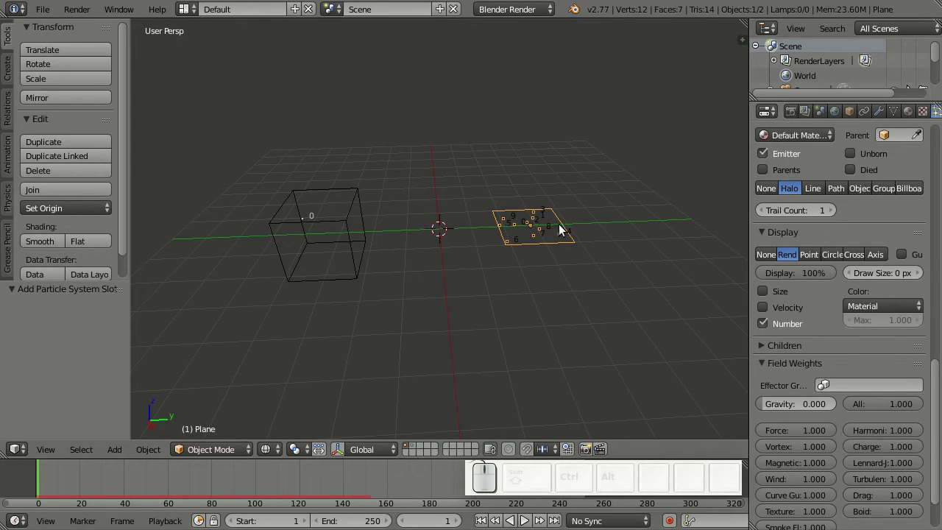
Step: Reframe the view, play the numbered particles reaching the plane, and rewind to frame 1
{"action": "scroll", "scroll_direction": "up", "scroll_amount": 3}
{"action": "left_click_drag", "start_coordinate": [568, 252], "coordinate": [396, 311]}
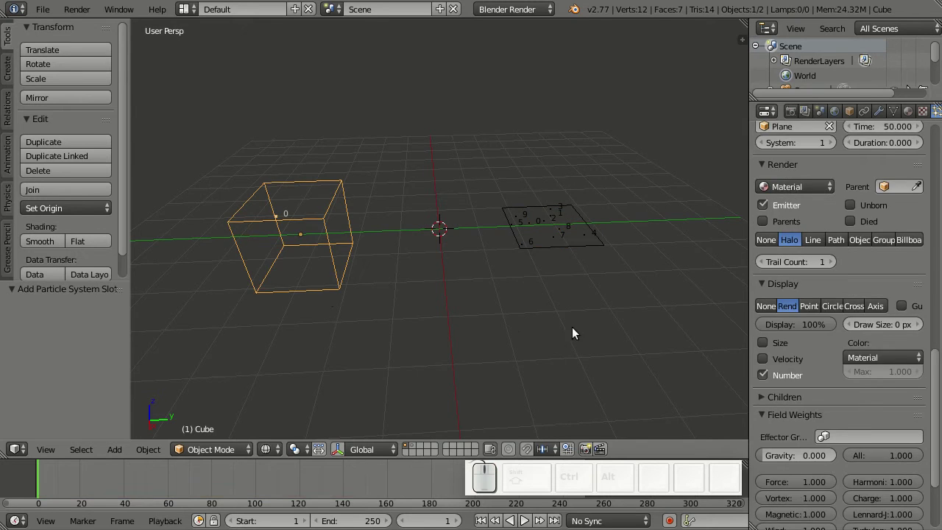
{"action": "middle_click", "coordinate": [547, 343]}
{"action": "scroll", "scroll_direction": "up", "scroll_amount": 3}
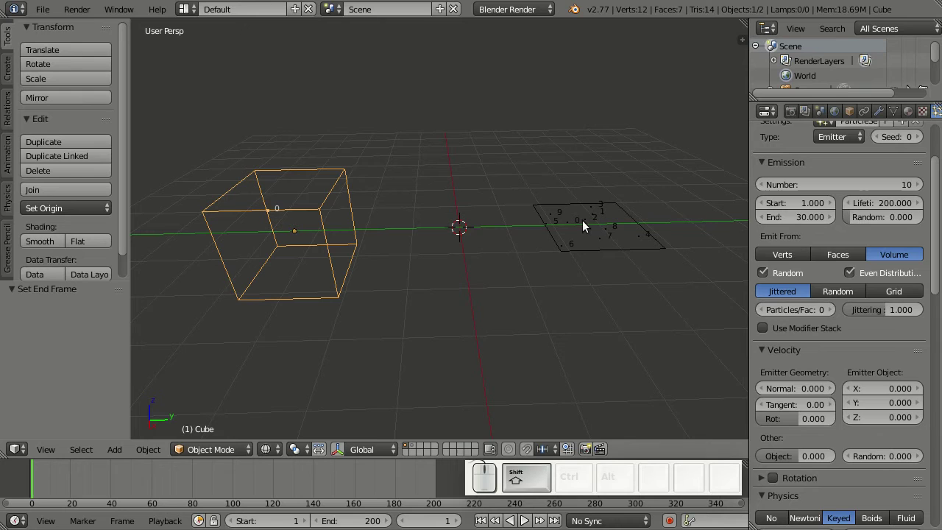
{"action": "key", "text": "alt+a"}
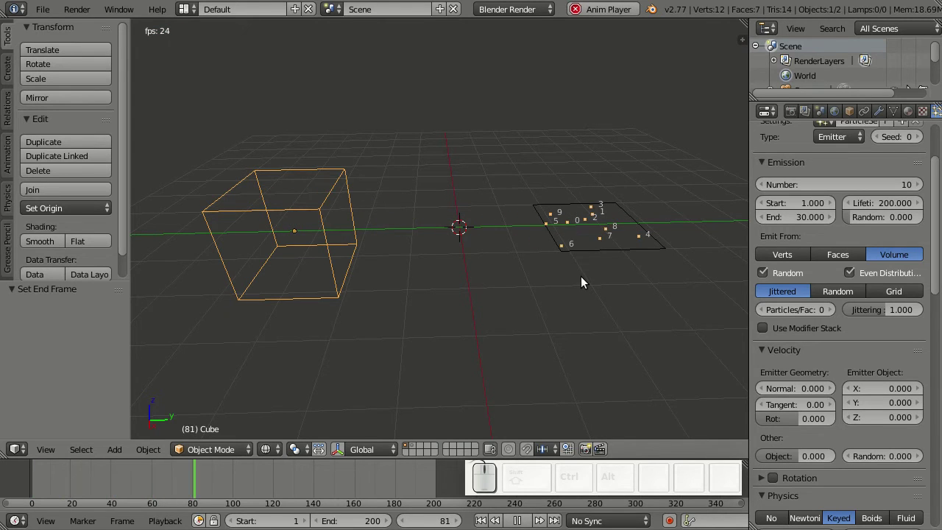
{"action": "key", "text": "alt+a"}
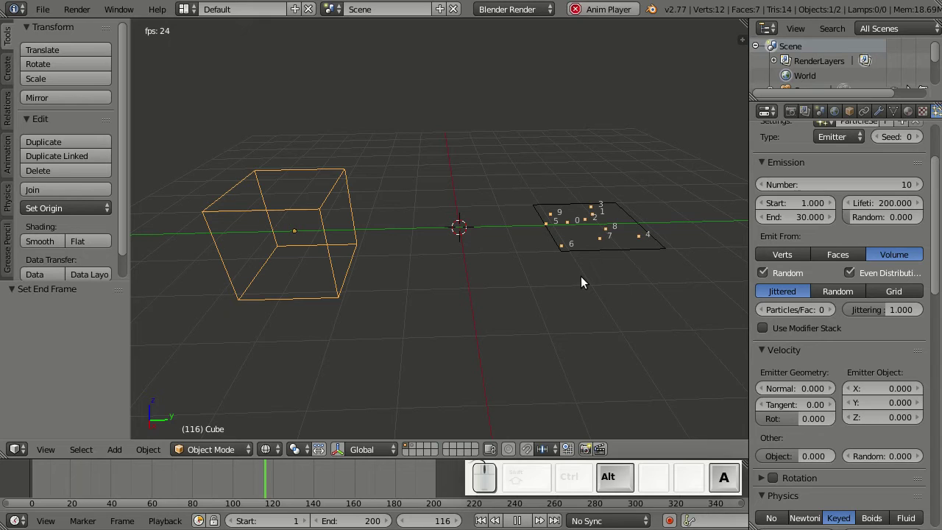
{"action": "key", "text": "shift+Left"}
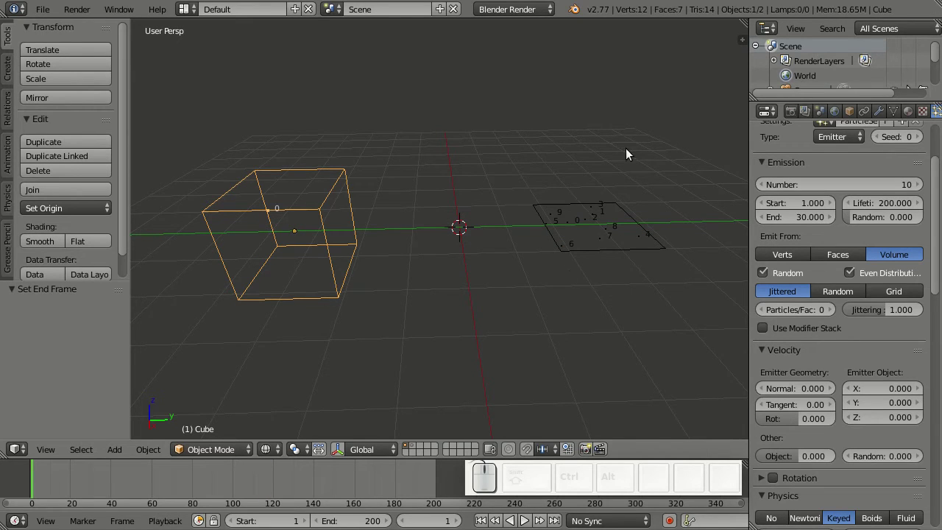
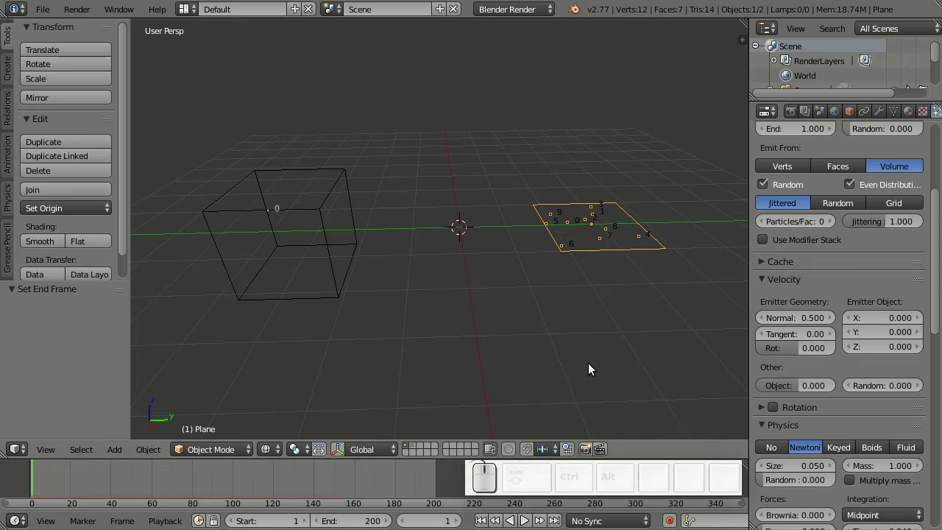
Step: Preview the current playback, stop it, and select the cube
{"action": "key", "text": "alt+a"}
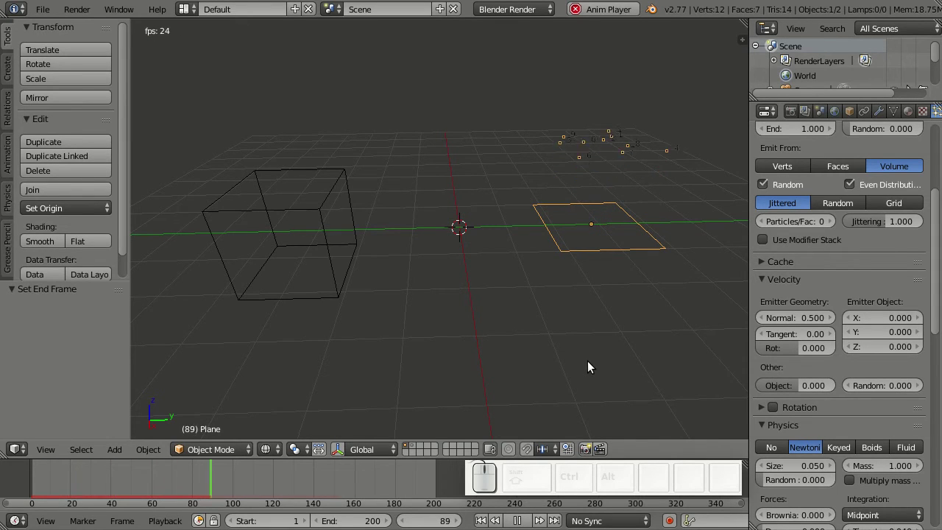
{"action": "key", "text": "Escape"}
{"action": "scroll", "scroll_direction": "down", "scroll_amount": 3}
{"action": "right_click", "coordinate": [350, 258]}
{"action": "scroll", "scroll_direction": "up", "scroll_amount": 3}
Step: Raise the cube's Emission Number to 1000 and replay
{"action": "left_click", "coordinate": [866, 280]}
{"action": "key", "text": "KP_1"}
{"action": "key", "text": "KP_0"}
{"action": "key", "text": "KP_0"}
{"action": "key", "text": "Return"}
{"action": "key", "text": "alt+a"}
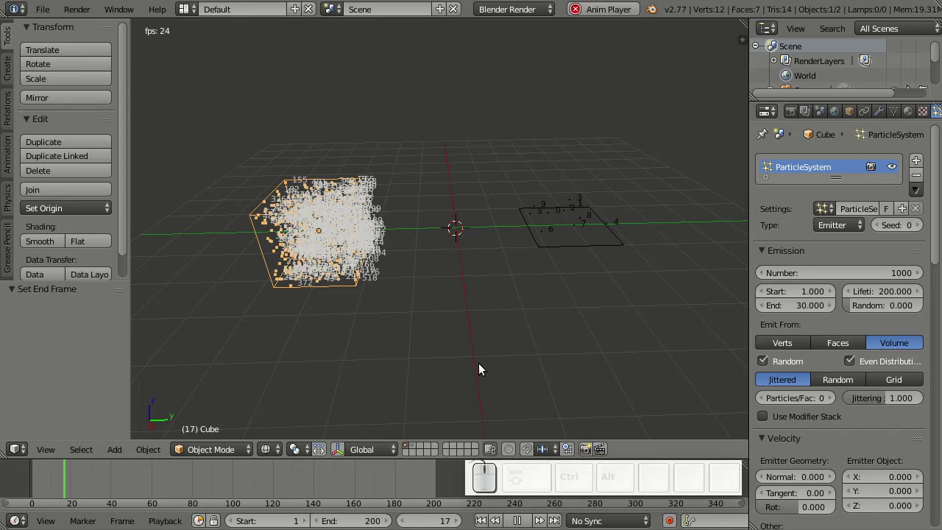
{"action": "key", "text": "Escape"}
Step: Enable Use Timing for the keyed physics and play the stream toward the plane
{"action": "scroll", "scroll_direction": "down", "scroll_amount": 3}
{"action": "left_click", "coordinate": [788, 498]}
{"action": "key", "text": "alt+a"}
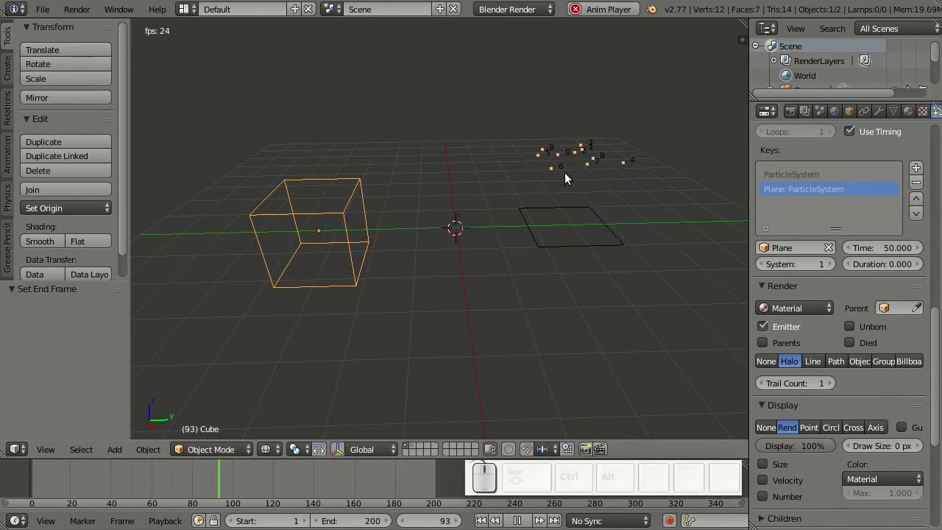
Step: Add a Force Field > Vortex at the origin and play to watch particles swirl
{"action": "key", "text": "Escape"}
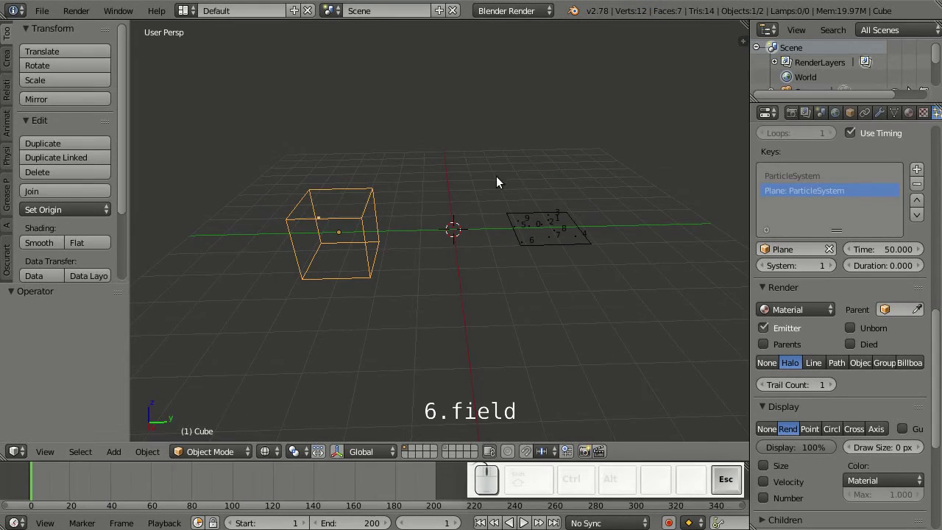
{"action": "key", "text": "shift+a"}
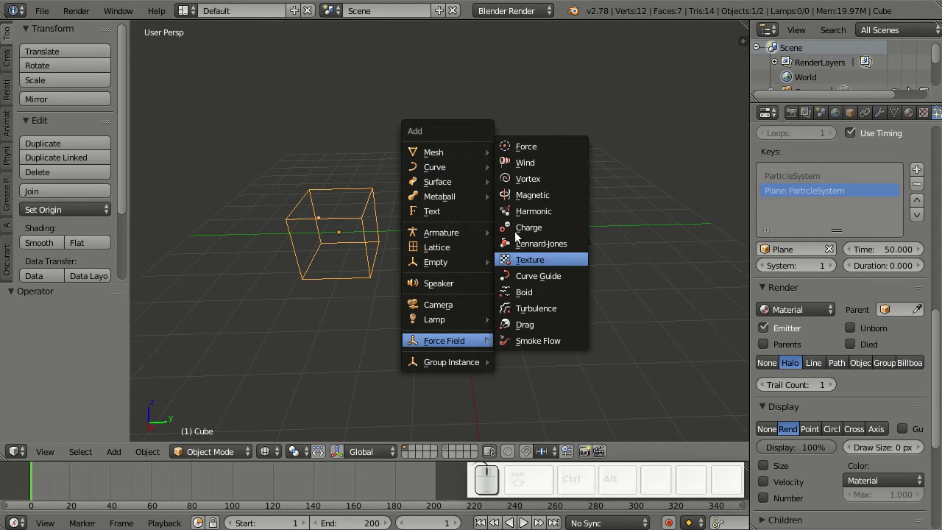
{"action": "left_click_drag", "start_coordinate": [564, 189], "coordinate": [577, 335]}
{"action": "key", "text": "alt+a"}
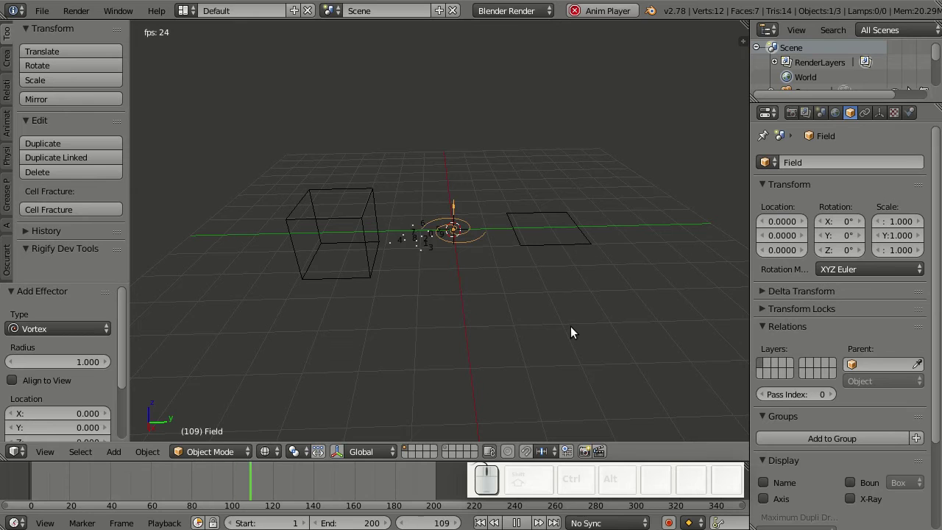
Step: Select the plane, add a new particle system in its Particles tab, and set Physics to Keyed
{"action": "key", "text": "Escape"}
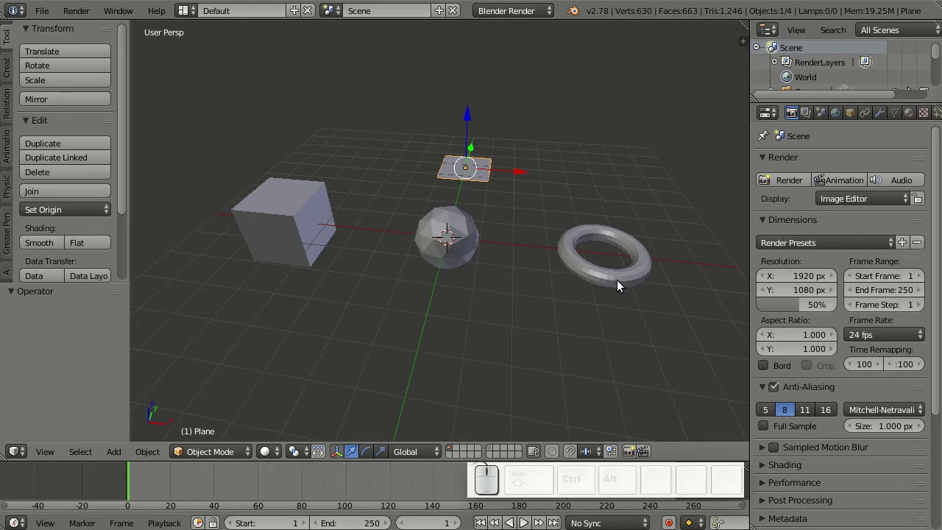
{"action": "key", "text": "ctrl+space"}
{"action": "right_click", "coordinate": [485, 183]}
{"action": "scroll", "scroll_direction": "down", "scroll_amount": 3}
{"action": "left_click", "coordinate": [916, 116]}
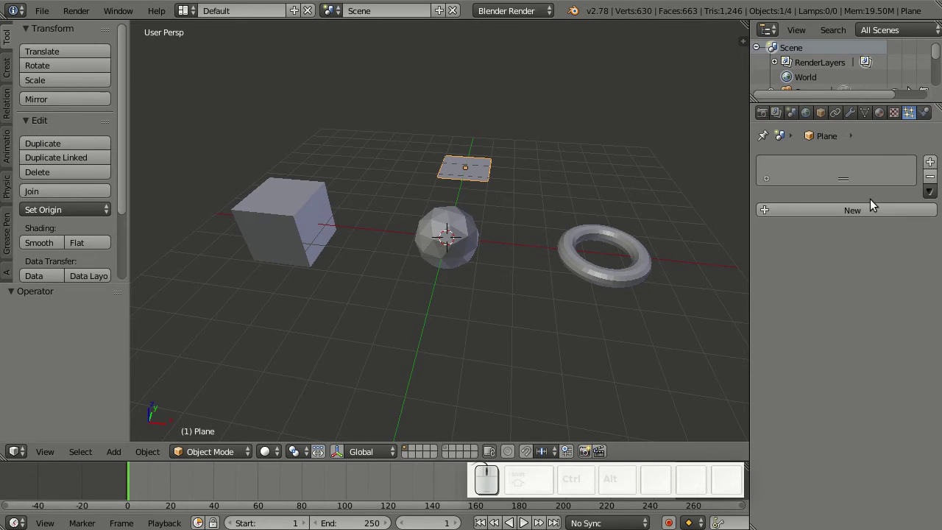
{"action": "left_click", "coordinate": [875, 209]}
{"action": "scroll", "scroll_direction": "down", "scroll_amount": 3}
{"action": "scroll", "scroll_direction": "down", "scroll_amount": 3}
{"action": "left_click", "coordinate": [852, 190]}
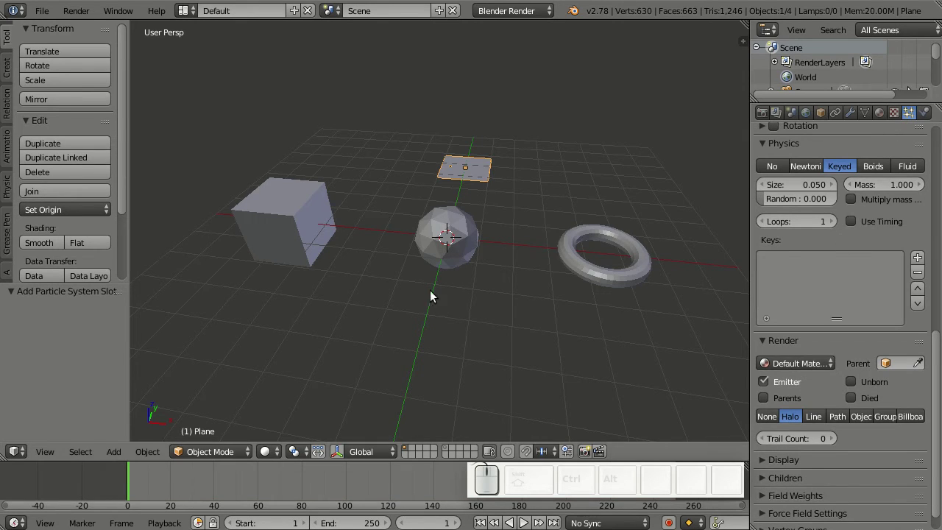
{"action": "right_click", "coordinate": [339, 234]}
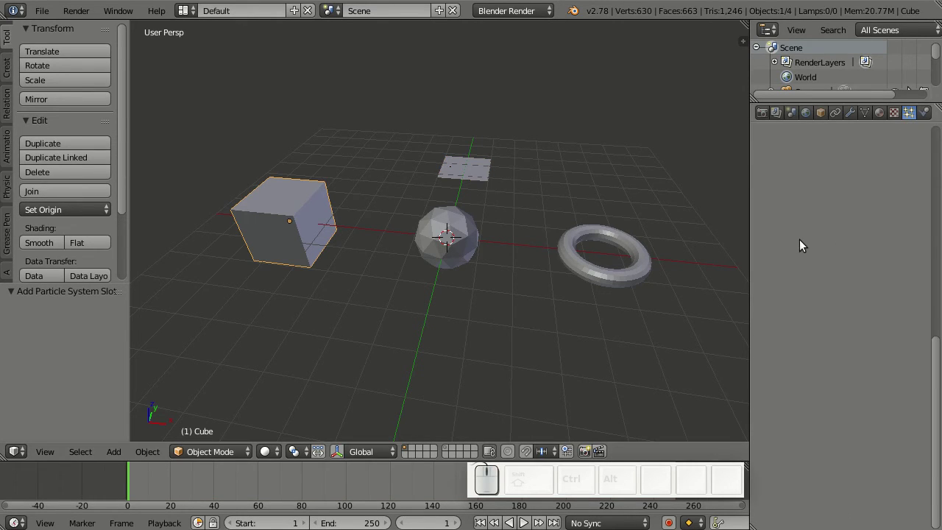
Step: In wireframe, add a particle system to the cube with new settings named 'cube'
{"action": "key", "text": "Home"}
{"action": "left_click", "coordinate": [835, 219]}
{"action": "left_click", "coordinate": [853, 219]}
{"action": "key", "text": "Home"}
{"action": "key", "text": "c"}
{"action": "key", "text": "u"}
{"action": "key", "text": "b"}
{"action": "key", "text": "e"}
{"action": "key", "text": "Return"}
{"action": "key", "text": "z"}
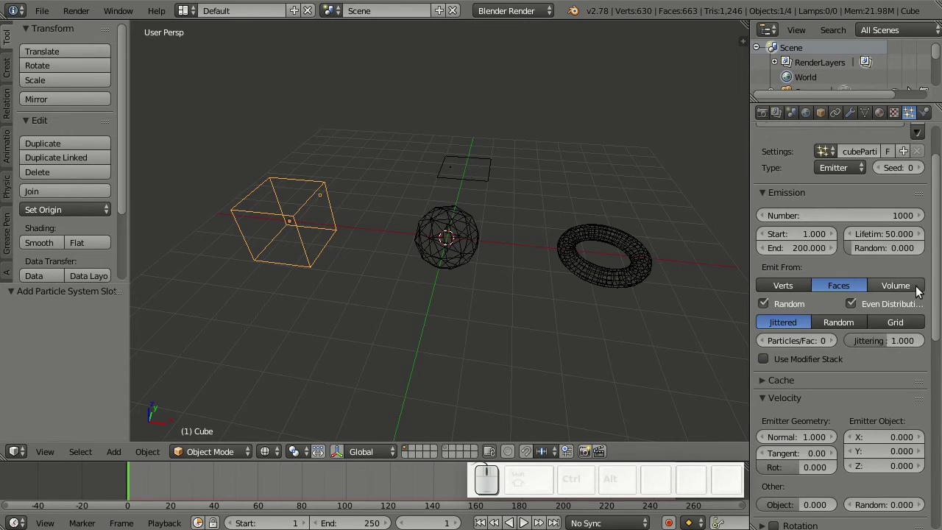
Step: Emit the cube's particles from its Volume and set the gravity weight to 0
{"action": "left_click", "coordinate": [903, 293]}
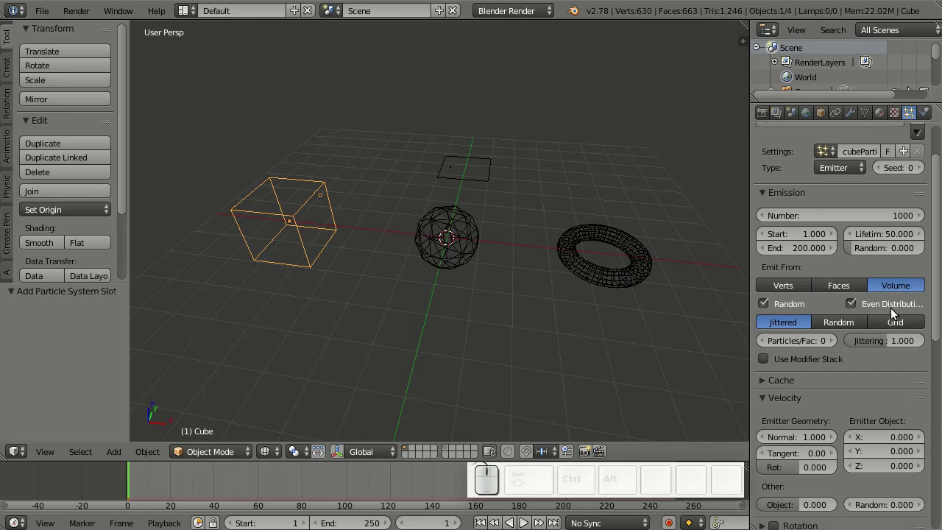
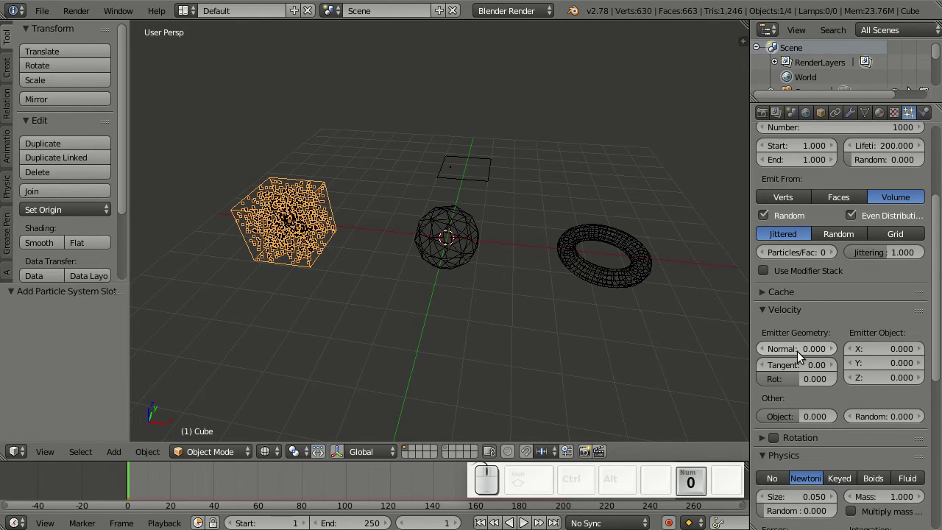
{"action": "key", "text": "Page_Down"}
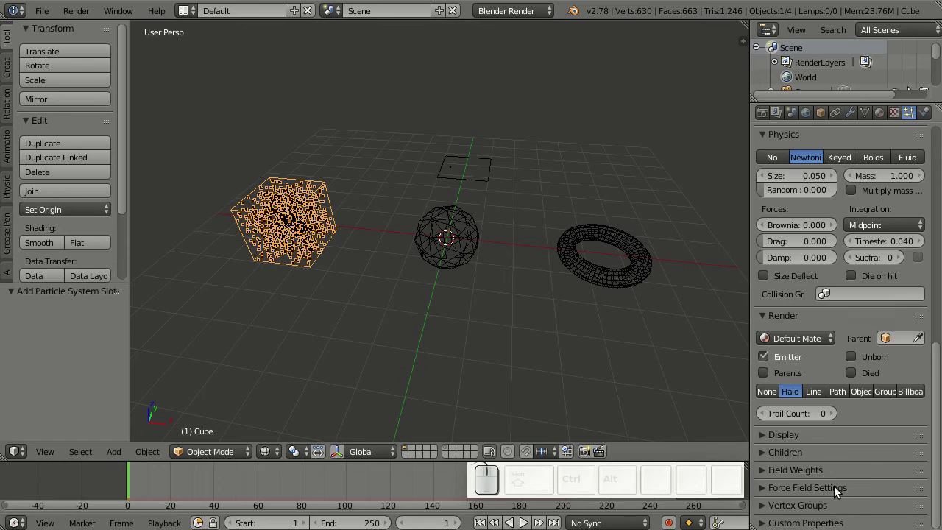
{"action": "left_click", "coordinate": [835, 474]}
{"action": "scroll", "scroll_direction": "down", "scroll_amount": 3}
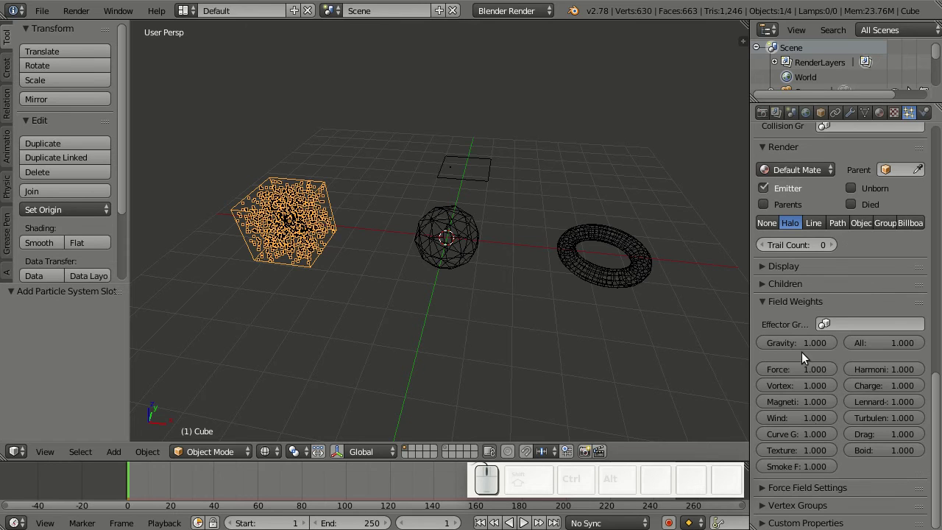
{"action": "left_click", "coordinate": [807, 354]}
{"action": "key", "text": "KP_0"}
{"action": "key", "text": "Return"}
{"action": "key", "text": "Home"}
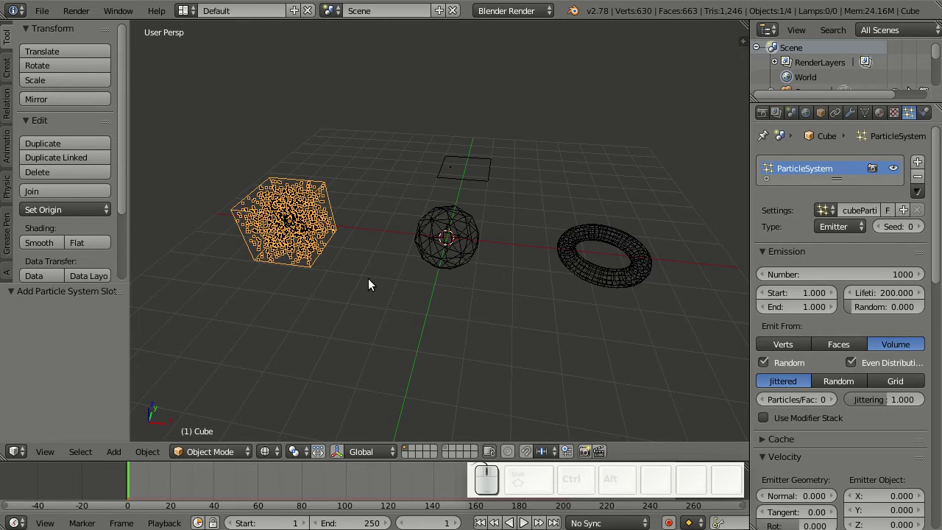
Step: Add particle systems to the icosphere and torus, both reusing cubeParticleSettings
{"action": "right_click", "coordinate": [431, 255]}
{"action": "left_click", "coordinate": [810, 214]}
{"action": "left_click", "coordinate": [830, 212]}
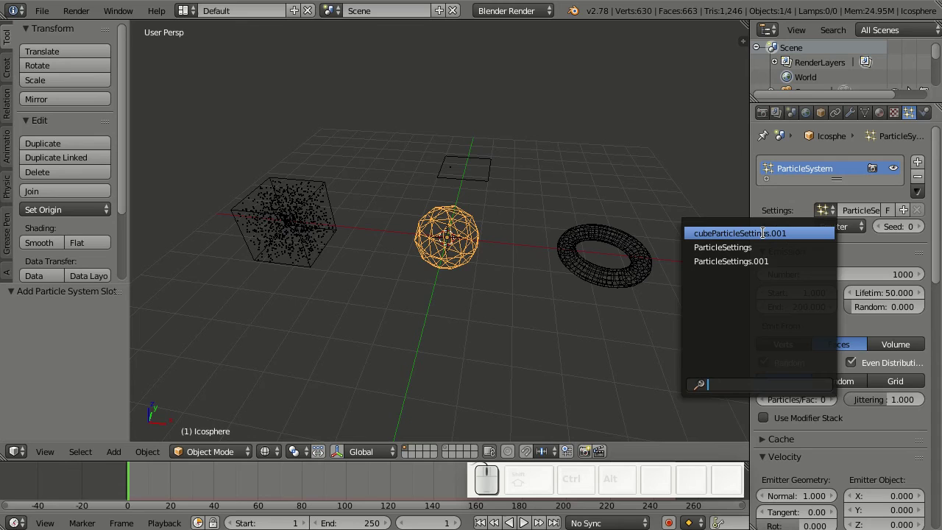
{"action": "left_click", "coordinate": [769, 237]}
{"action": "right_click", "coordinate": [622, 274]}
{"action": "left_click", "coordinate": [829, 215]}
{"action": "left_click", "coordinate": [832, 216]}
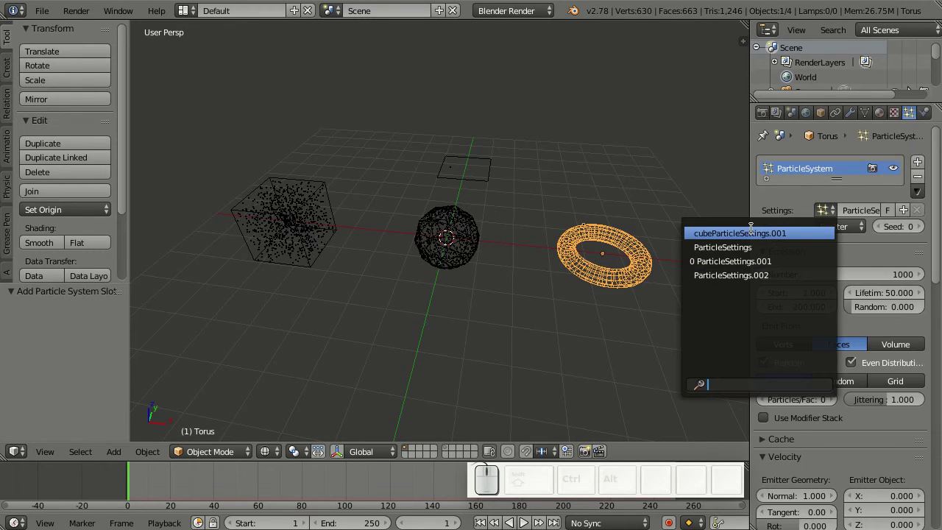
{"action": "left_click_drag", "start_coordinate": [750, 237], "coordinate": [336, 227]}
Step: Select the cube emitter and scroll its properties down to the particle physics panel
{"action": "right_click", "coordinate": [335, 227]}
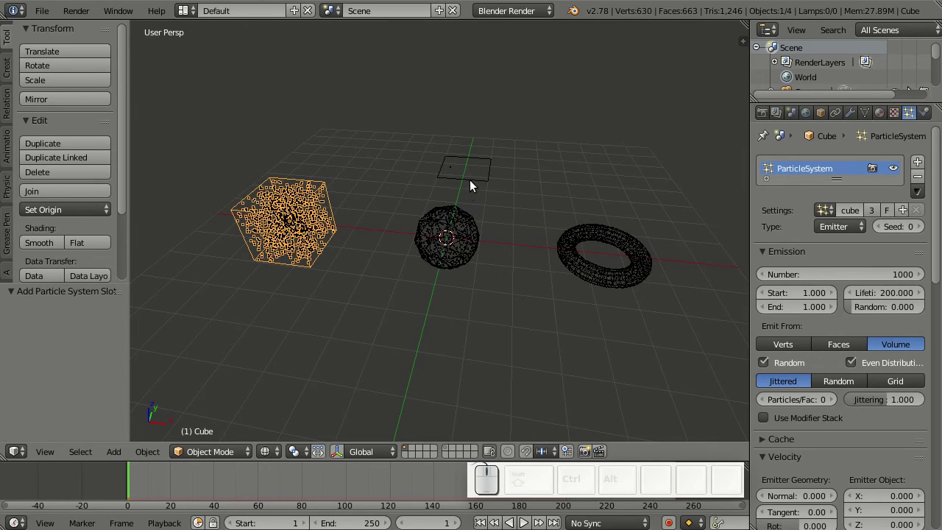
{"action": "left_click_drag", "start_coordinate": [474, 184], "coordinate": [778, 373]}
{"action": "scroll", "scroll_direction": "down", "scroll_amount": 3}
Step: Add Cube, Icosphere and Torus as keyed targets for the plane's particles and preview playback
{"action": "left_click", "coordinate": [869, 423]}
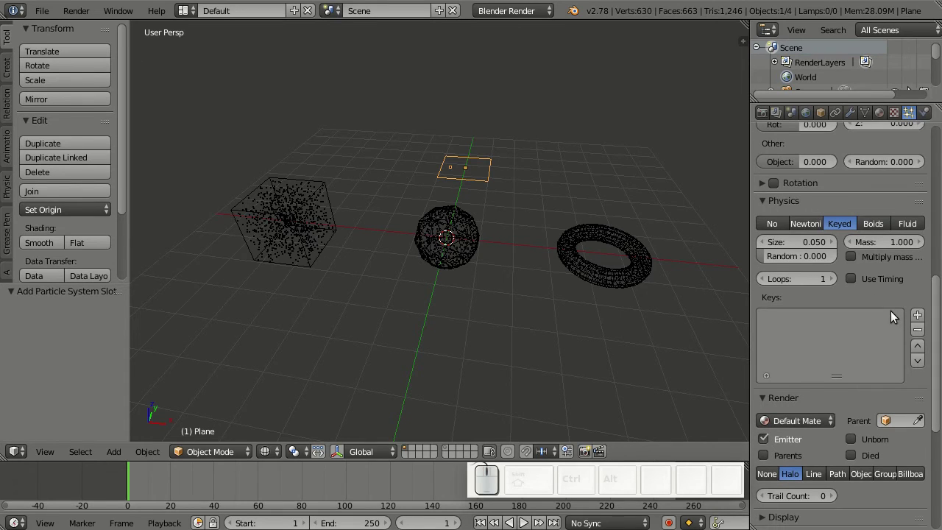
{"action": "left_click", "coordinate": [924, 323]}
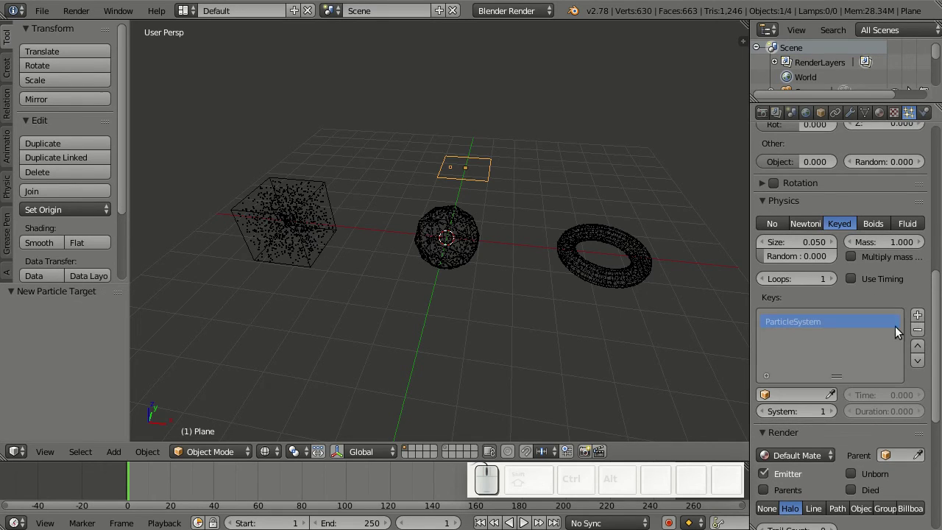
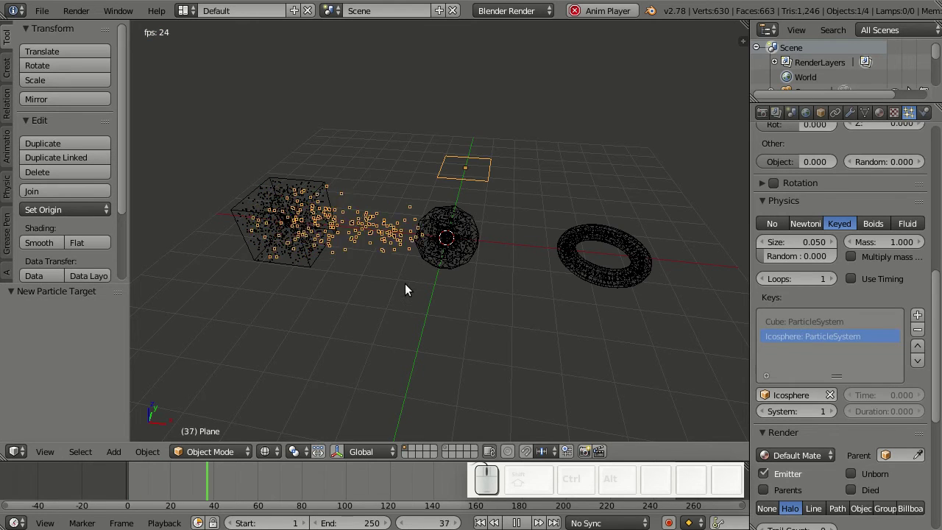
{"action": "key", "text": "Escape"}
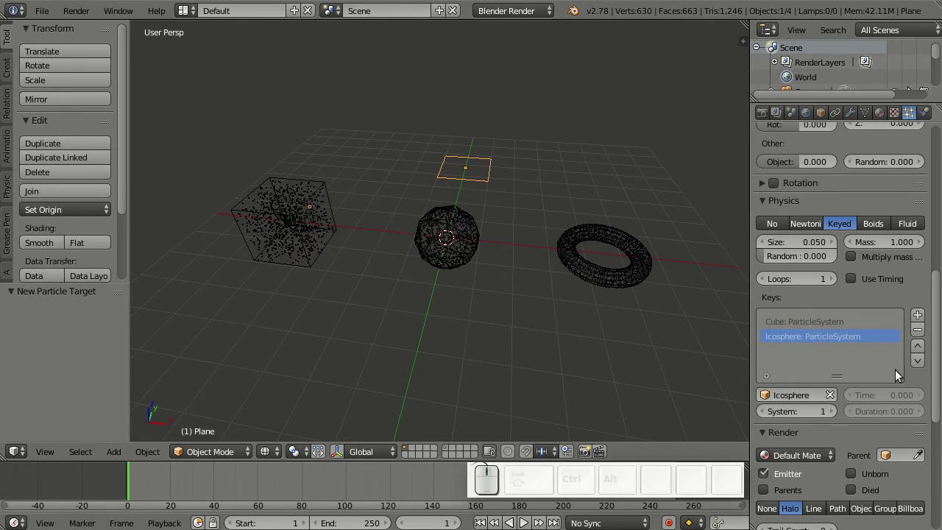
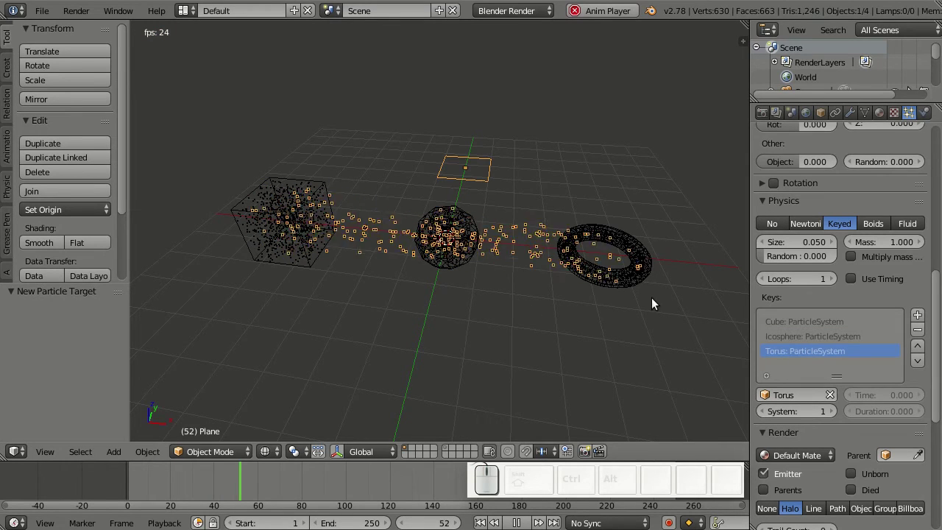
Step: Set the plane's emission End to frame 1 so all particles emit at once, and replay
{"action": "left_click", "coordinate": [658, 306]}
{"action": "left_click", "coordinate": [818, 315]}
{"action": "key", "text": "KP_1"}
{"action": "key", "text": "Return"}
{"action": "key", "text": "alt+a"}
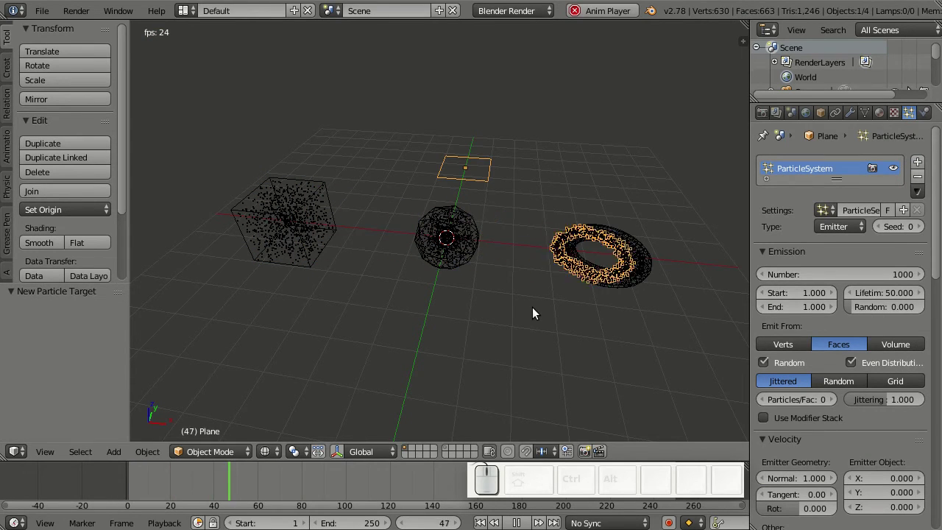
Step: Give the Icosphere particle key a later time in the Keyed physics Keys list
{"action": "left_click_drag", "start_coordinate": [536, 313], "coordinate": [861, 206]}
{"action": "left_click_drag", "start_coordinate": [856, 200], "coordinate": [851, 213]}
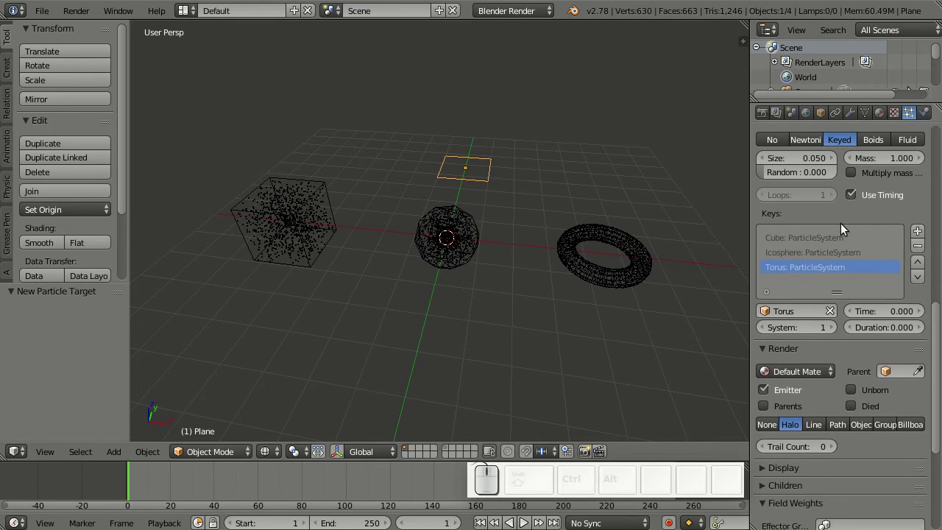
{"action": "left_click", "coordinate": [840, 238]}
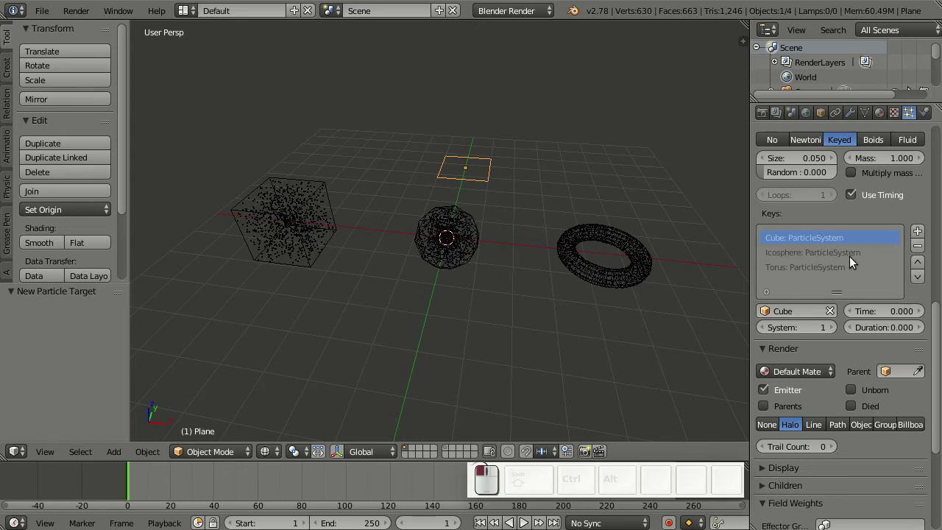
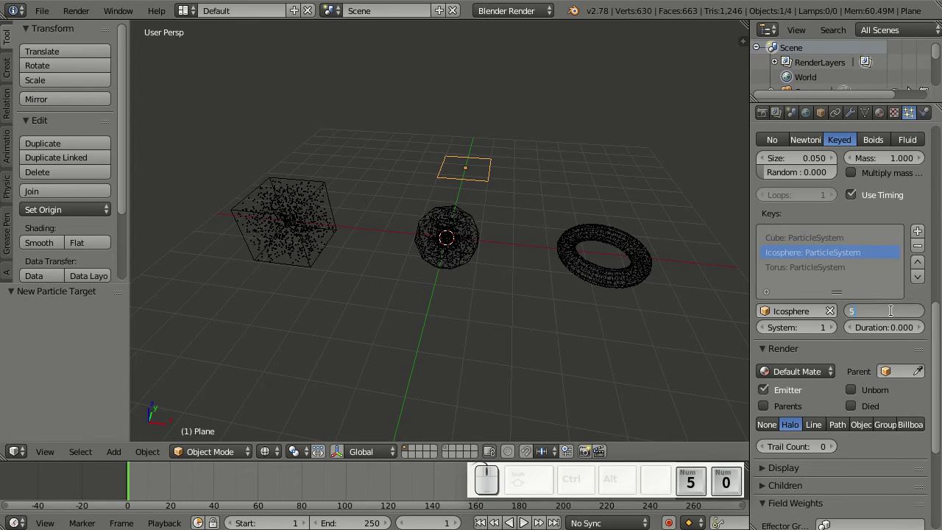
{"action": "key", "text": "Return"}
Step: Set the Torus key time to 100 and play to watch particles travel cube → icosphere → torus
{"action": "left_click", "coordinate": [852, 270]}
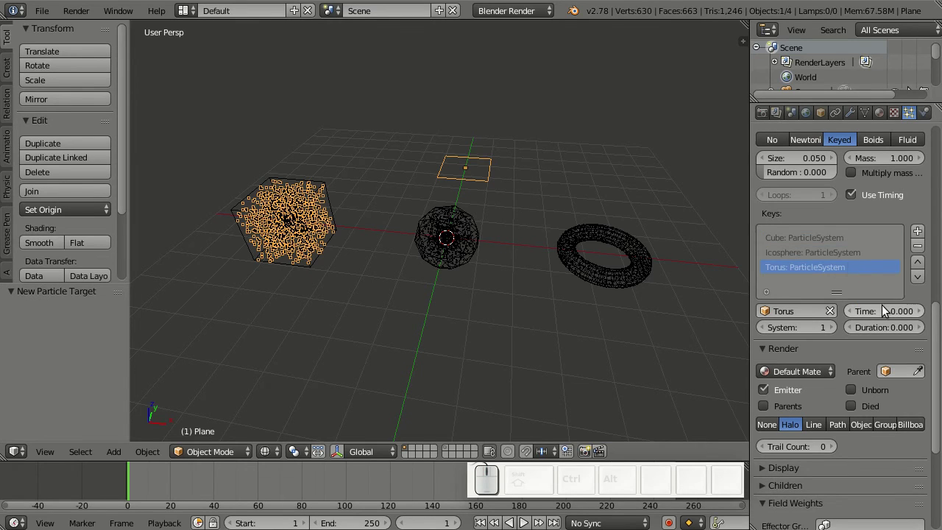
{"action": "left_click", "coordinate": [886, 313]}
{"action": "key", "text": "KP_1"}
{"action": "key", "text": "KP_0"}
{"action": "key", "text": "KP_0"}
{"action": "key", "text": "Return"}
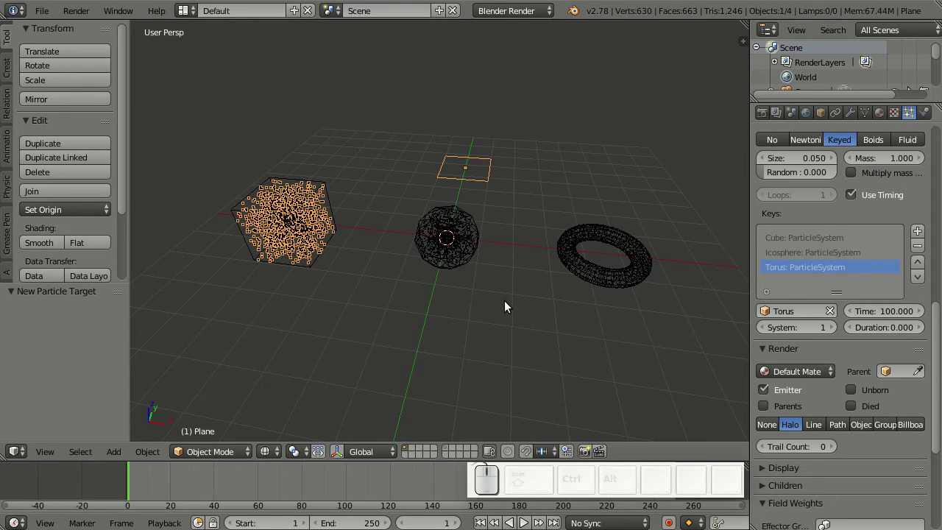
{"action": "key", "text": "alt+a"}
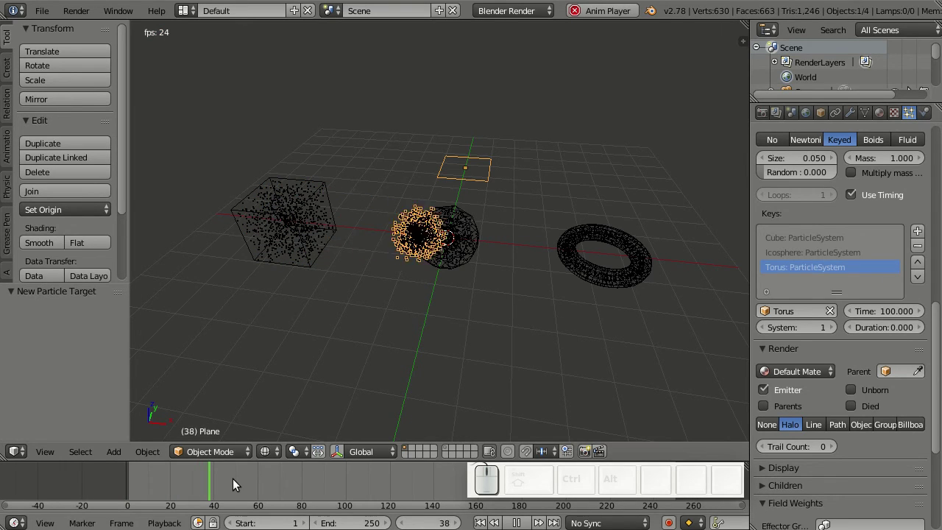
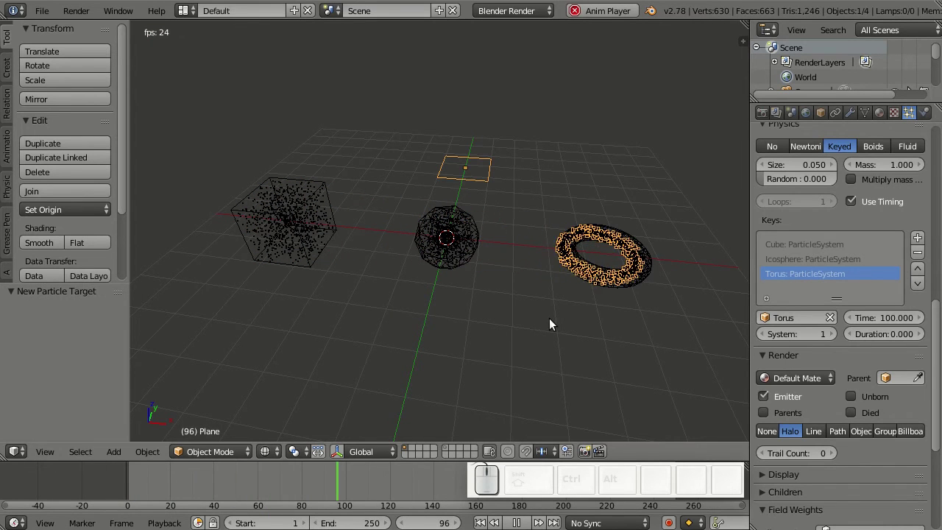
{"action": "key", "text": "alt+a"}
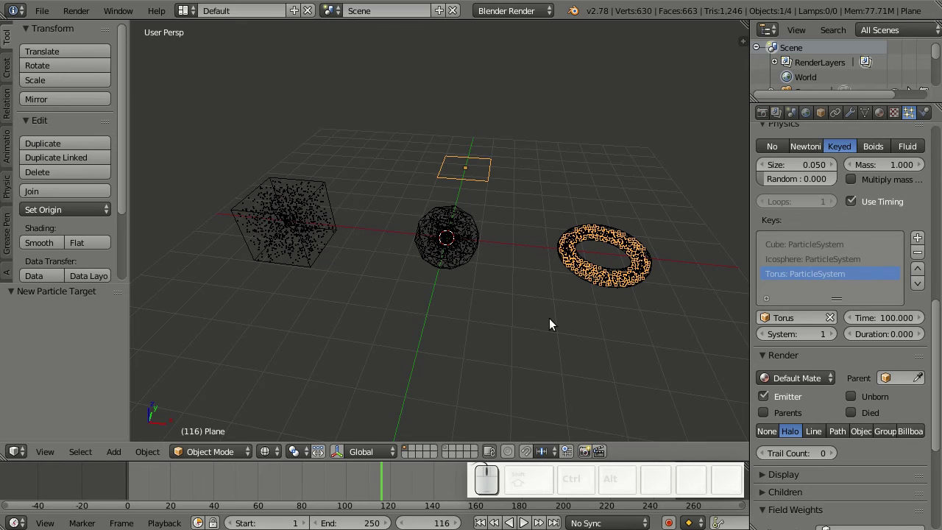
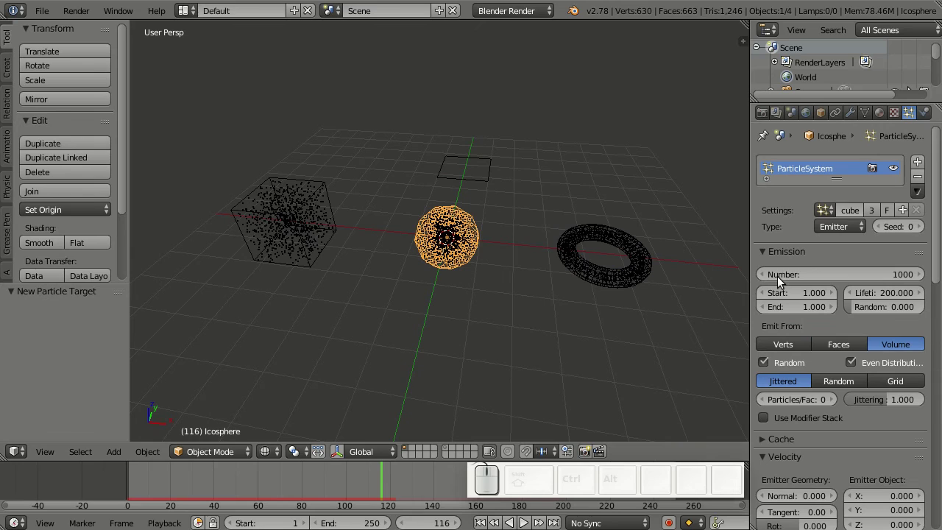
Step: Set the plane's particle Emission End to frame 30 for a gradual stream
{"action": "left_click", "coordinate": [880, 221]}
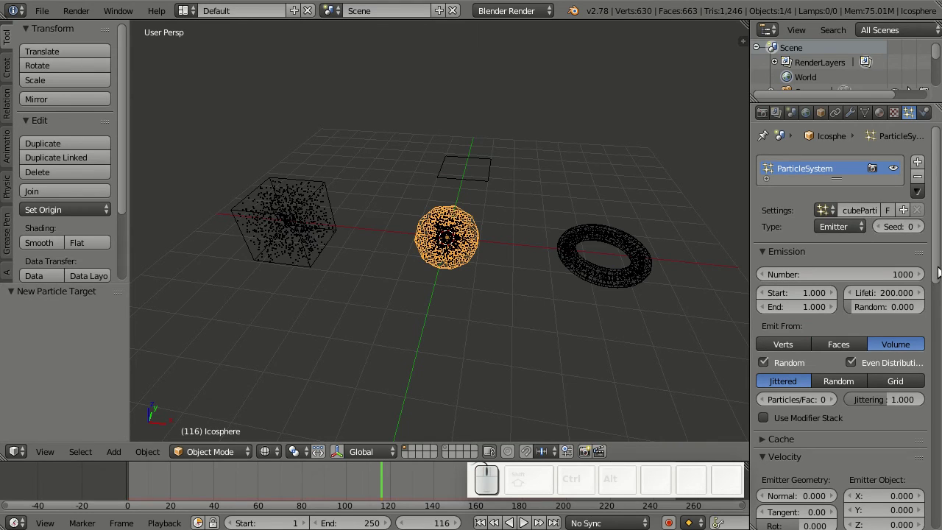
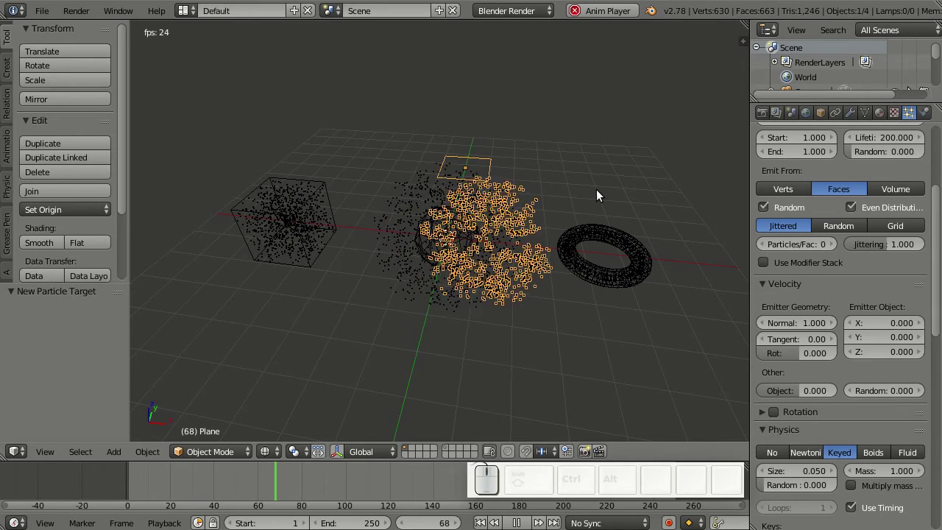
{"action": "key", "text": "Escape"}
{"action": "left_click_drag", "start_coordinate": [941, 332], "coordinate": [896, 278]}
{"action": "left_click", "coordinate": [813, 314]}
{"action": "key", "text": "KP_5"}
{"action": "key", "text": "KP_0"}
{"action": "key", "text": "BackSpace"}
{"action": "key", "text": "BackSpace"}
{"action": "key", "text": "KP_3"}
{"action": "key", "text": "KP_0"}
{"action": "key", "text": "Return"}
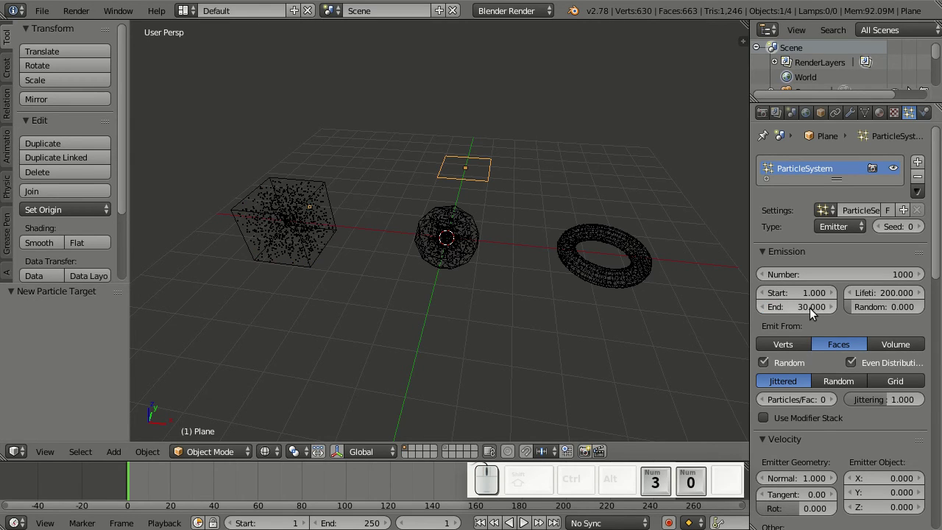
Step: Preview the streaming emission, then bring up the Add menu with Shift+A
{"action": "key", "text": "shift+Left"}
{"action": "key", "text": "shift+alt+a"}
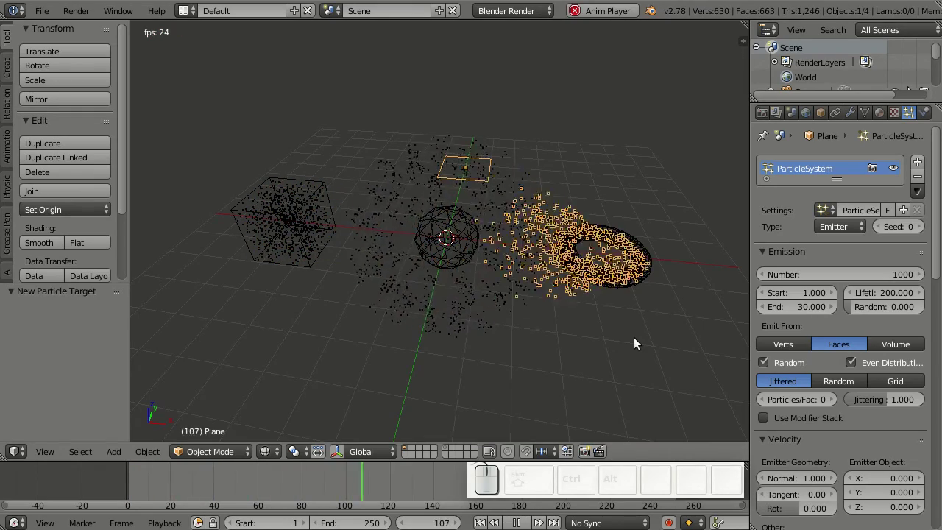
{"action": "key", "text": "shift+a"}
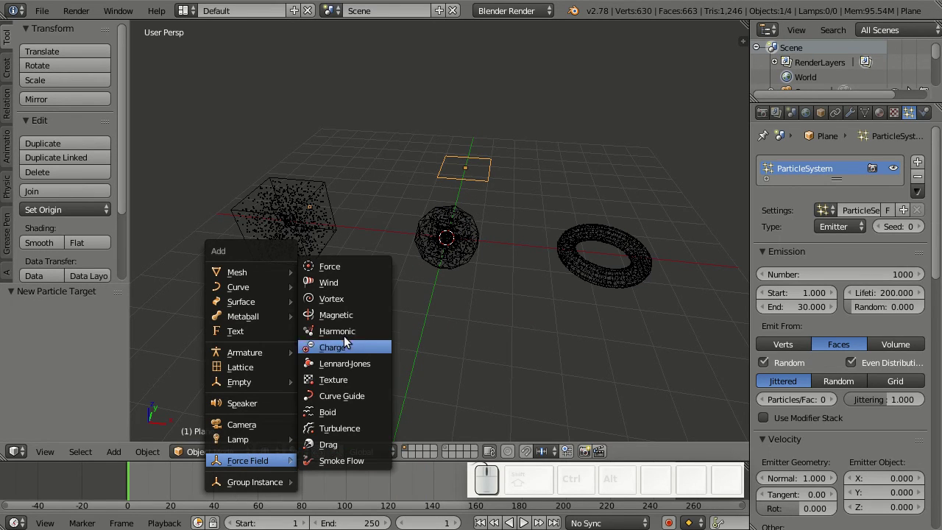
Step: Add a Vortex force field, rotate it ~85° on Y and move it on X to −3.42 between cube and icosphere
{"action": "left_click_drag", "start_coordinate": [350, 308], "coordinate": [531, 285]}
{"action": "key", "text": "r"}
{"action": "key", "text": "y"}
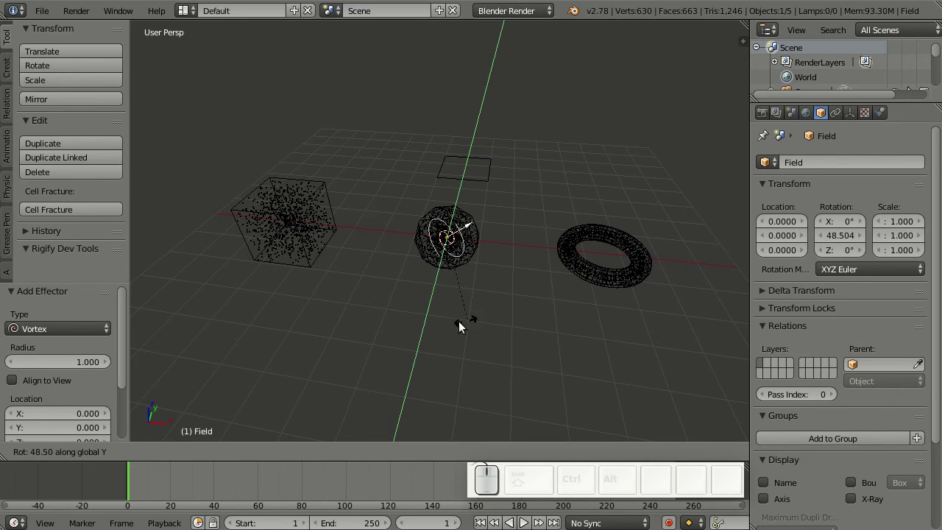
{"action": "left_click", "coordinate": [421, 323]}
{"action": "key", "text": "g"}
{"action": "key", "text": "x"}
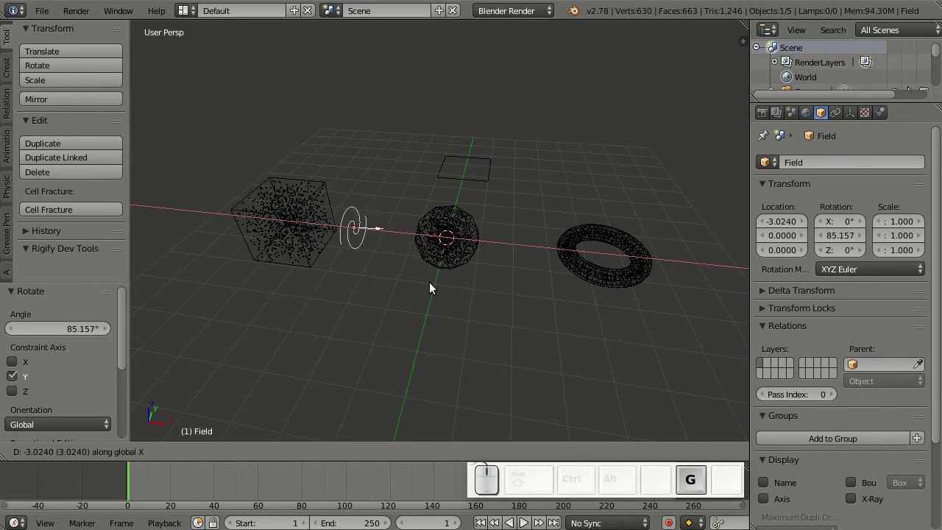
{"action": "left_click", "coordinate": [428, 291]}
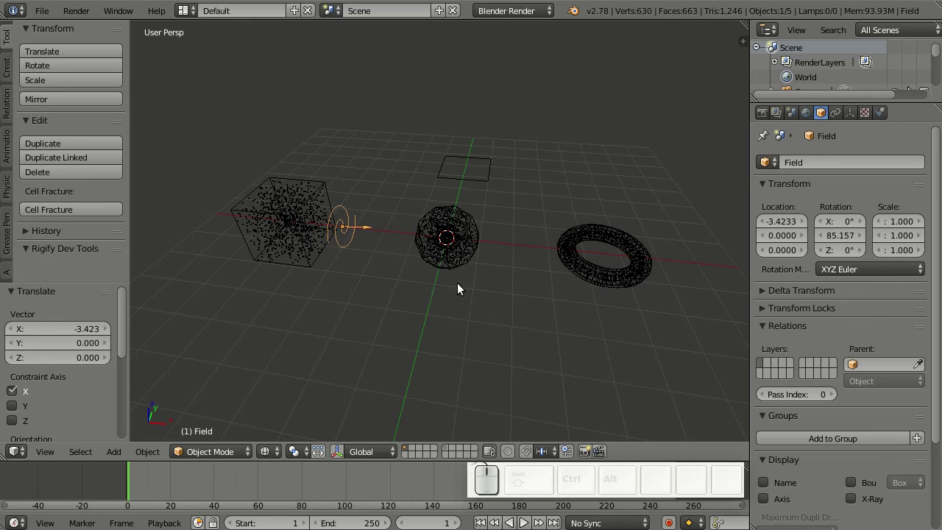
Step: Select the torus and icosphere and move them to another layer
{"action": "right_click", "coordinate": [451, 261]}
{"action": "right_click", "coordinate": [608, 276]}
{"action": "key", "text": "m"}
{"action": "left_click", "coordinate": [737, 300]}
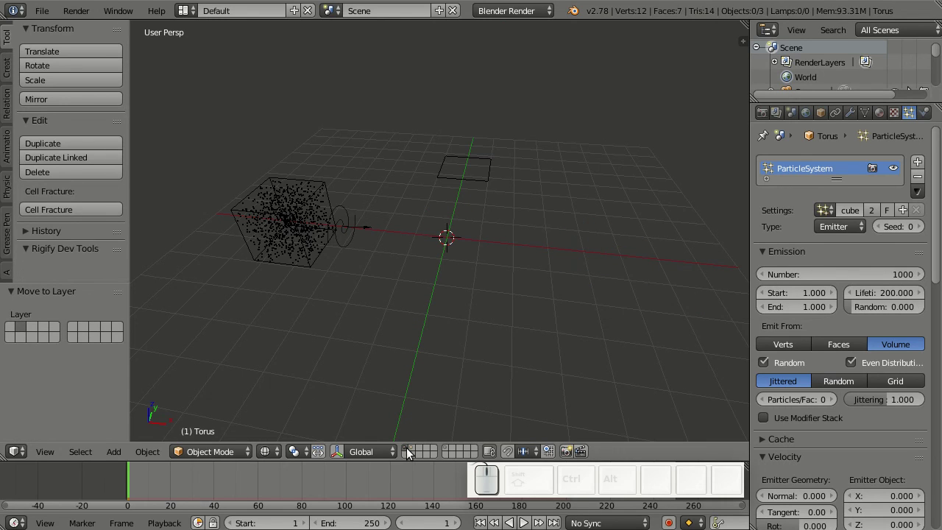
Step: Re-enable the scene layer, select the cube and play to see particles drift past the vortex
{"action": "left_click", "coordinate": [414, 452]}
{"action": "right_click", "coordinate": [287, 253]}
{"action": "scroll", "scroll_direction": "down", "scroll_amount": 3}
{"action": "key", "text": "alt+a"}
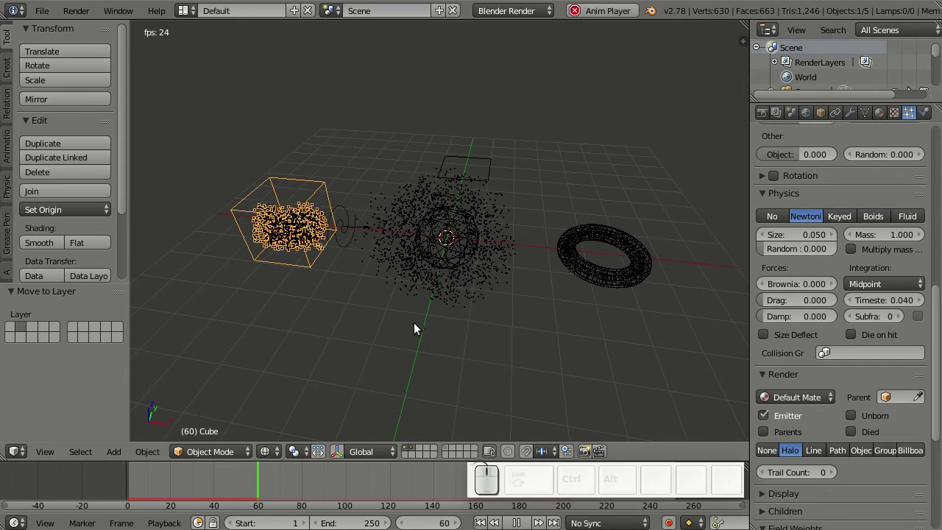
{"action": "key", "text": "Escape"}
Step: Select the plane and start editing its Emission End field
{"action": "right_click", "coordinate": [484, 182]}
{"action": "scroll", "scroll_direction": "up", "scroll_amount": 3}
{"action": "left_click", "coordinate": [801, 294]}
{"action": "left_click", "coordinate": [800, 290]}
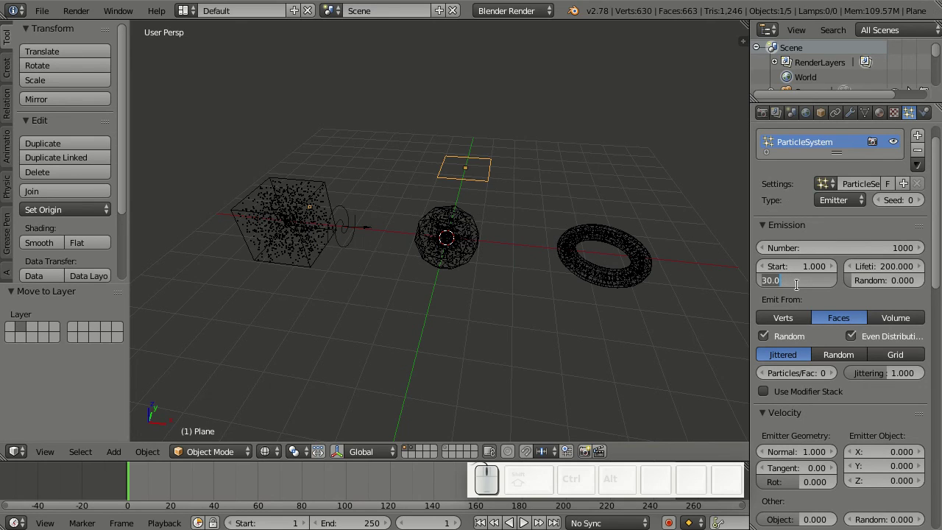
Step: Set the plane's Emission End to frame 100 and preview the swirling stream
{"action": "key", "text": "KP_1"}
{"action": "key", "text": "KP_0"}
{"action": "key", "text": "KP_0"}
{"action": "key", "text": "Return"}
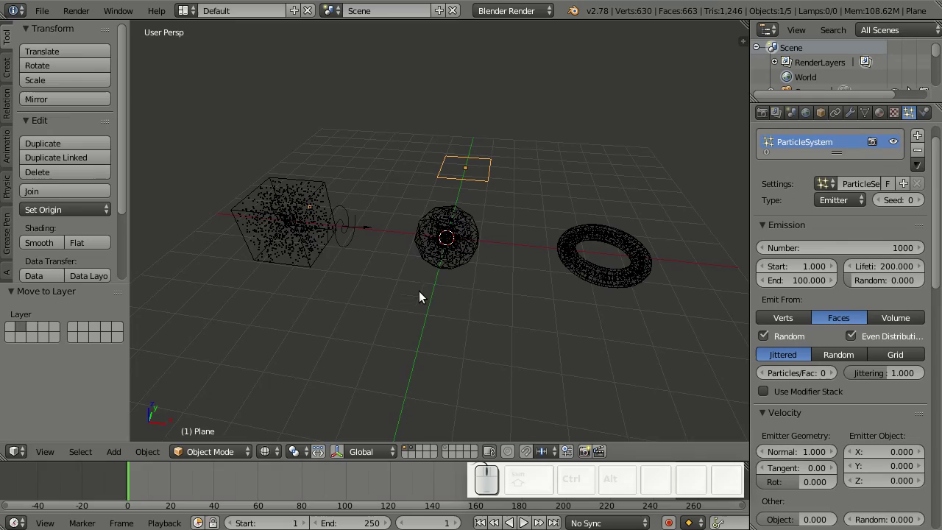
{"action": "key", "text": "alt+a"}
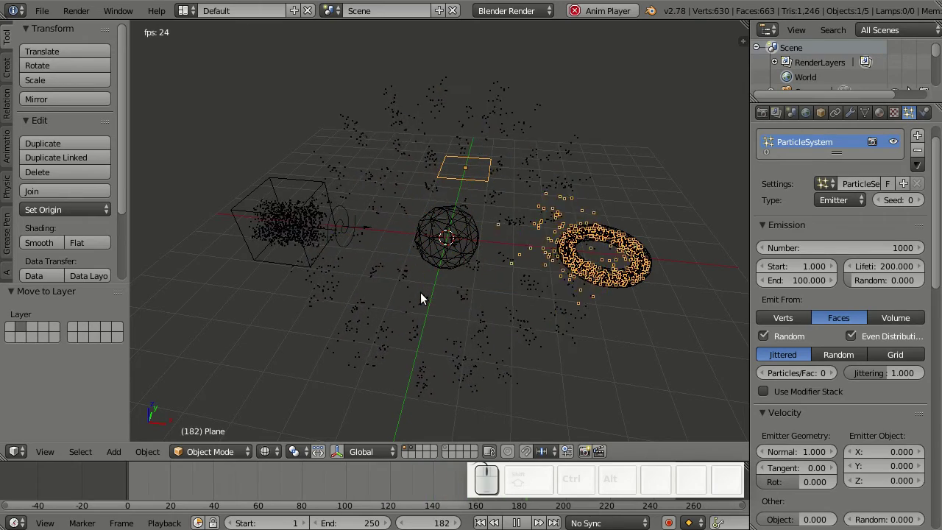
{"action": "key", "text": "Escape"}
Step: Select the vortex field and set its Strength to 3
{"action": "right_click", "coordinate": [350, 253]}
{"action": "left_click", "coordinate": [882, 118]}
{"action": "left_click", "coordinate": [807, 271]}
{"action": "key", "text": "KP_3"}
{"action": "key", "text": "Return"}
Step: Check the Physics settings, replay particles reaching the torus, then select the icosphere
{"action": "left_click", "coordinate": [885, 270]}
{"action": "right_click", "coordinate": [482, 178]}
{"action": "key", "text": "alt+a"}
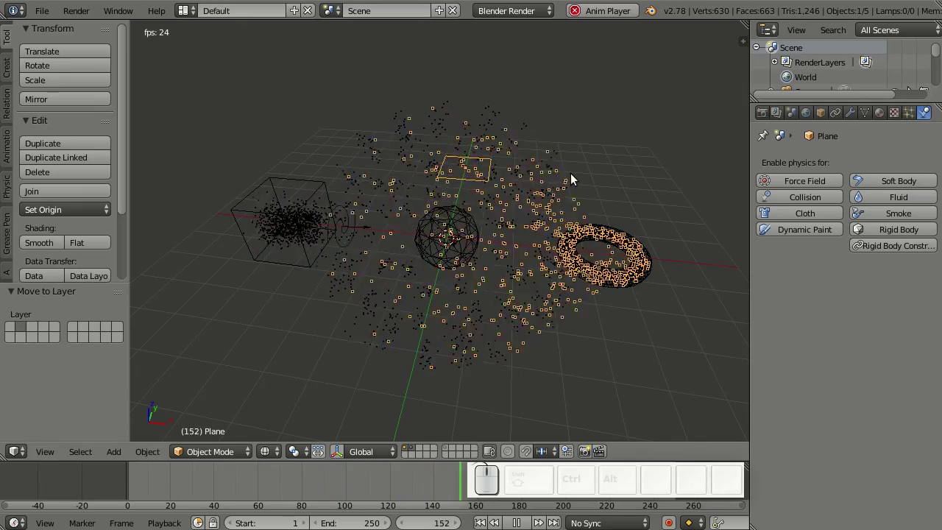
{"action": "key", "text": "Escape"}
{"action": "right_click", "coordinate": [460, 241]}
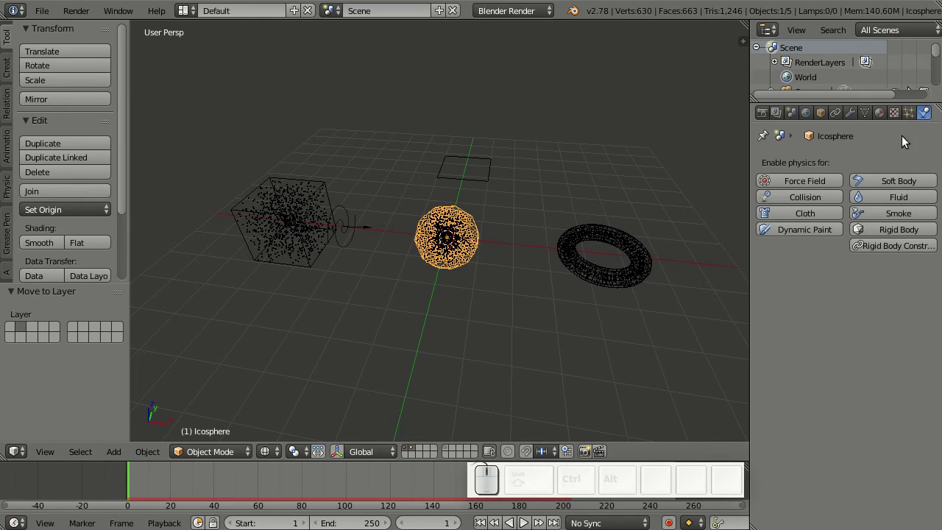
Step: Set the icosphere's particle Number to 10, then select the plane to raise its count to 10000
{"action": "left_click", "coordinate": [908, 114]}
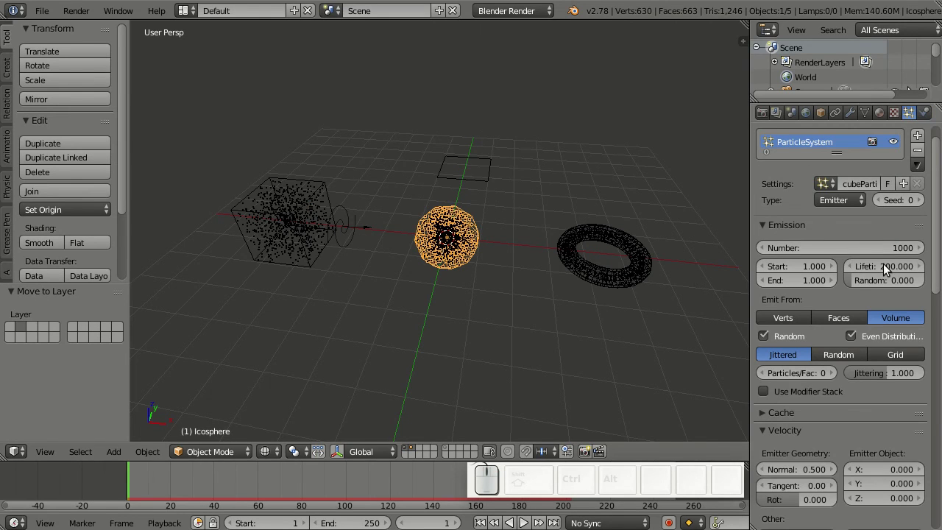
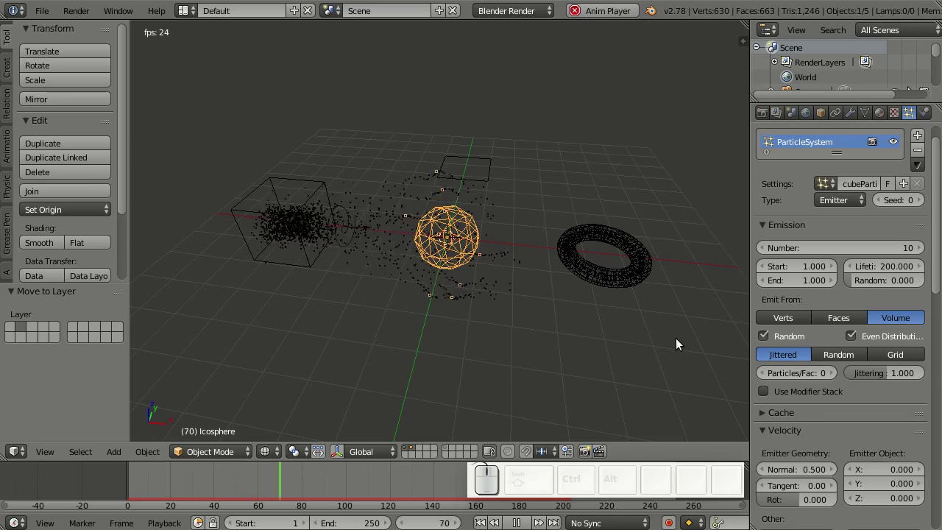
{"action": "right_click", "coordinate": [489, 173]}
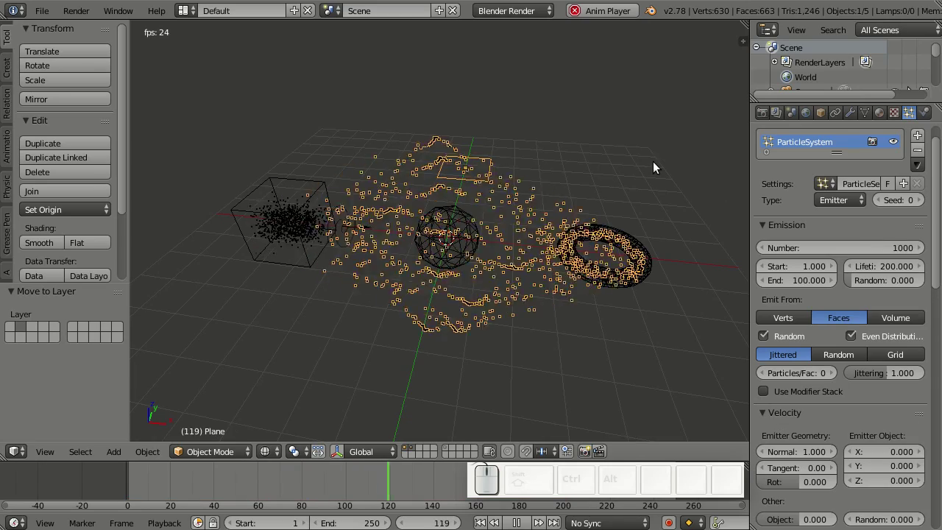